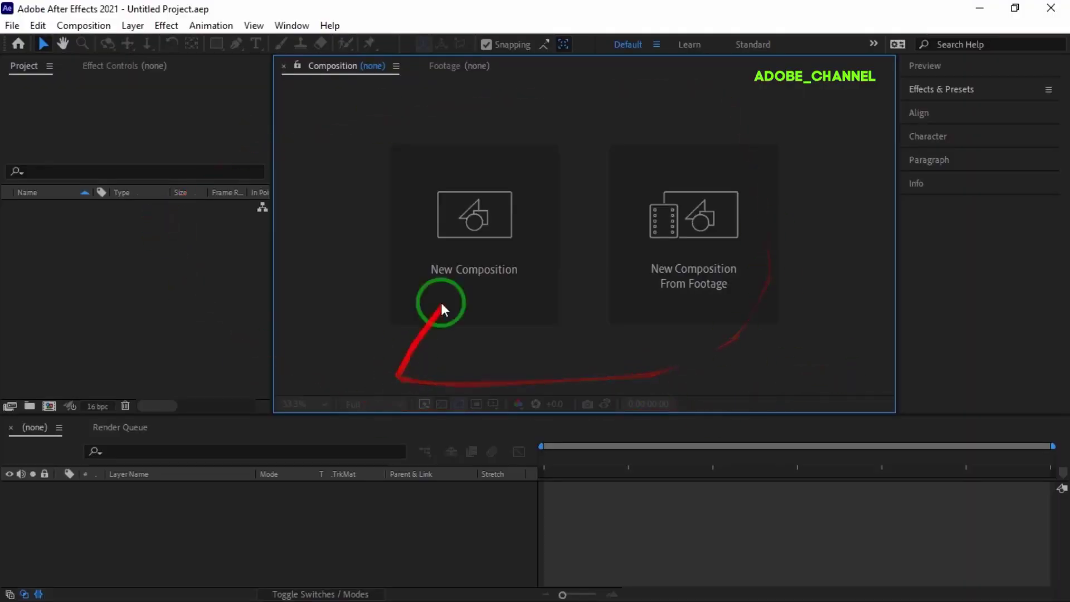
Create a new HDTV 1080 25 composition named main1, 24 seconds long at quarter resolution.
click(455, 294)
text(main1)
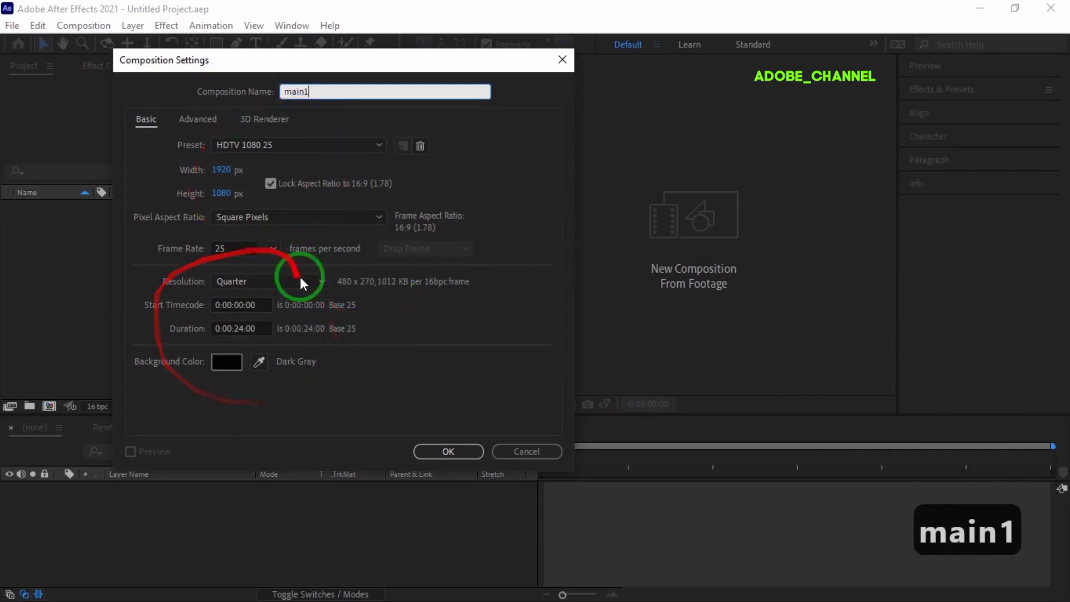
click(454, 457)
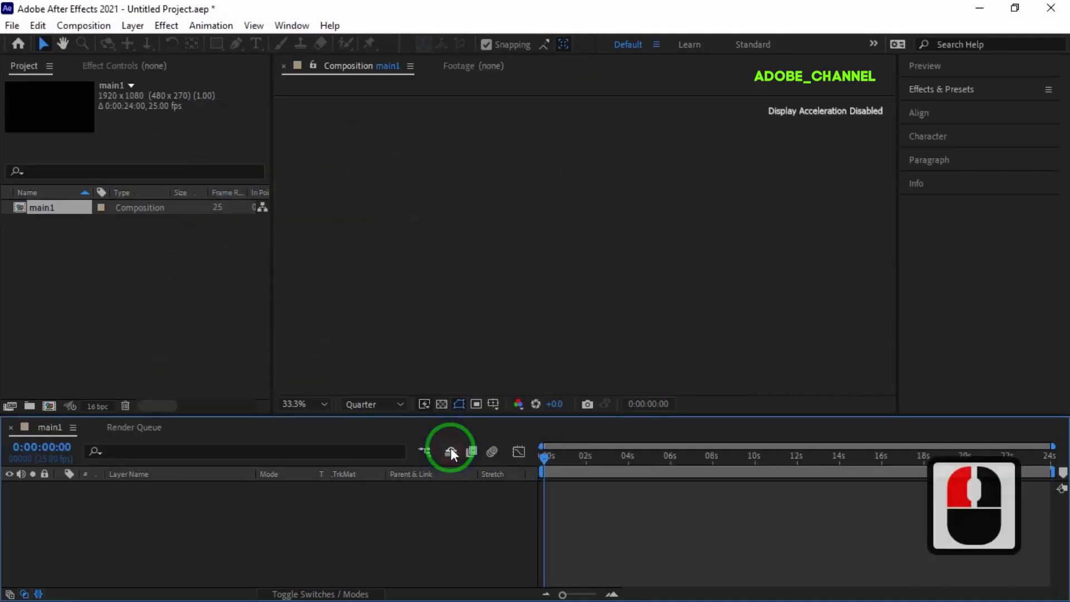
Add a full-frame solid layer named form to main1 via New > Solid.
right_click(262, 507)
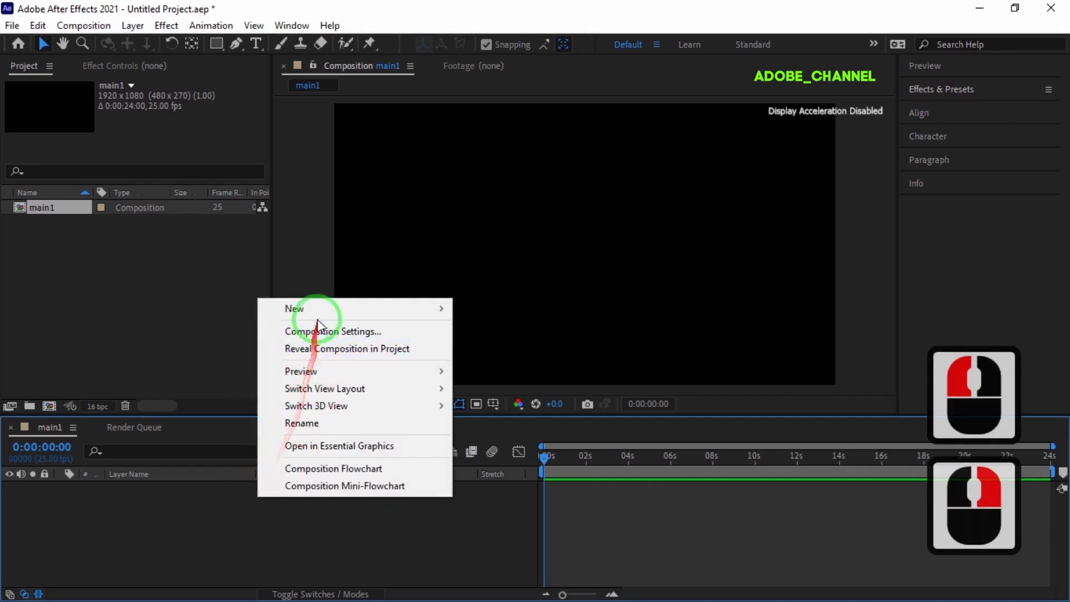
click(491, 356)
text(form)
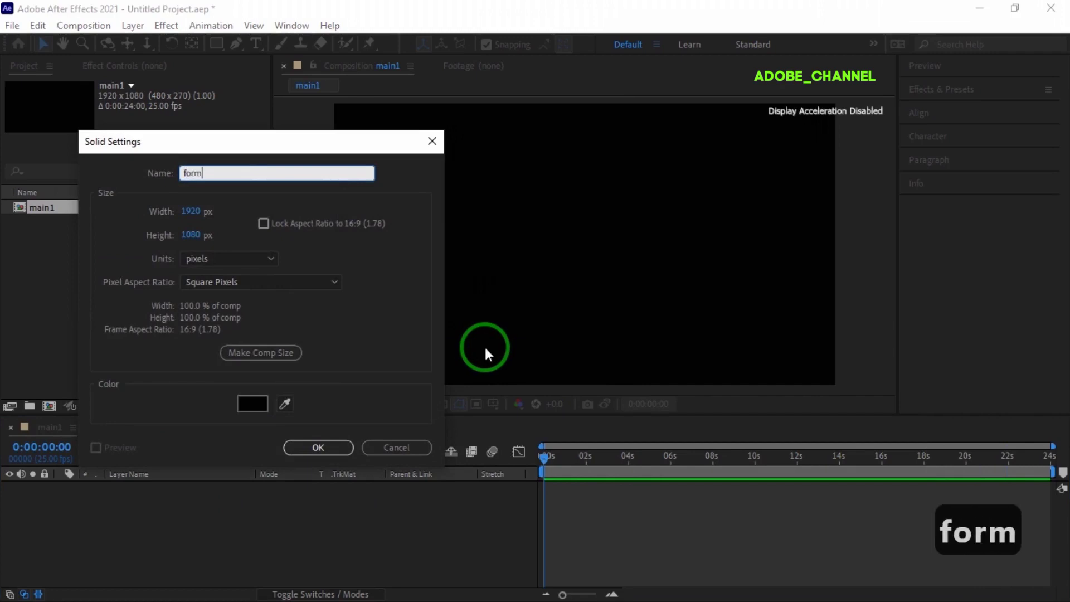
click(330, 457)
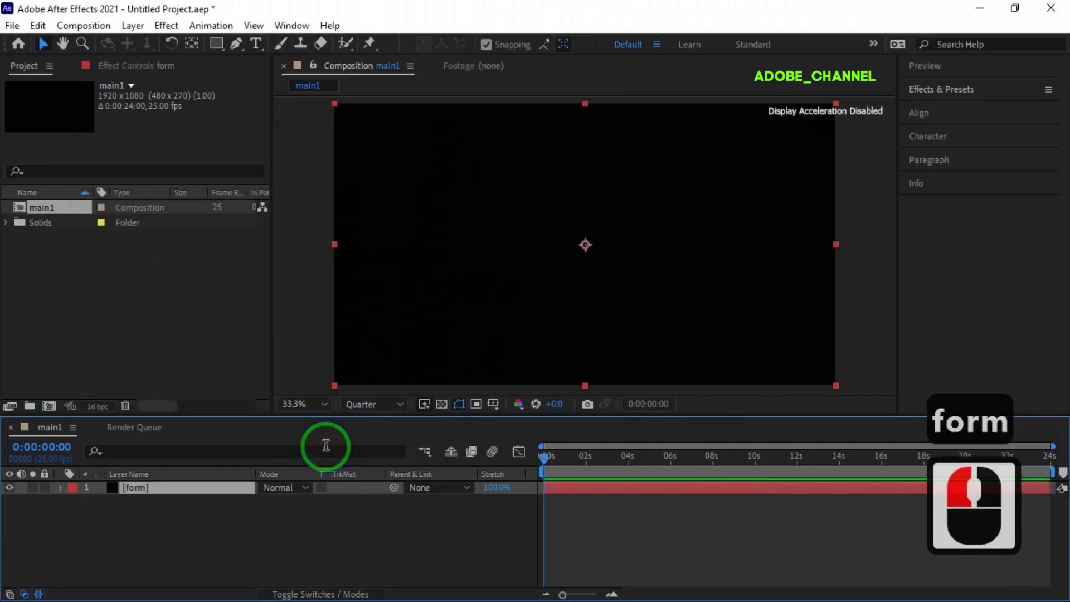
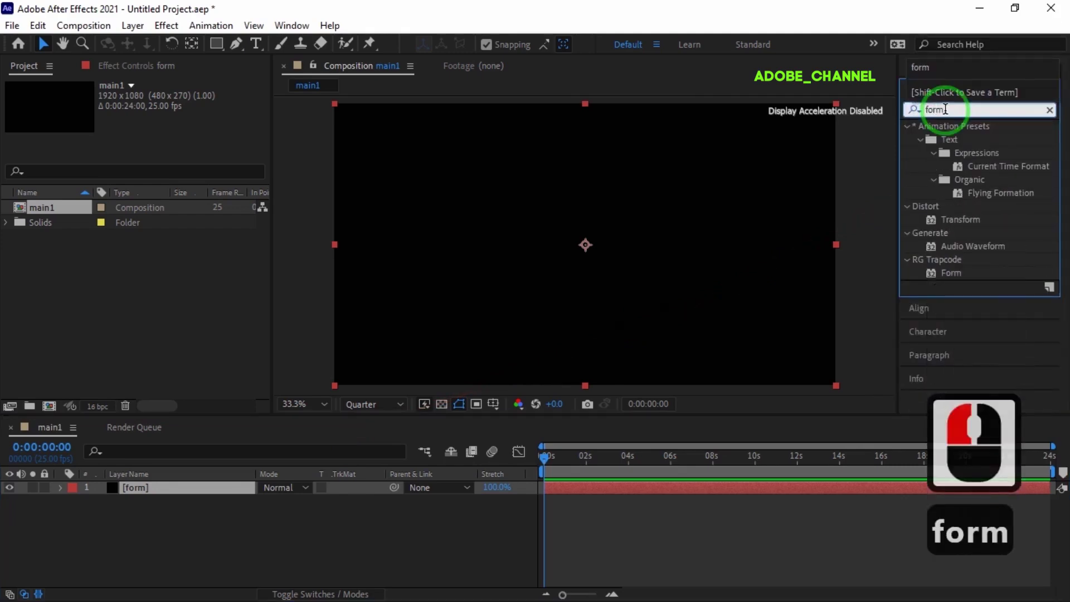
Apply Trapcode Form as a layered sphere: size 800, 400 particles in X and Y, 1 sphere layer.
double_click(949, 280)
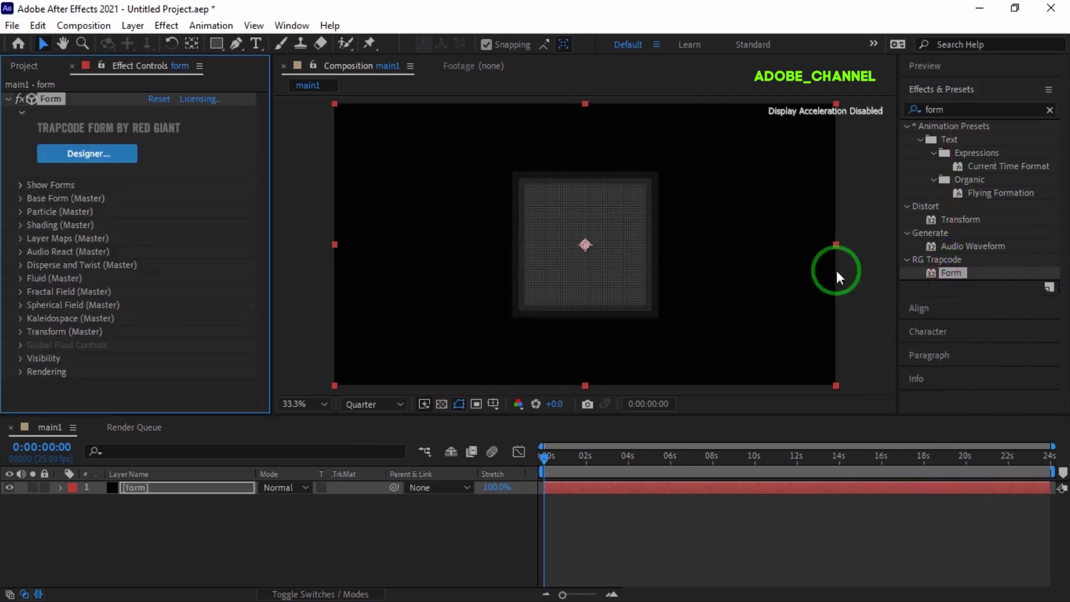
click(26, 208)
click(237, 222)
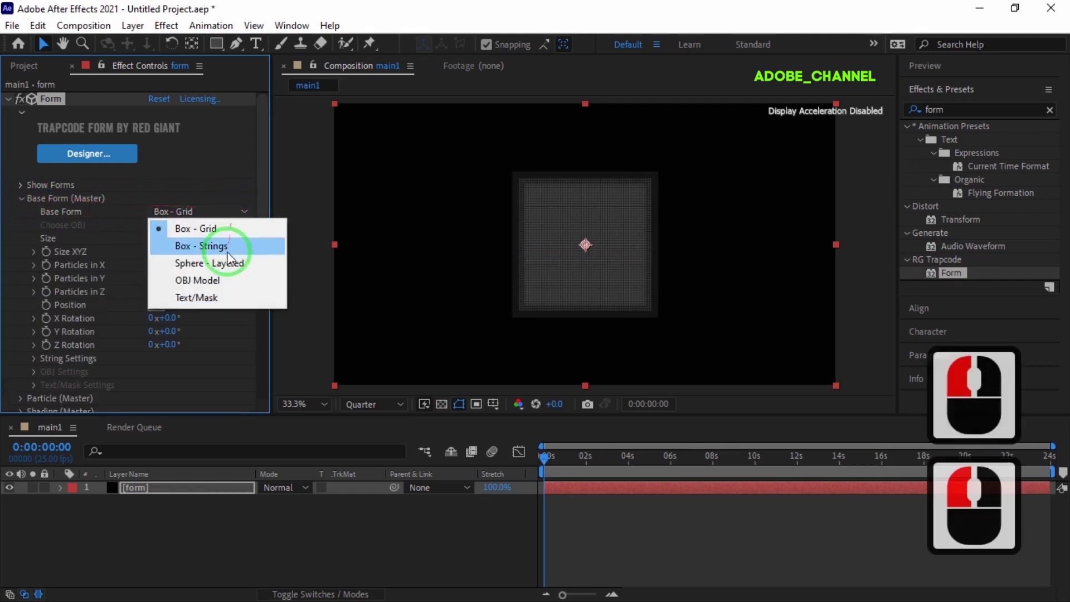
click(230, 269)
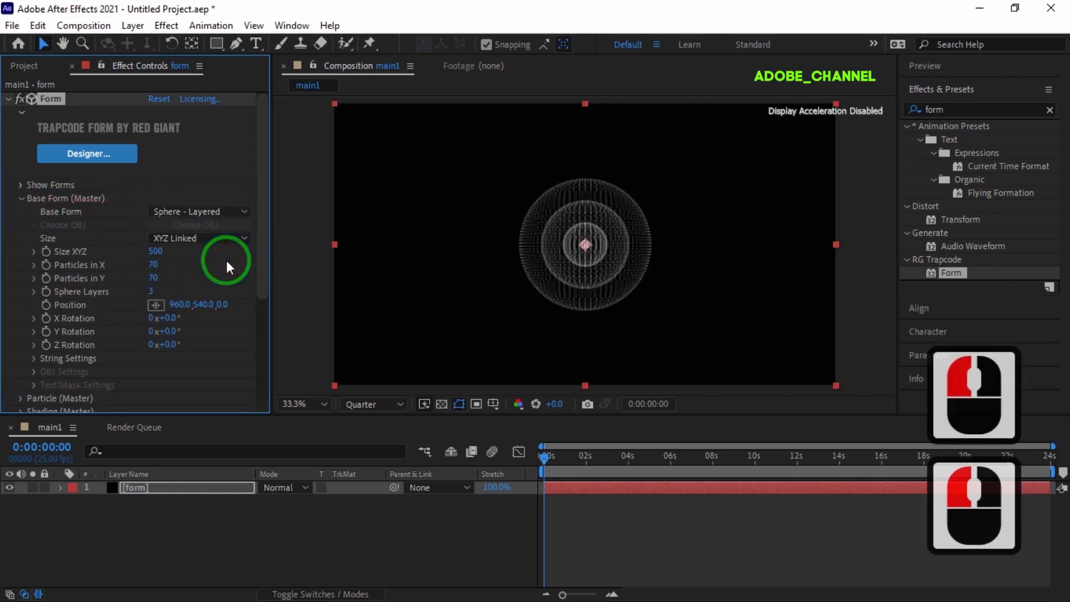
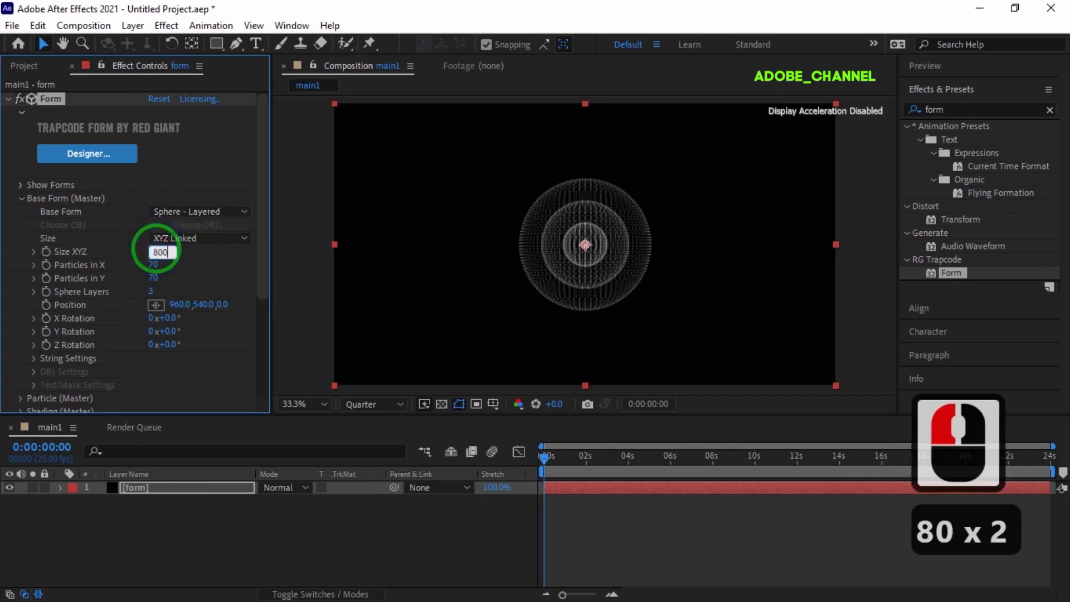
key(Return)
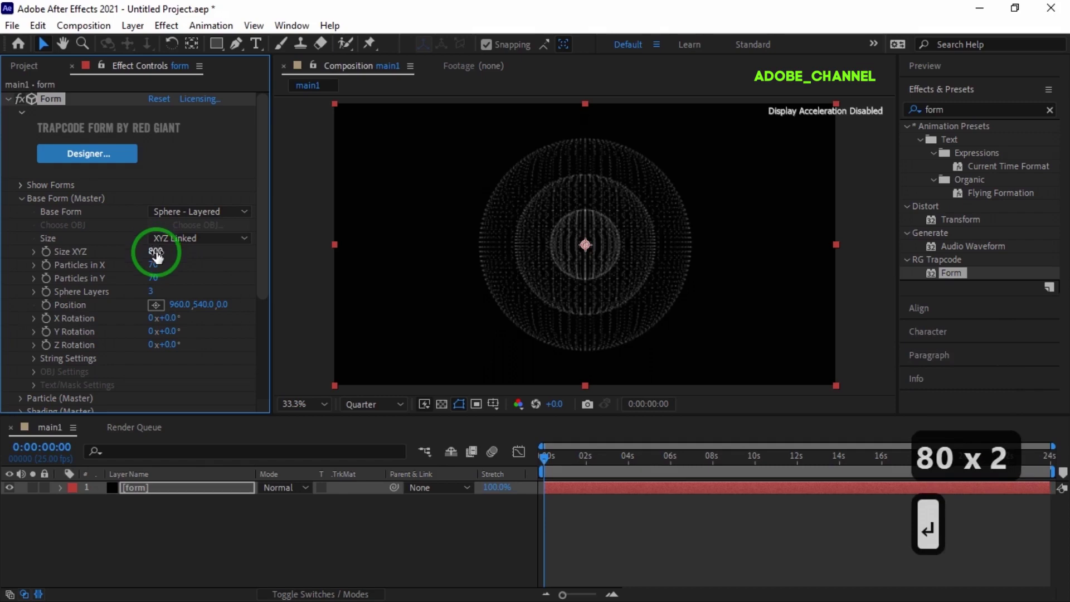
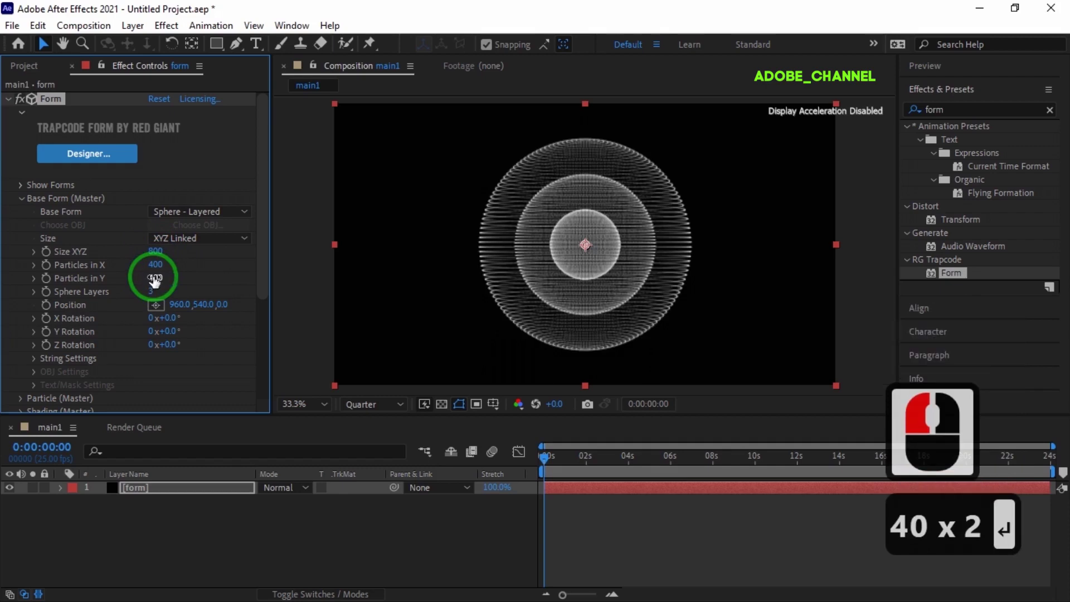
click(152, 296)
key(Return)
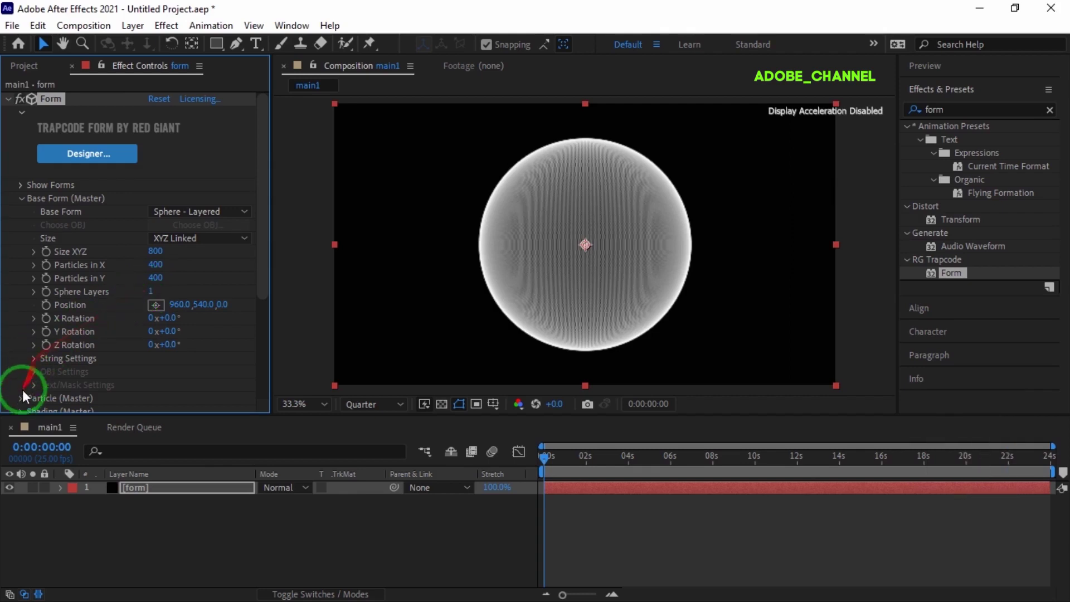
click(25, 406)
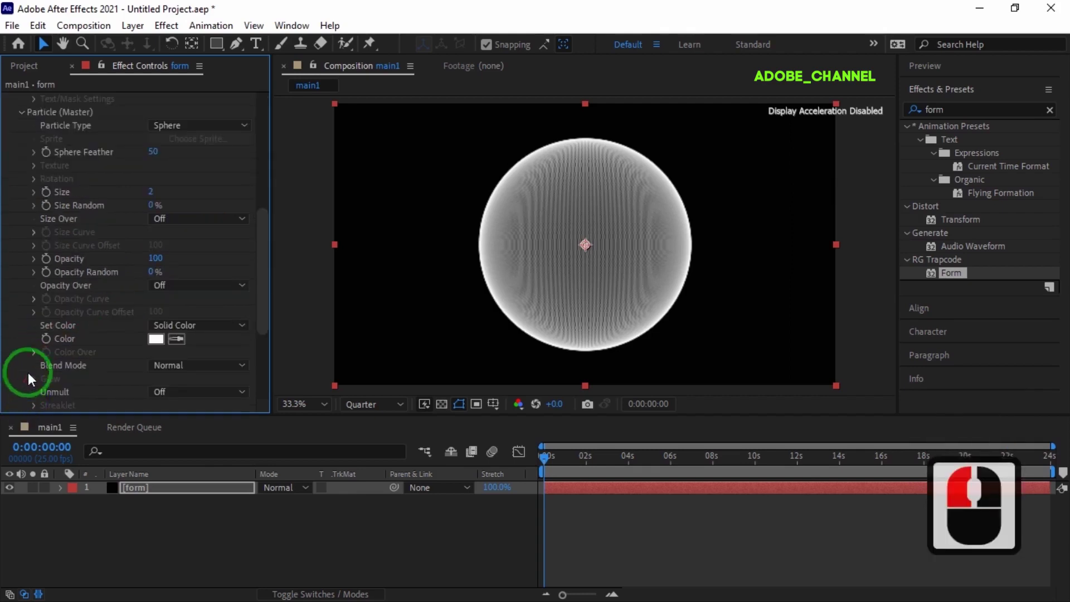
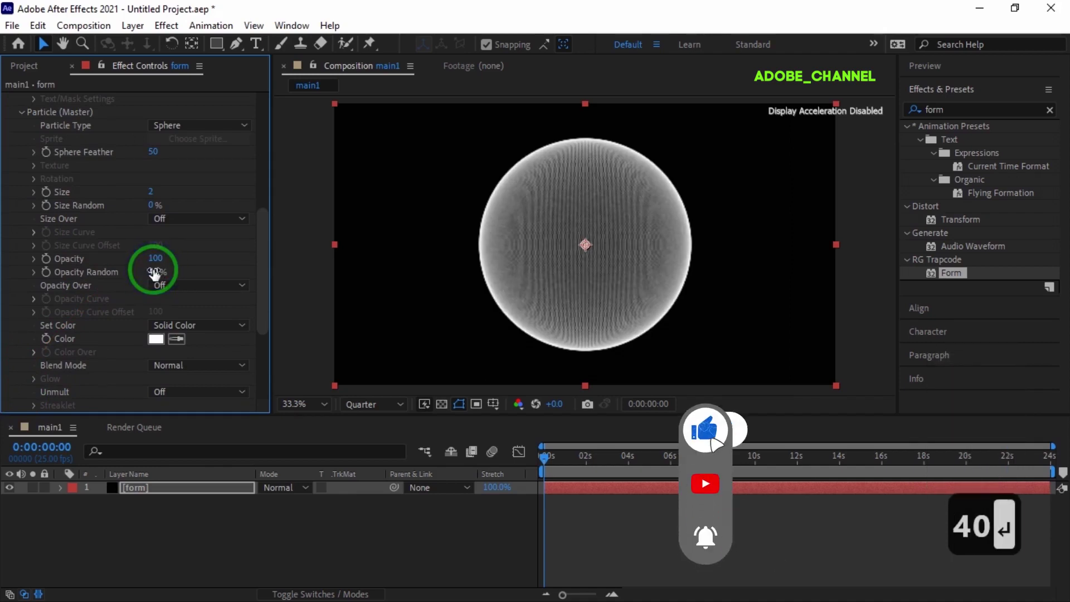
click(28, 122)
Set Fractal Field affect opacity 20 and Flow X/Y/Z to 20.
click(24, 335)
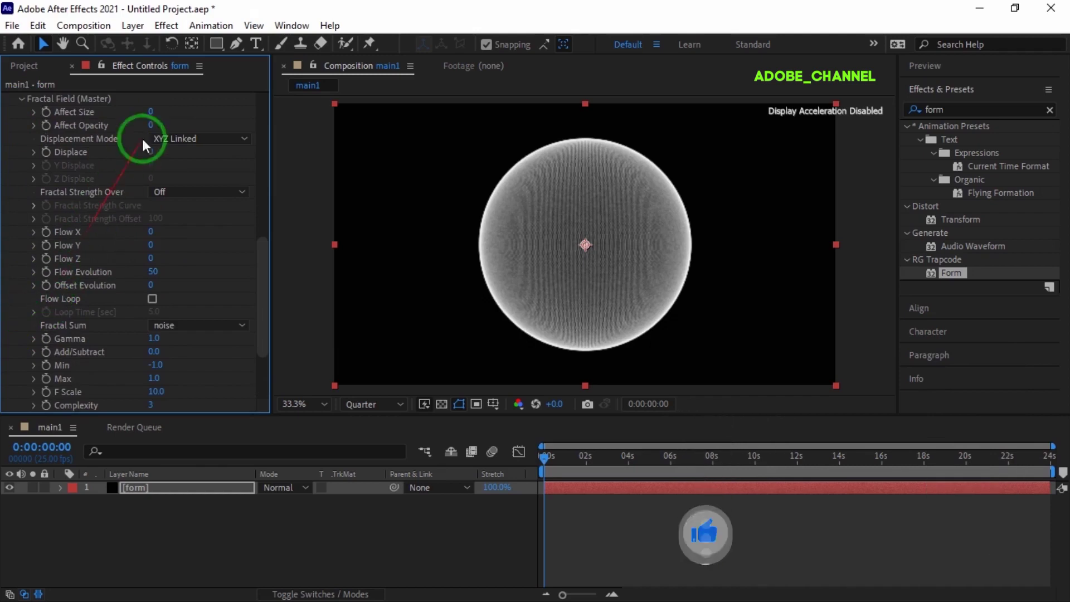
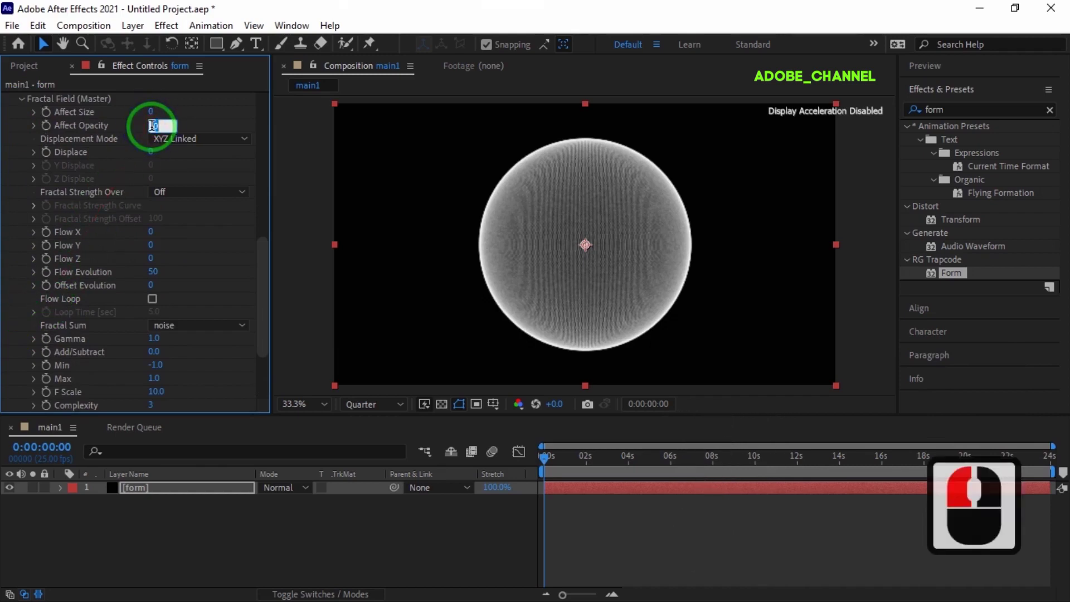
text(20)
key(Return)
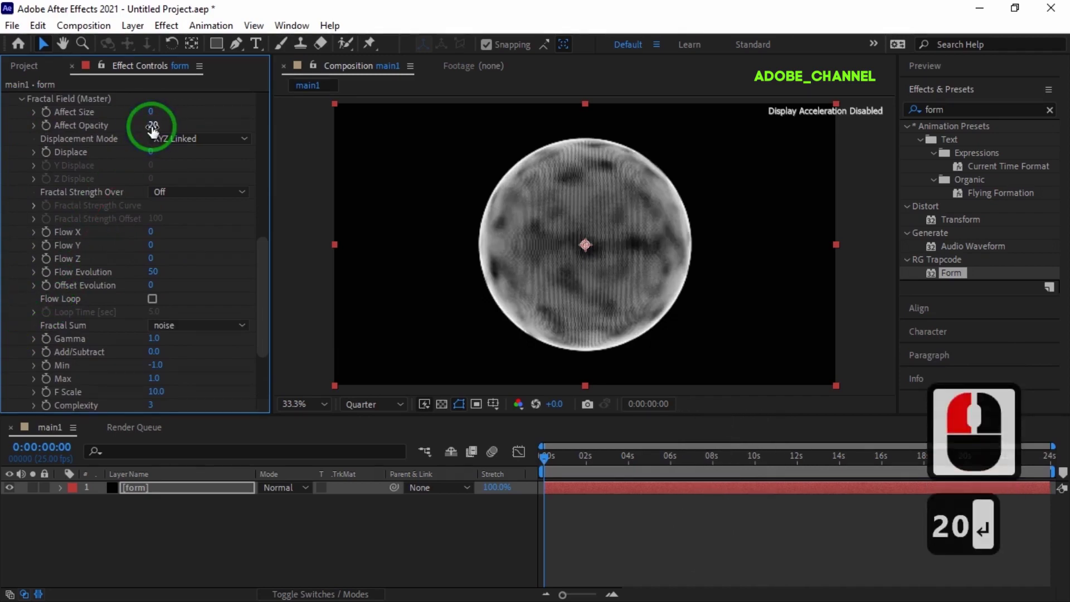
click(154, 239)
text(20)
key(Return)
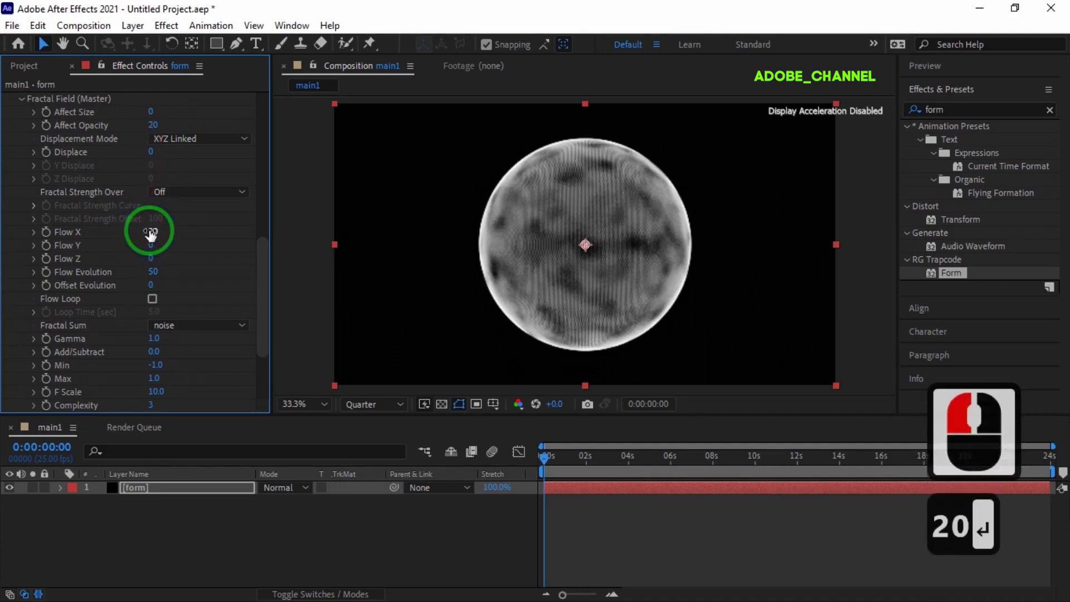
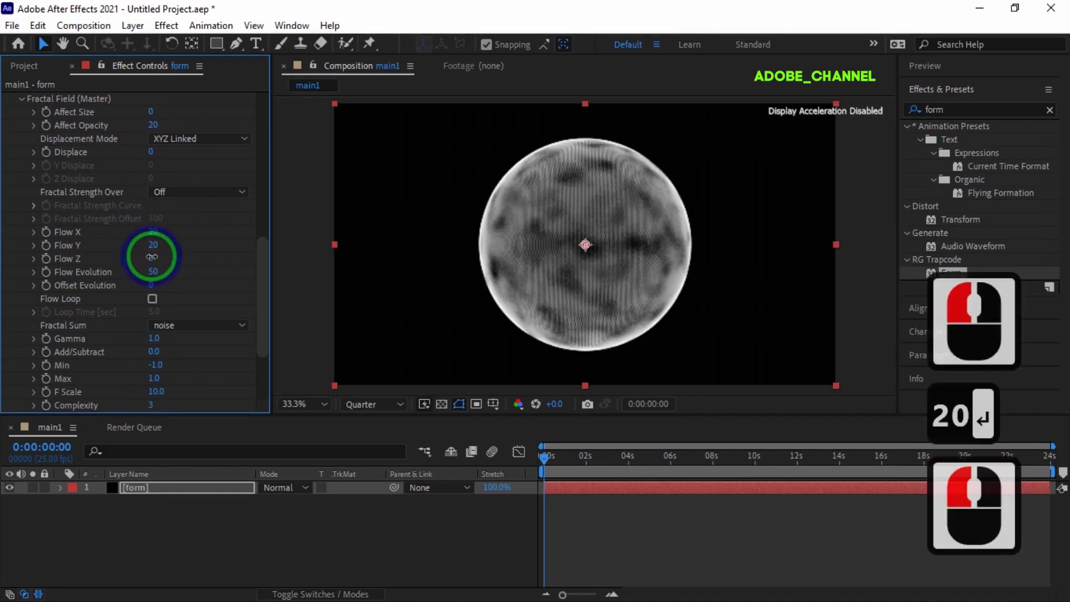
key(BackSpace)
text(0)
key(Return)
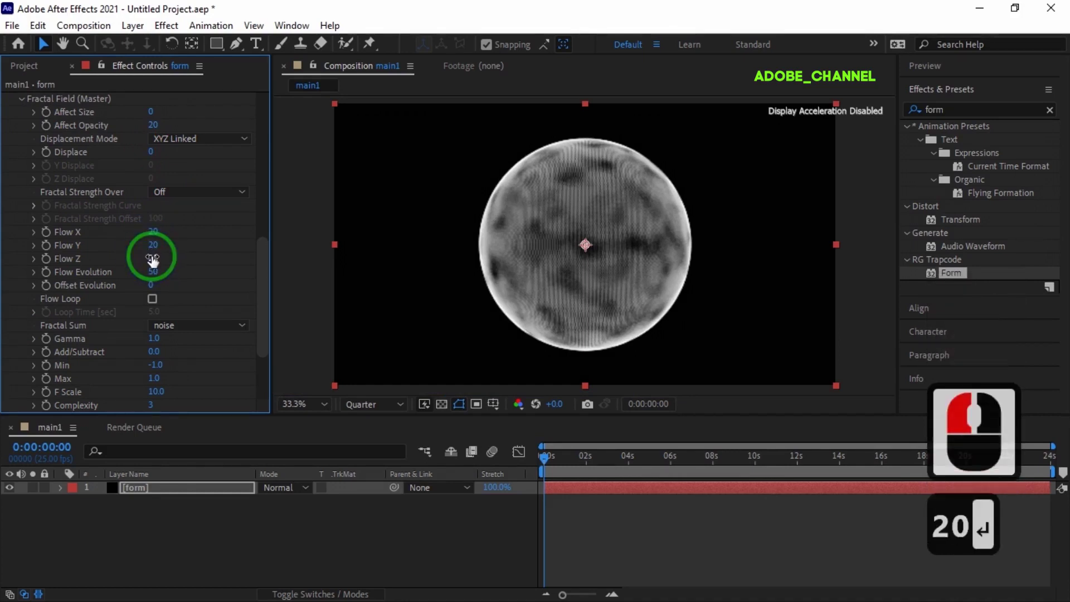
Enable Flow Loop with 15 s loop time, displace 50, F Scale 9 and octave scale 2.
click(158, 309)
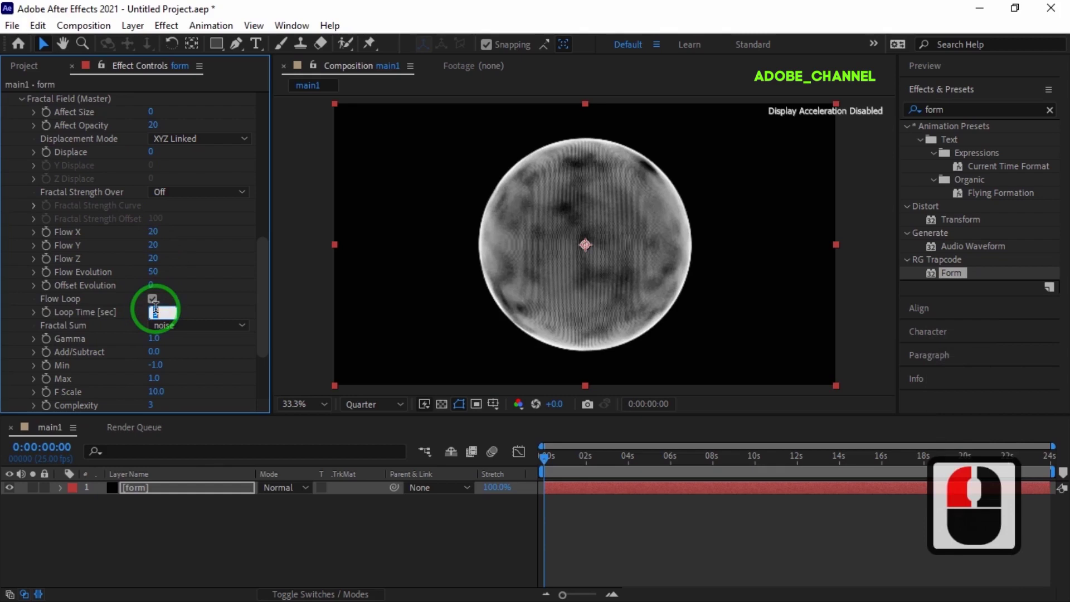
text(15)
key(Return)
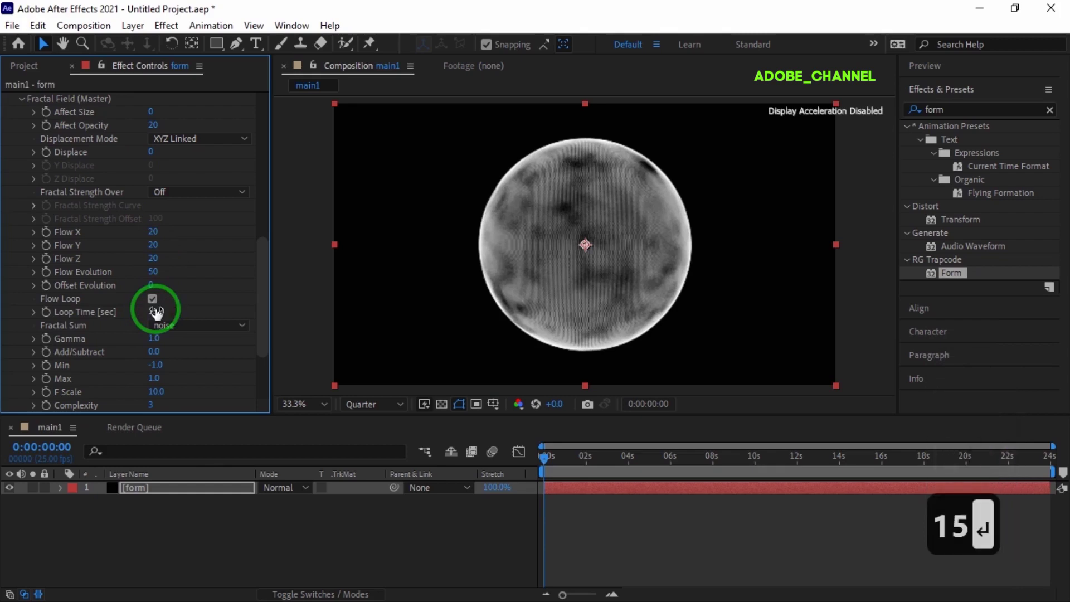
click(154, 160)
text(50)
key(Return)
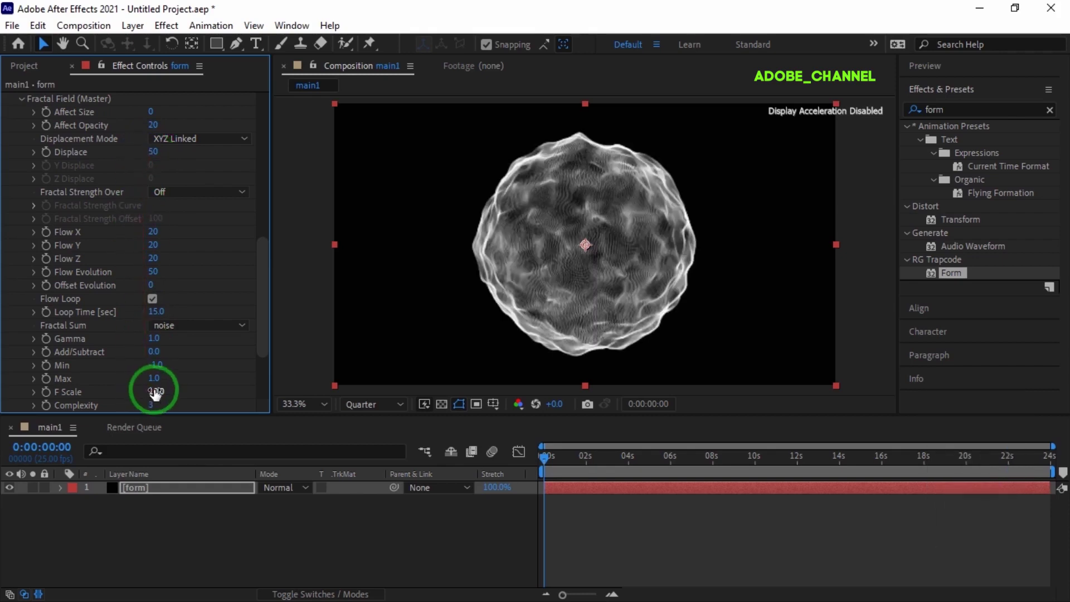
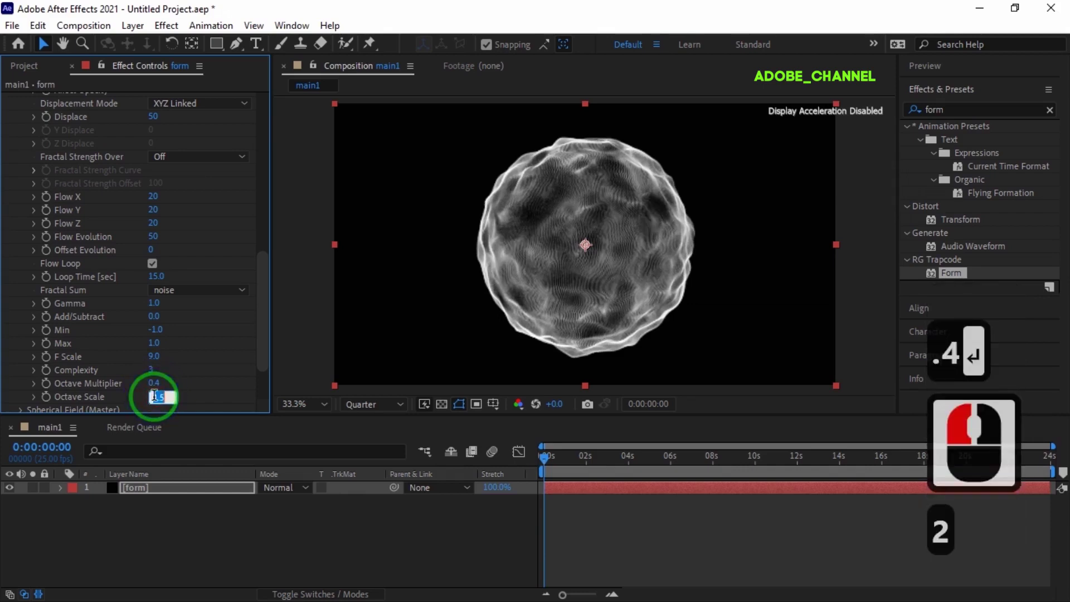
key(Return)
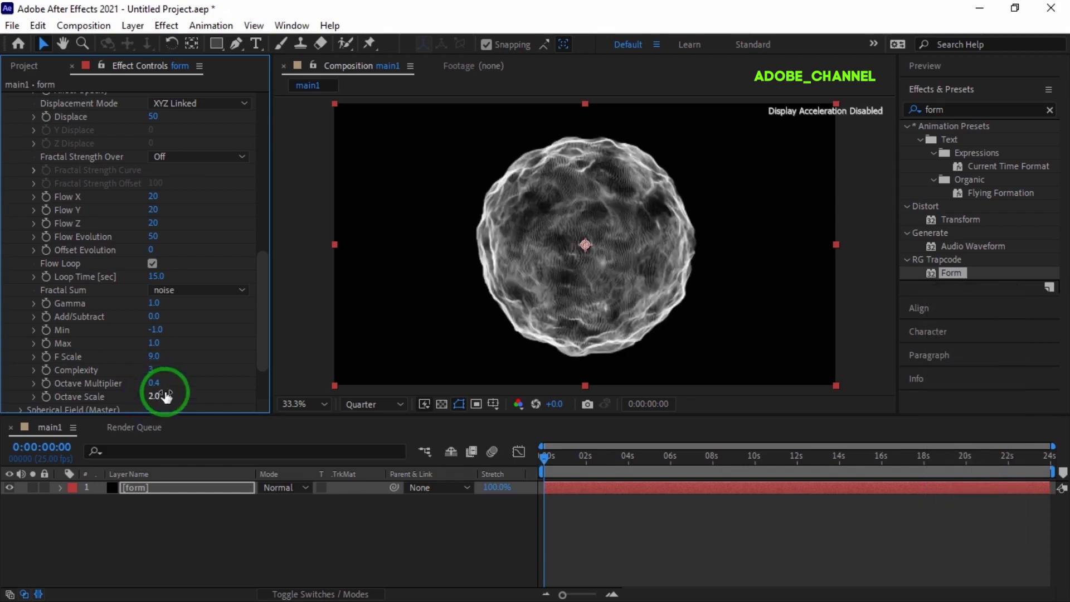
click(917, 122)
Find and apply the 4-Color Gradient effect to the form layer, tinting the sphere.
text(4)
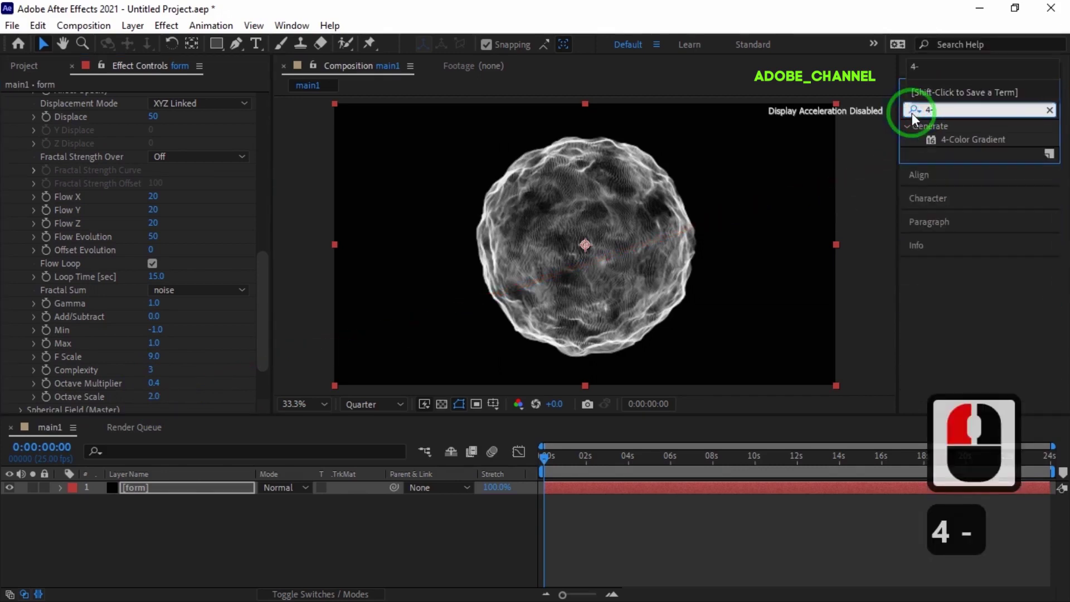
text(-)
double_click(977, 144)
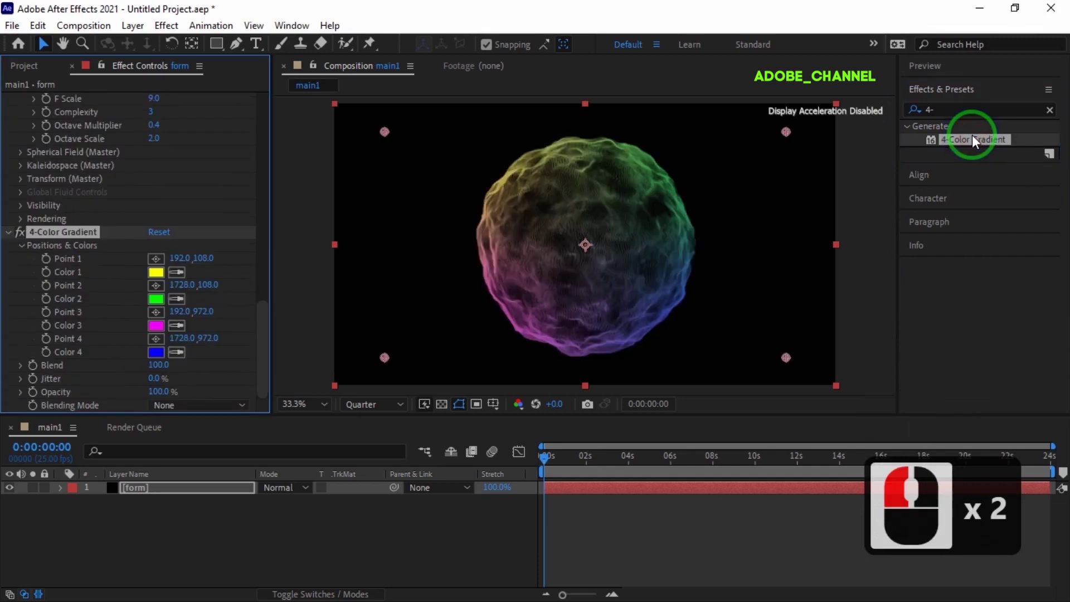
click(163, 282)
Set gradient Color 1 to orange (DC6…1) and Color 2 to green (0A9A4B).
text(dc)
key(6)
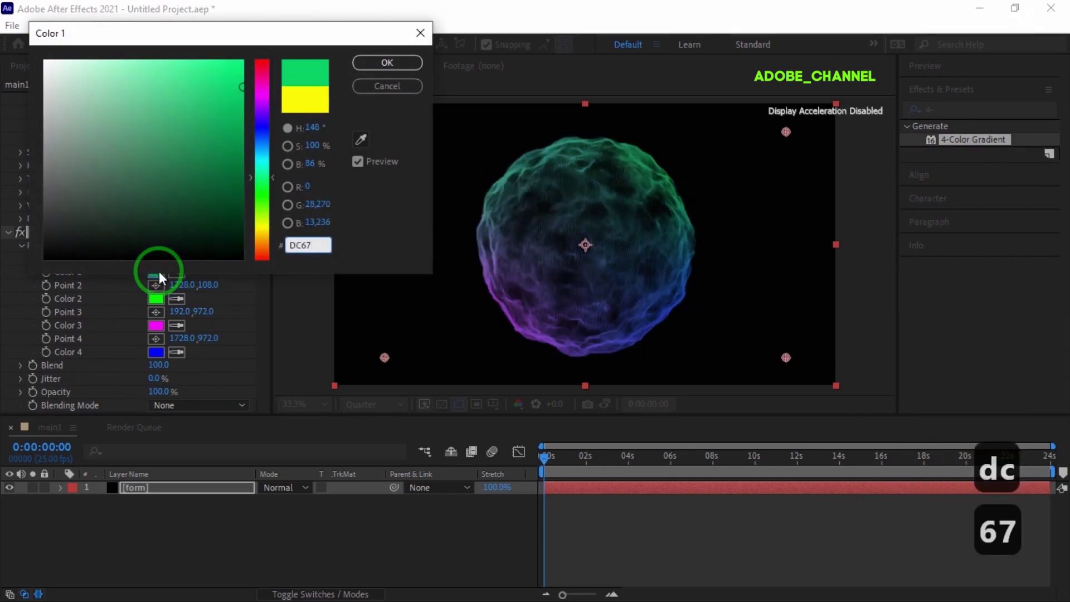
text(1)
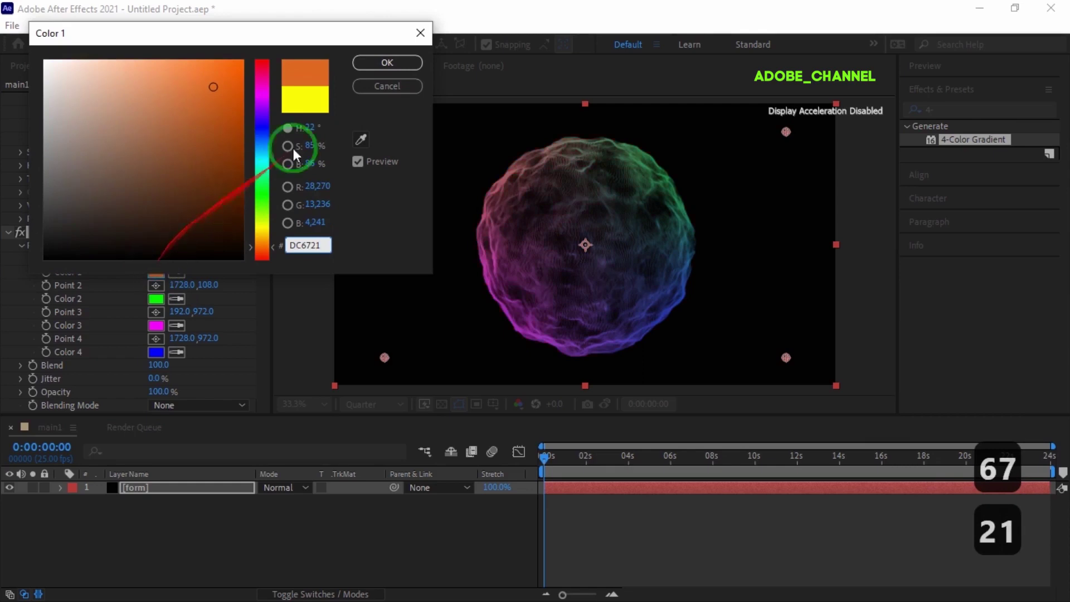
click(393, 71)
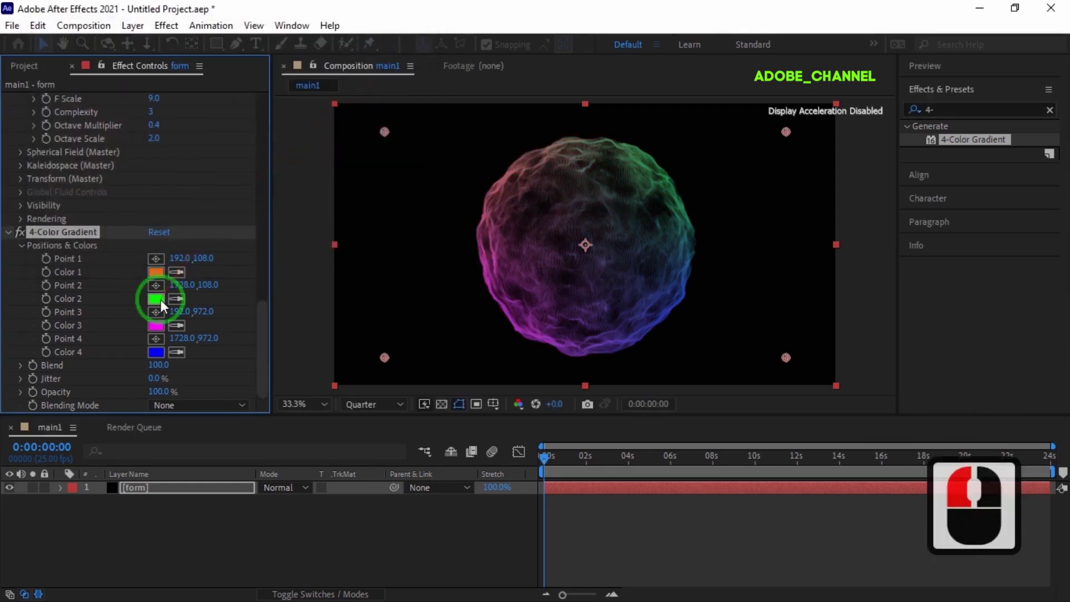
click(165, 309)
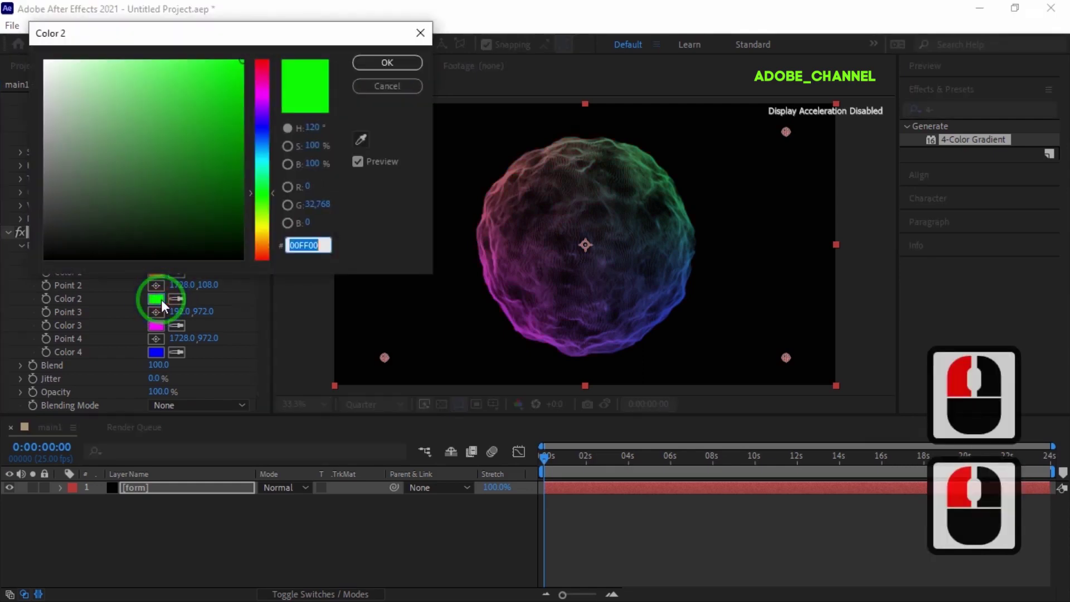
text(0a)
text(9)
key(a)
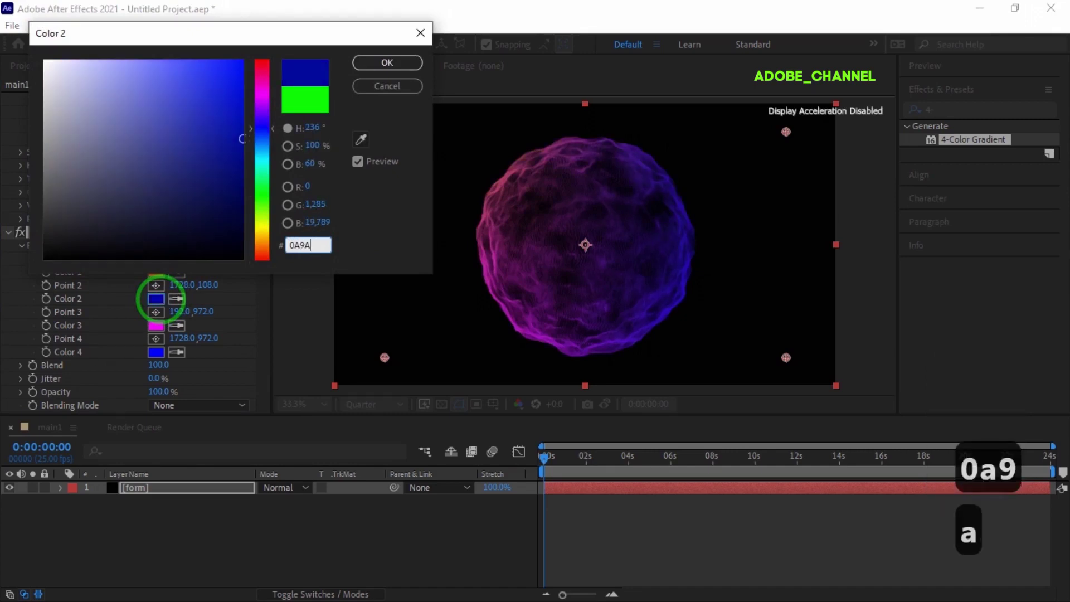
key(4)
key(b)
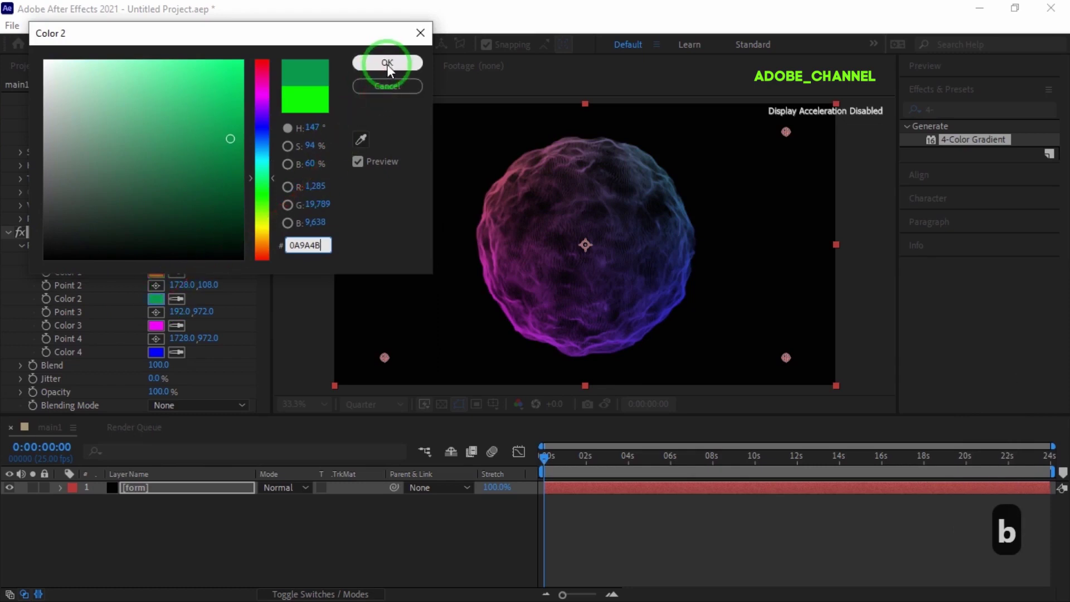
click(392, 74)
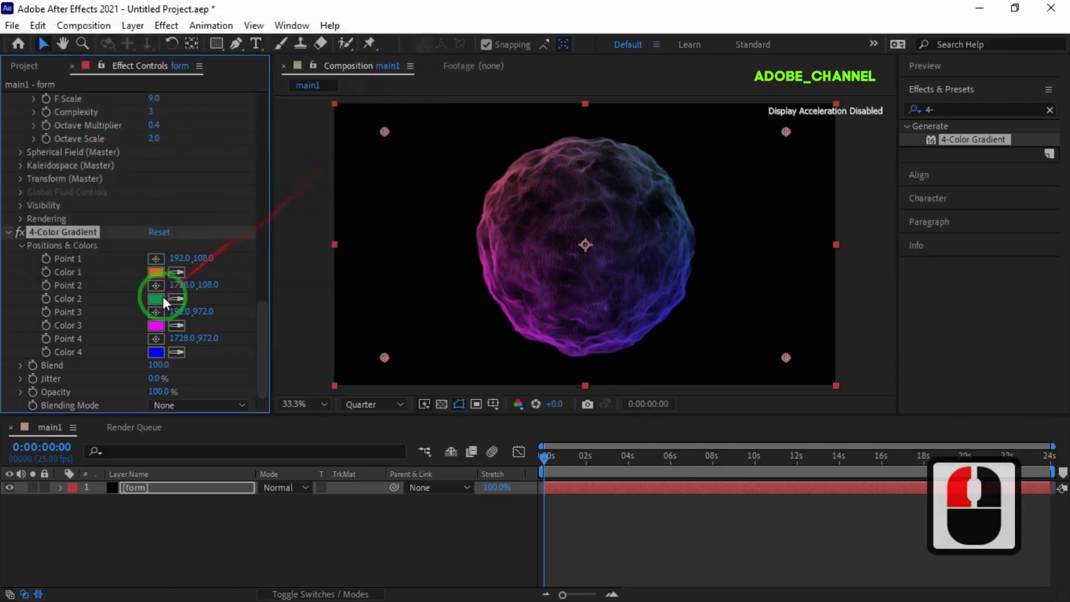
Set gradient Color 3 to pink (EB231…) and Color 4 to deep blue (13196…).
click(162, 333)
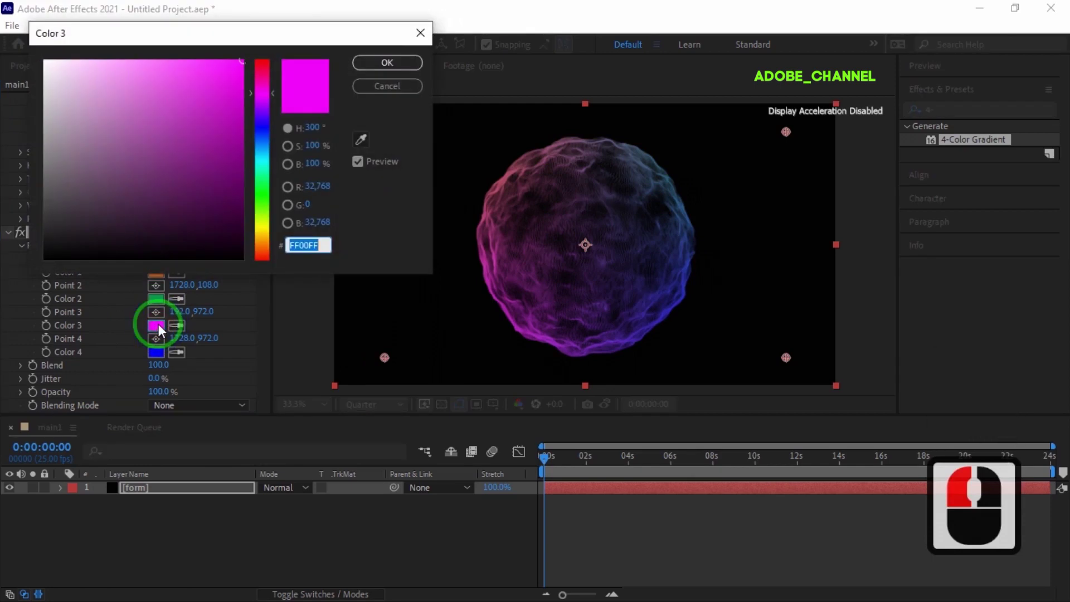
key(e)
text(b23)
text(1)
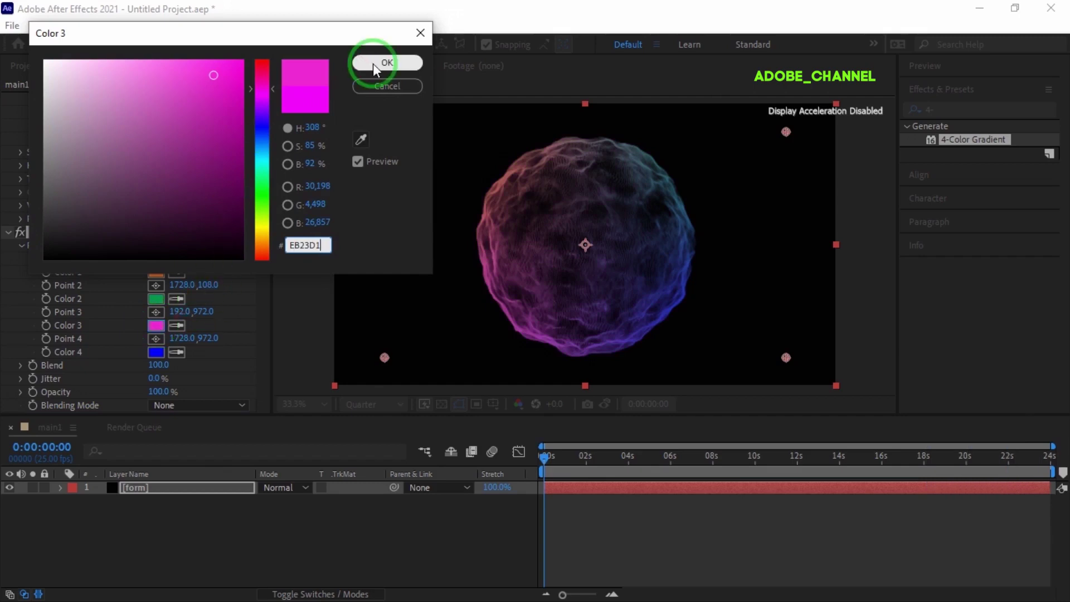
click(377, 73)
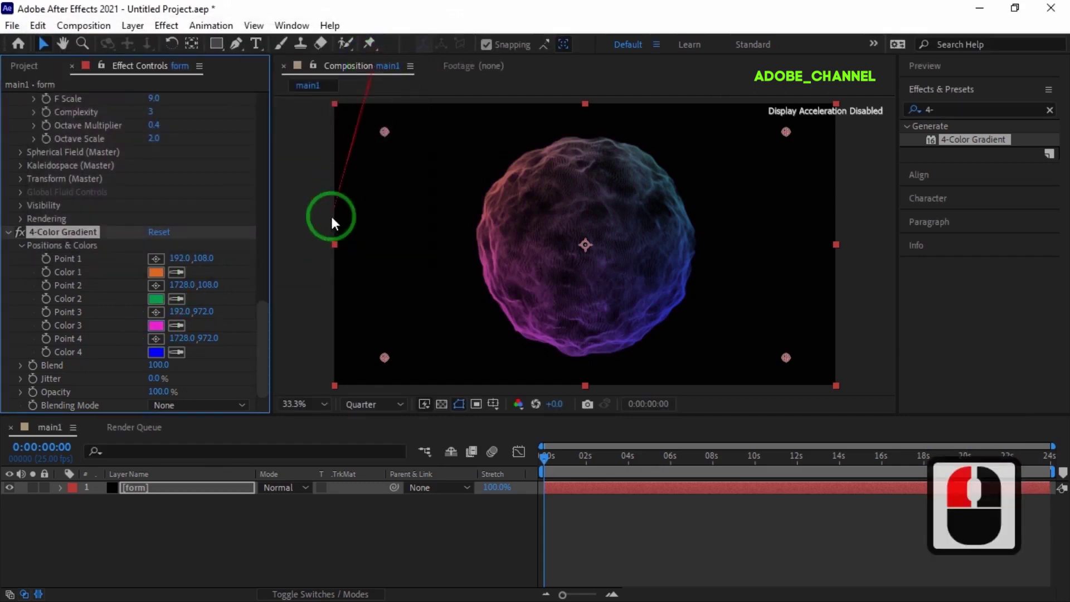
click(163, 357)
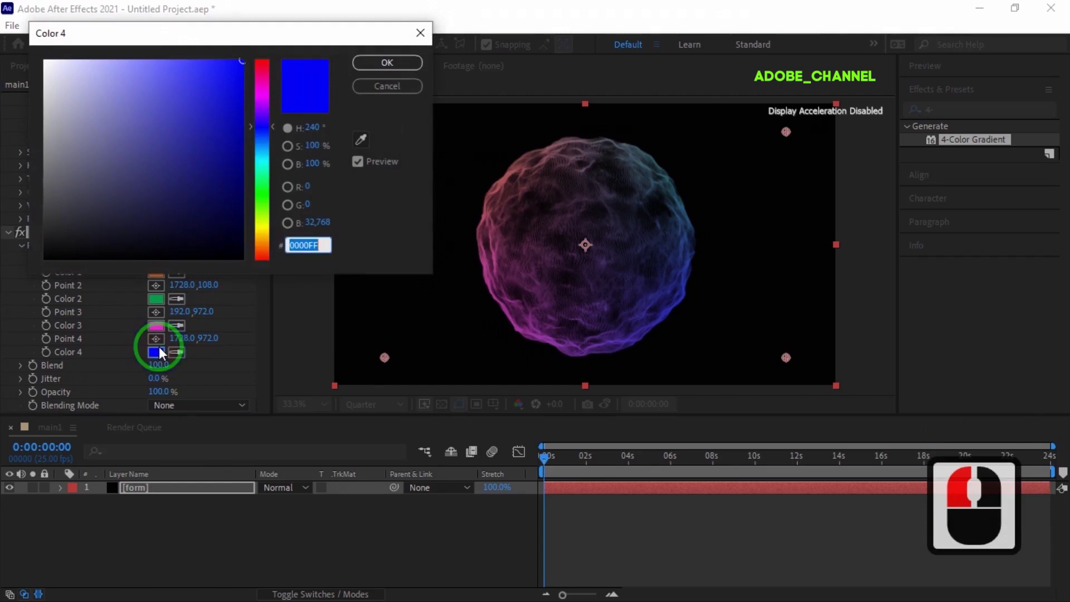
key(1)
text(319 6)
key(Return)
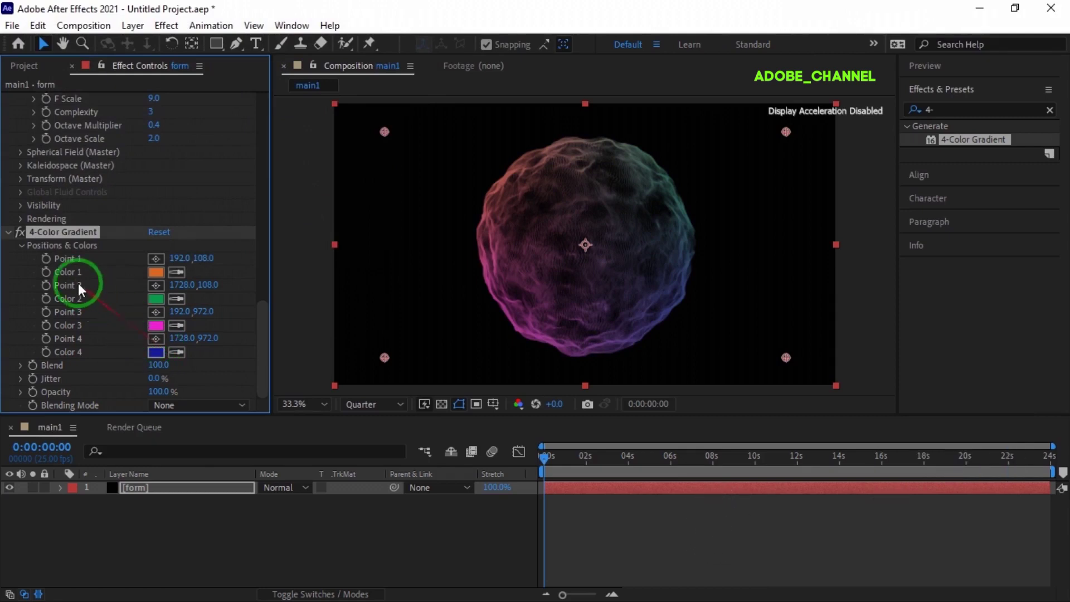
Enable keyframing on all four gradient point positions and move to 7 seconds.
click(53, 271)
click(51, 294)
click(51, 318)
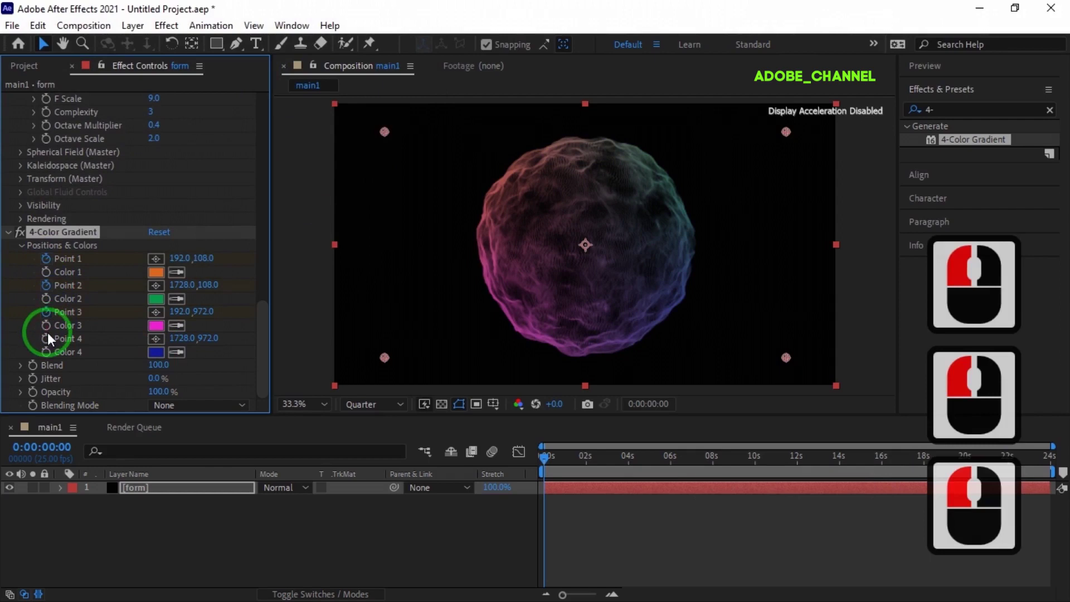
click(53, 349)
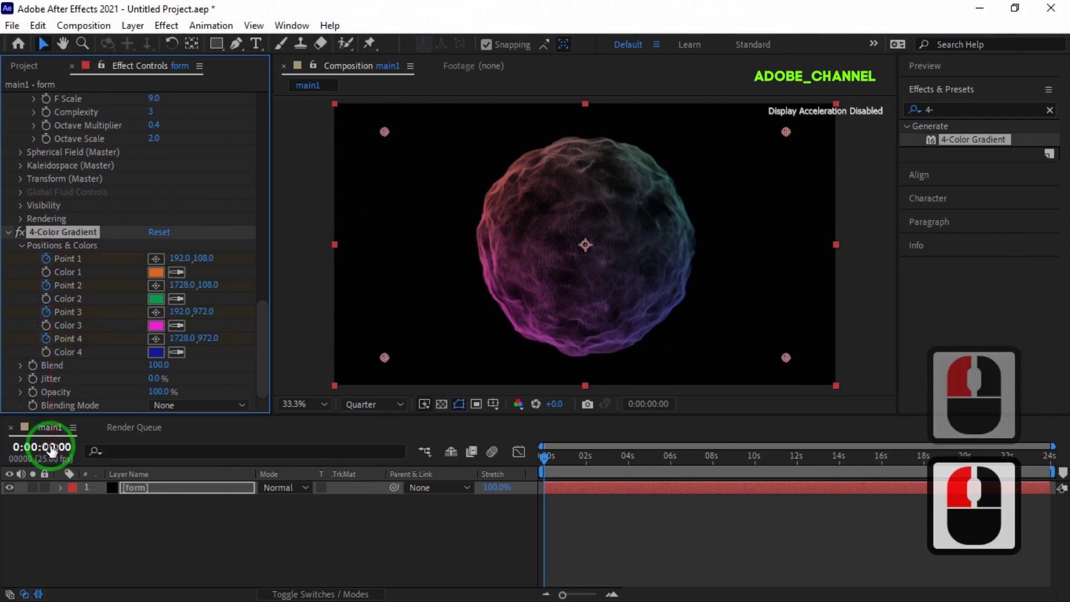
click(54, 448)
text(70)
key(Return)
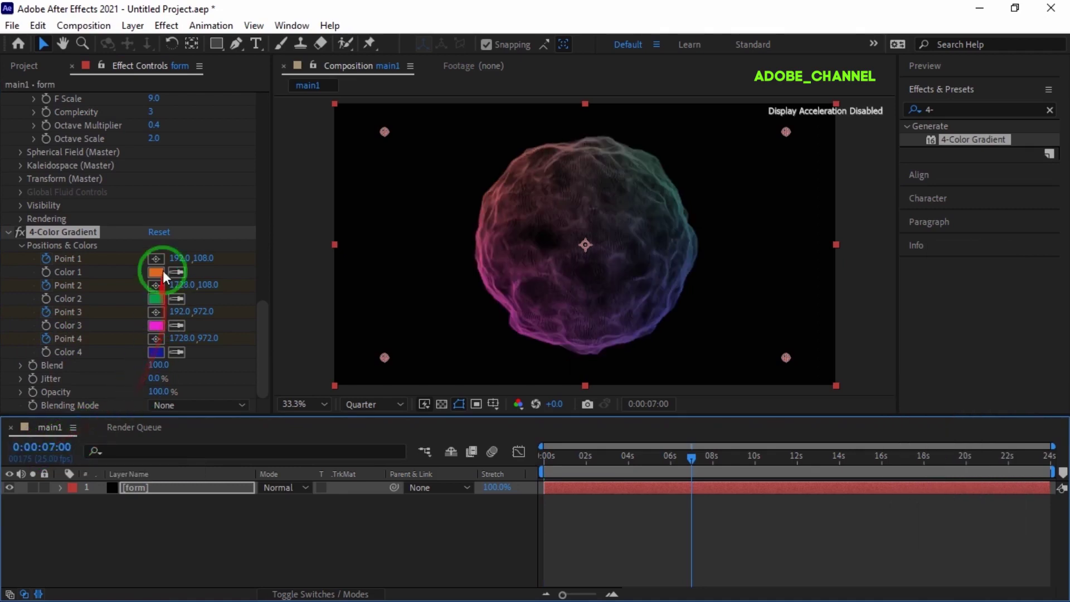
At 7 s place Points 1–4 below-left, above-left, below-right and above-right of the sphere.
click(159, 266)
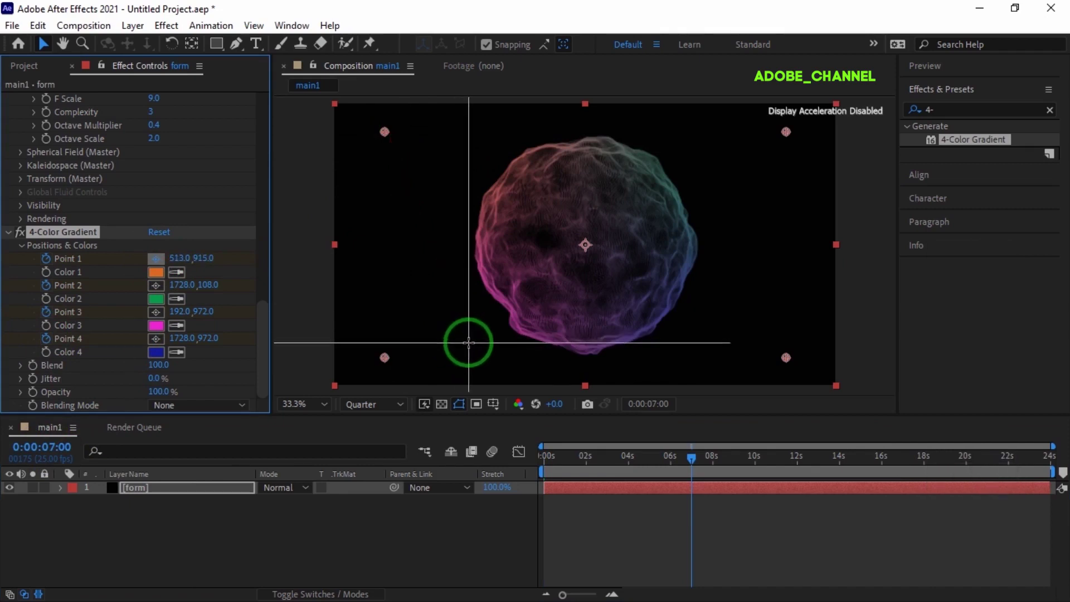
click(477, 352)
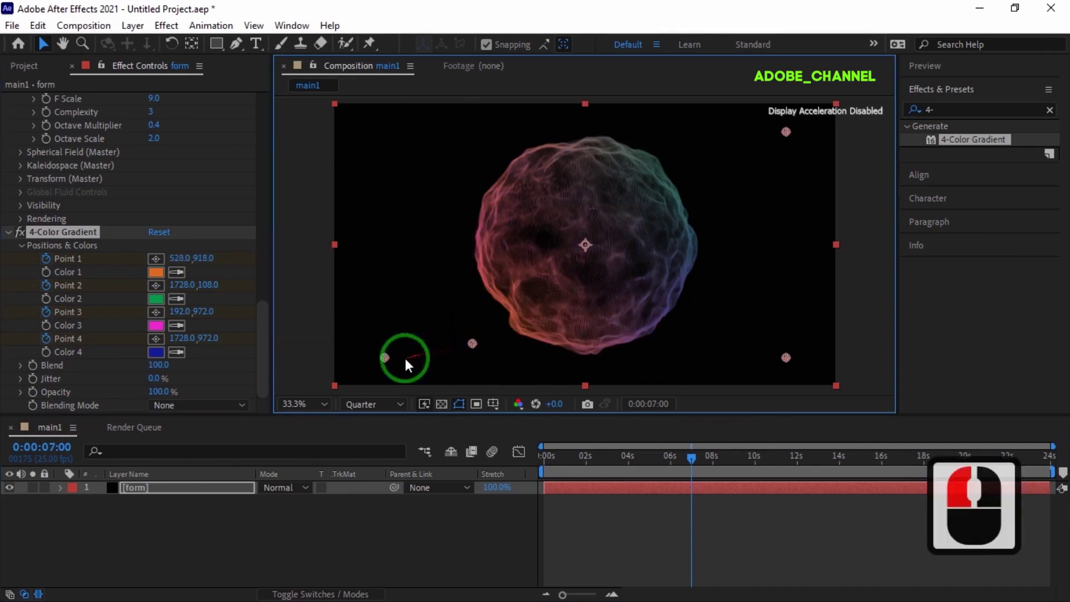
click(163, 295)
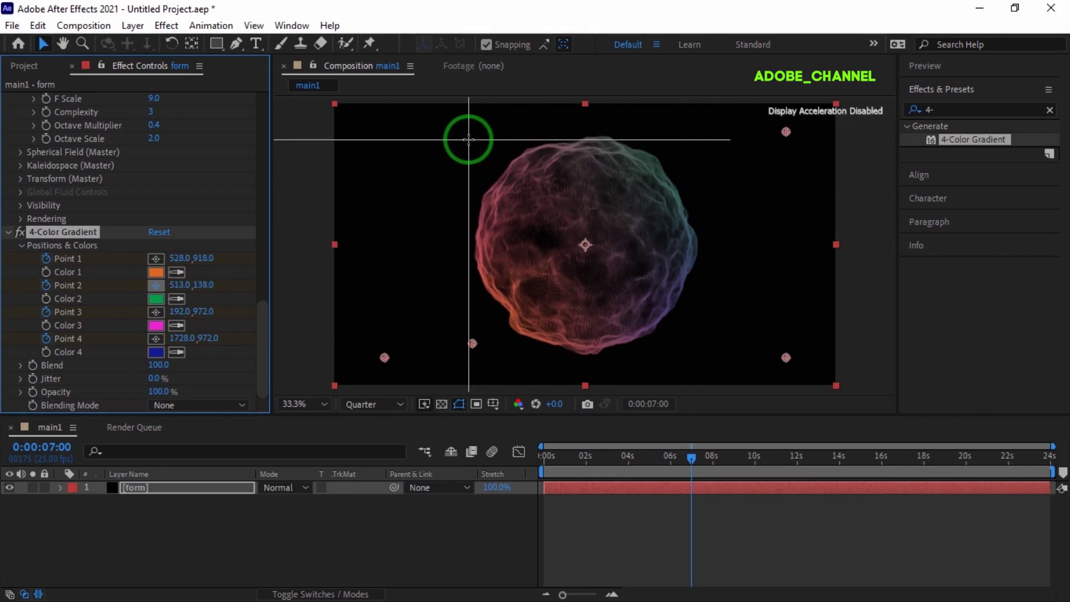
click(477, 139)
click(163, 322)
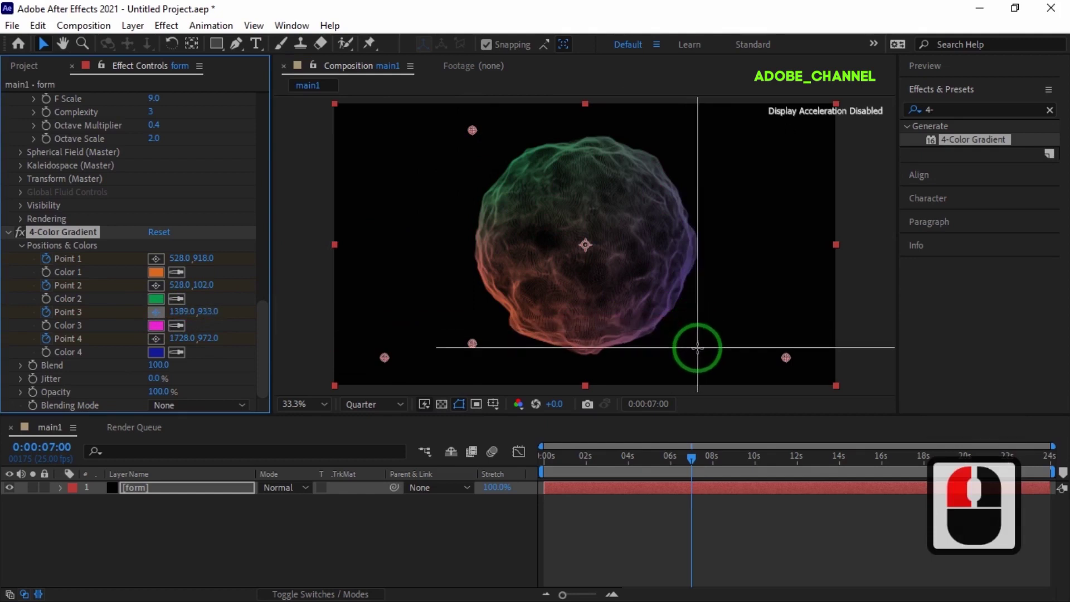
click(701, 365)
click(164, 350)
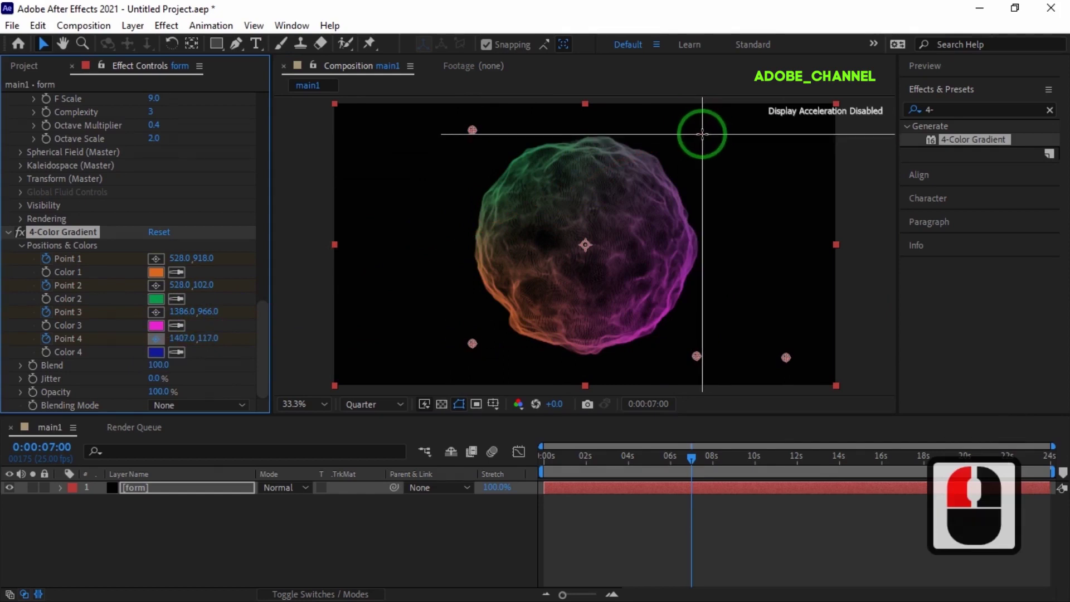
click(707, 143)
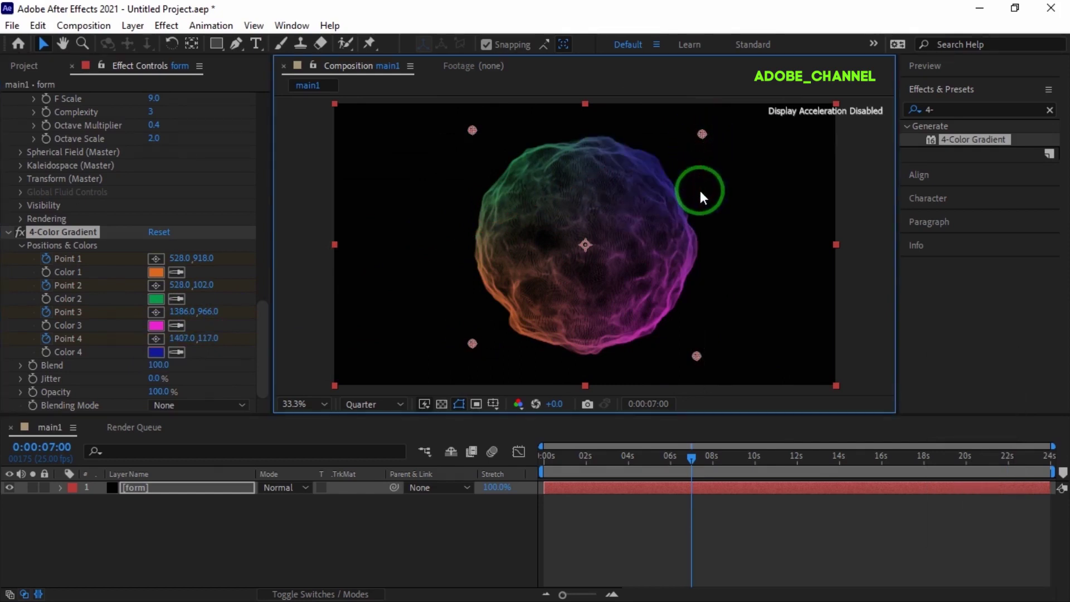
At 14 seconds rearrange the four gradient points to new corners around the sphere.
click(56, 448)
text(140)
key(Return)
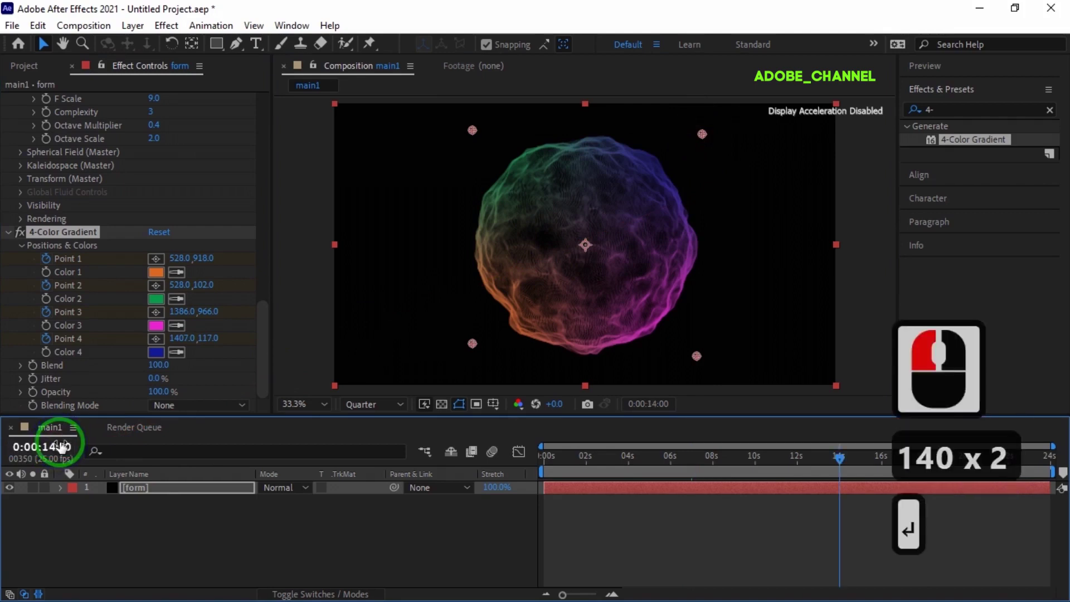
key(Return)
click(483, 145)
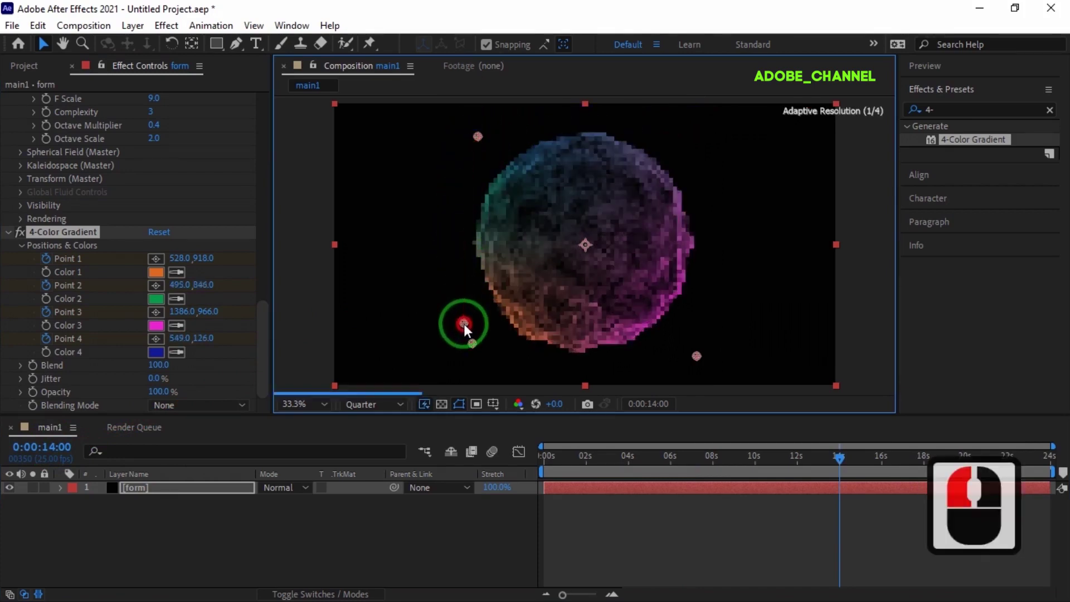
click(469, 340)
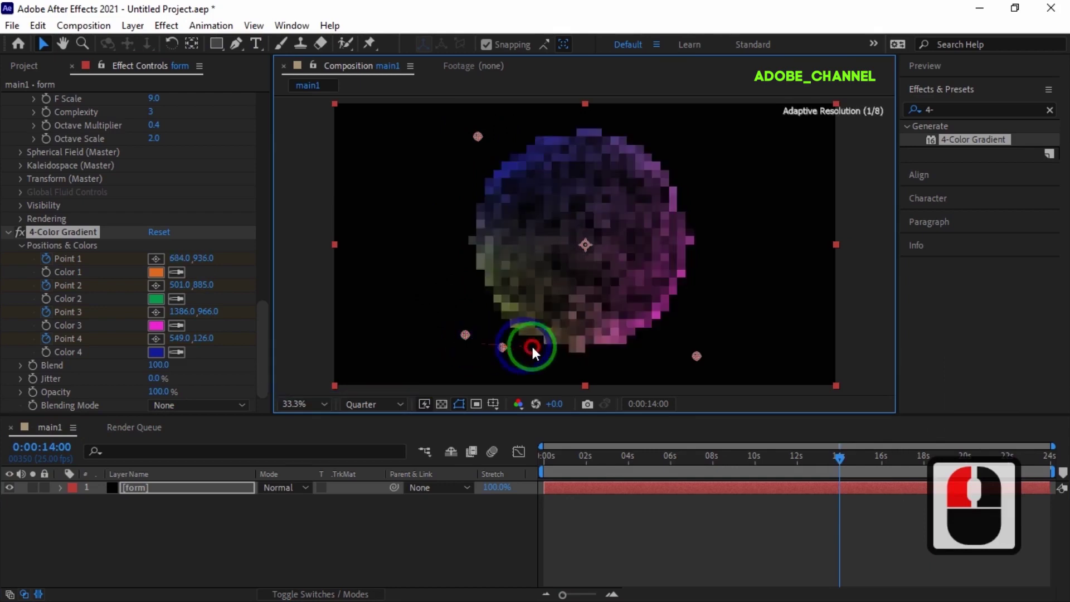
click(701, 346)
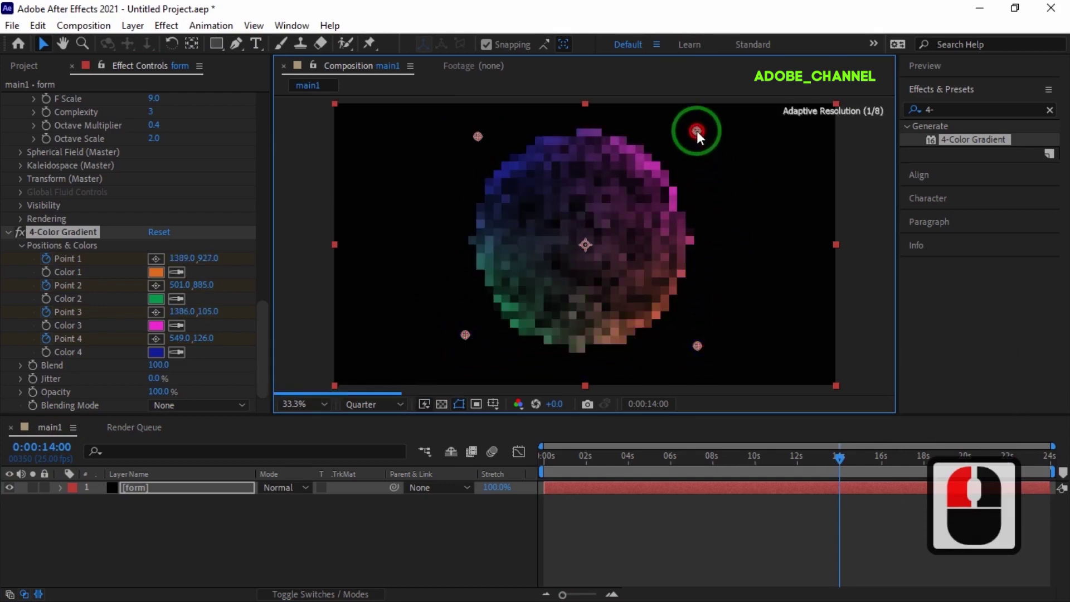
click(702, 141)
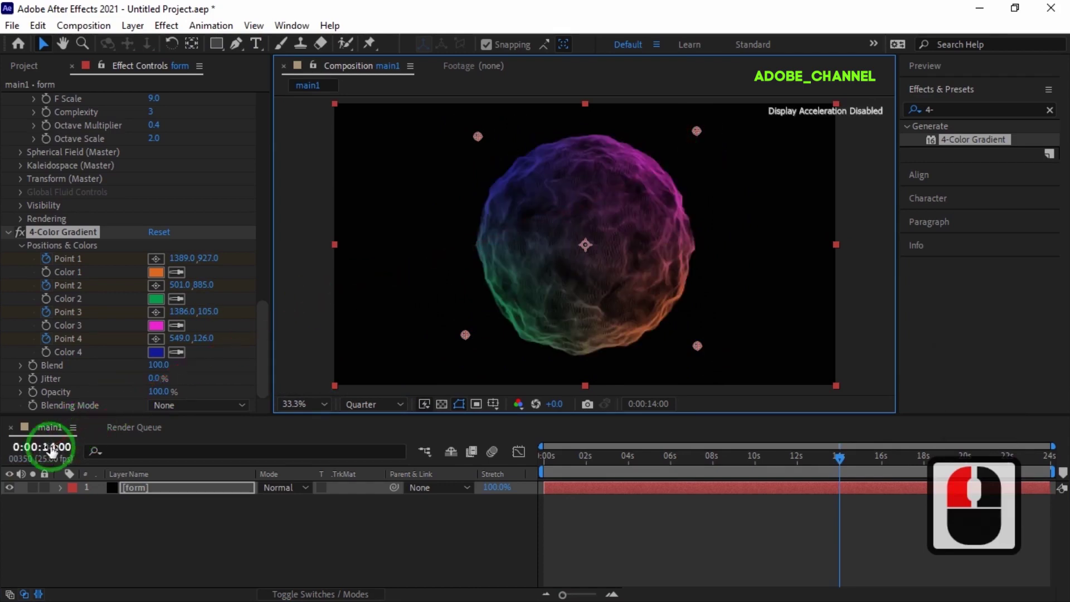
At 21 seconds move the gradient points again, rotating the sphere's colours.
click(53, 453)
text(210)
key(Return)
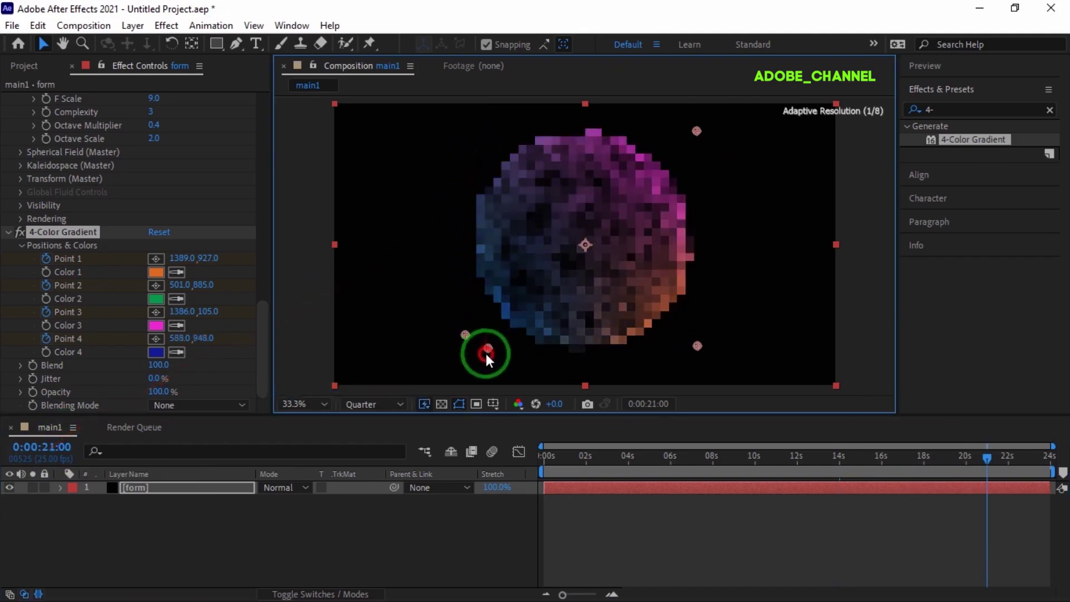
click(488, 357)
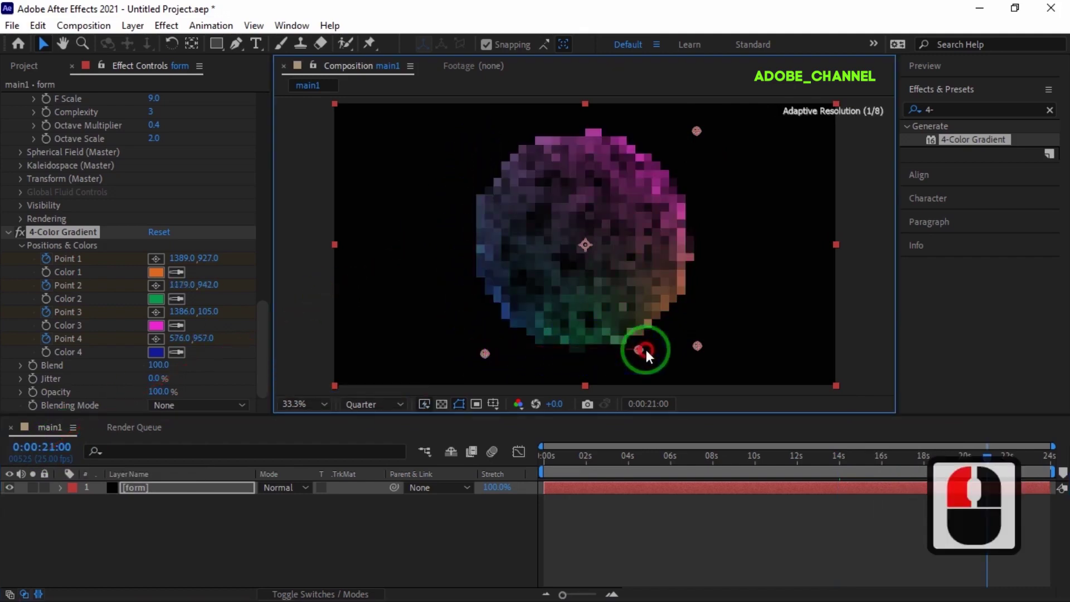
click(690, 354)
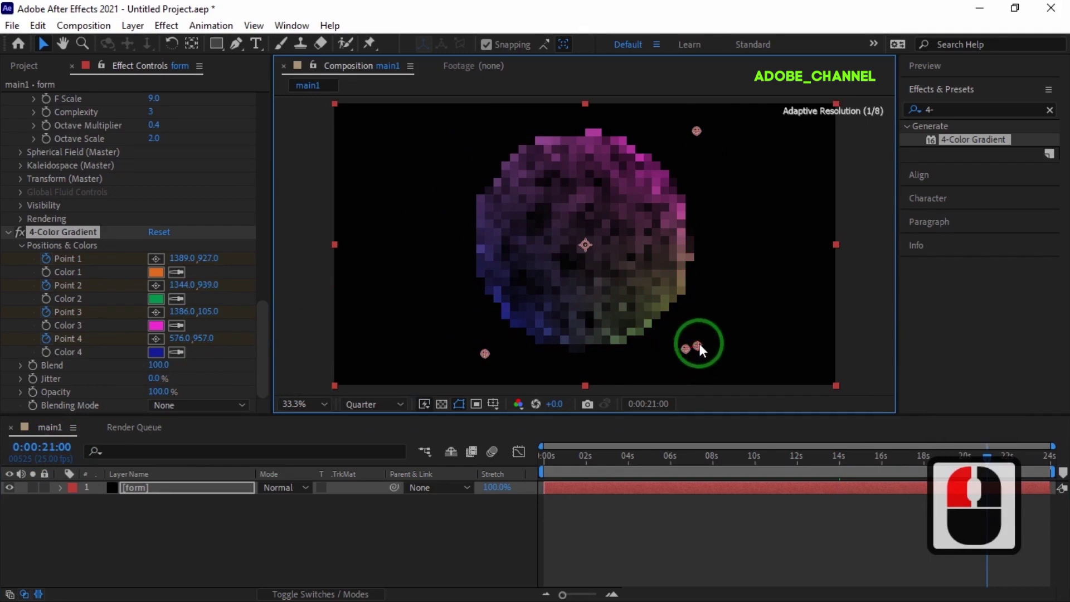
click(693, 136)
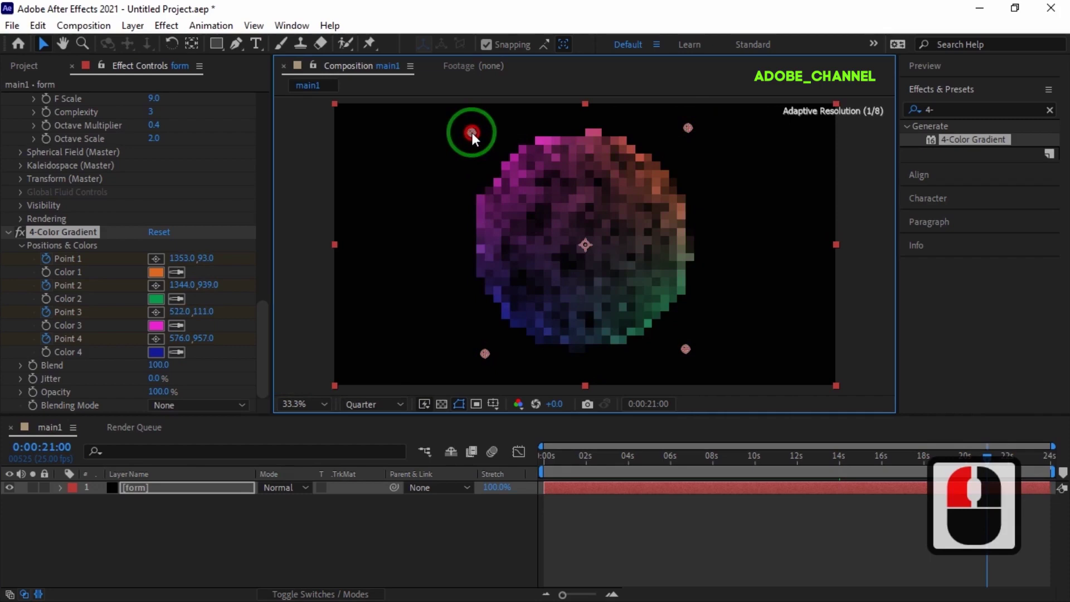
Set the form layer's blend mode to Add and apply the Glow effect to the sphere.
click(471, 141)
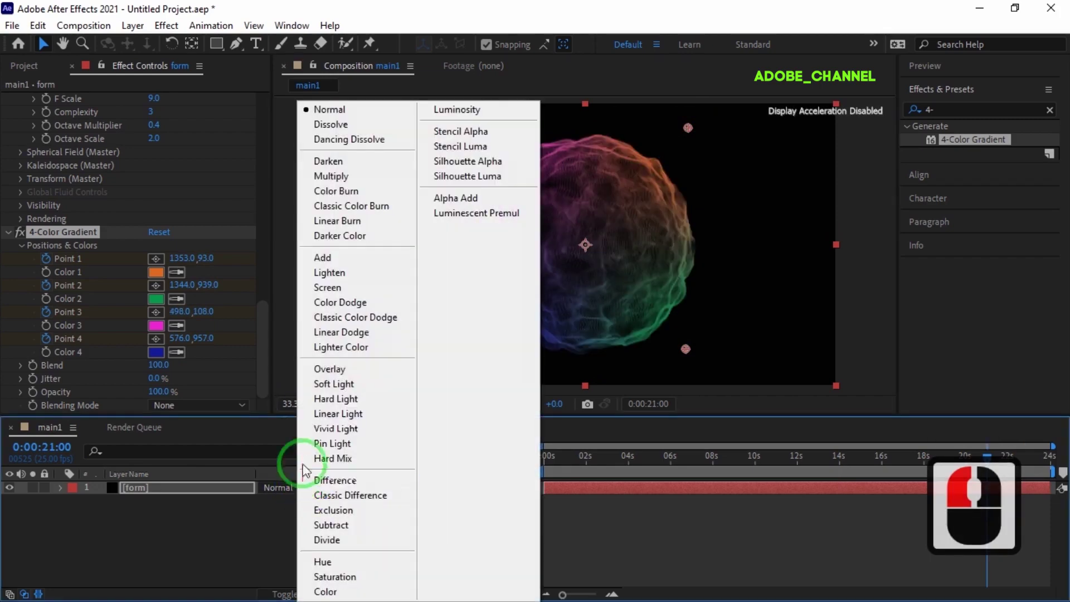
click(320, 266)
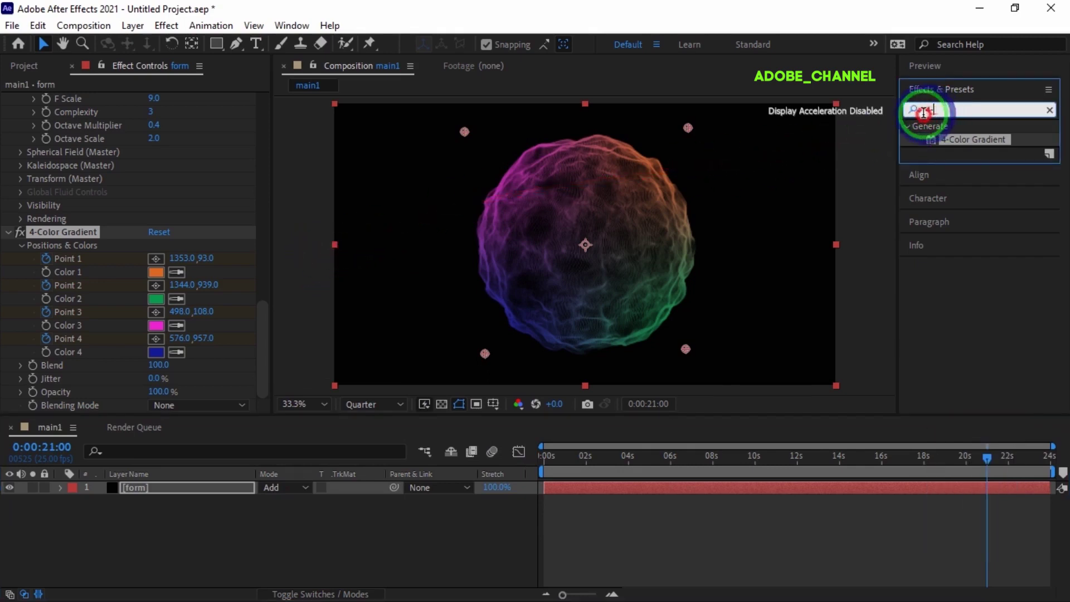
click(928, 124)
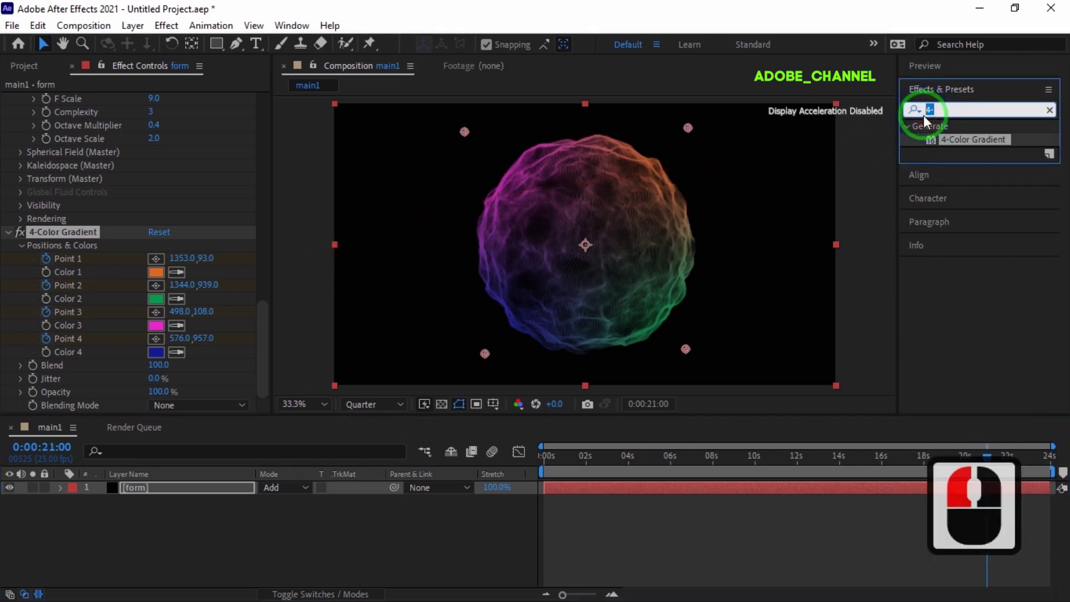
text(glow)
double_click(958, 267)
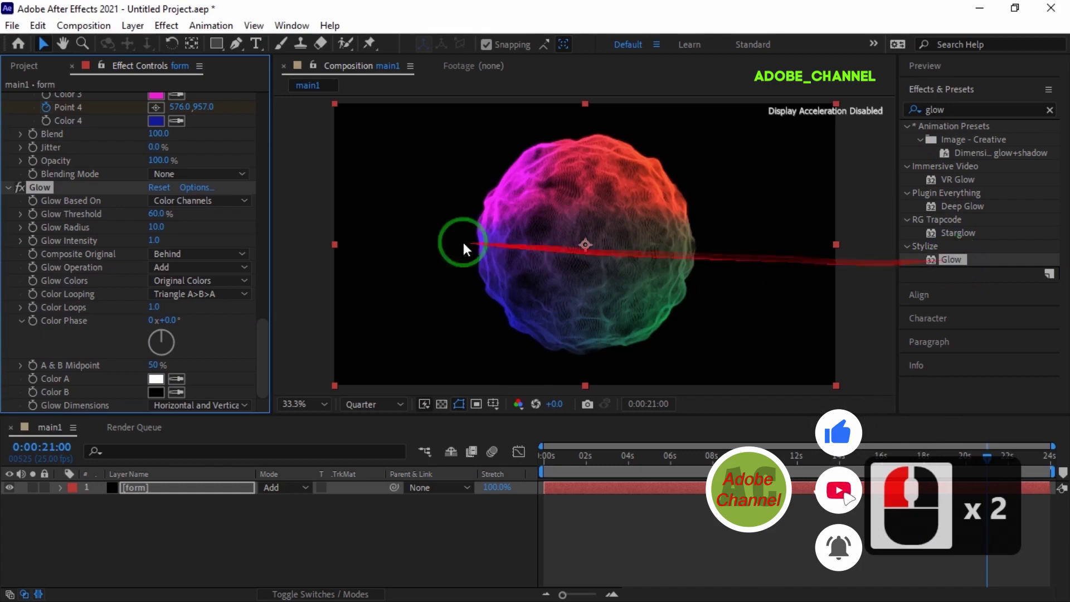
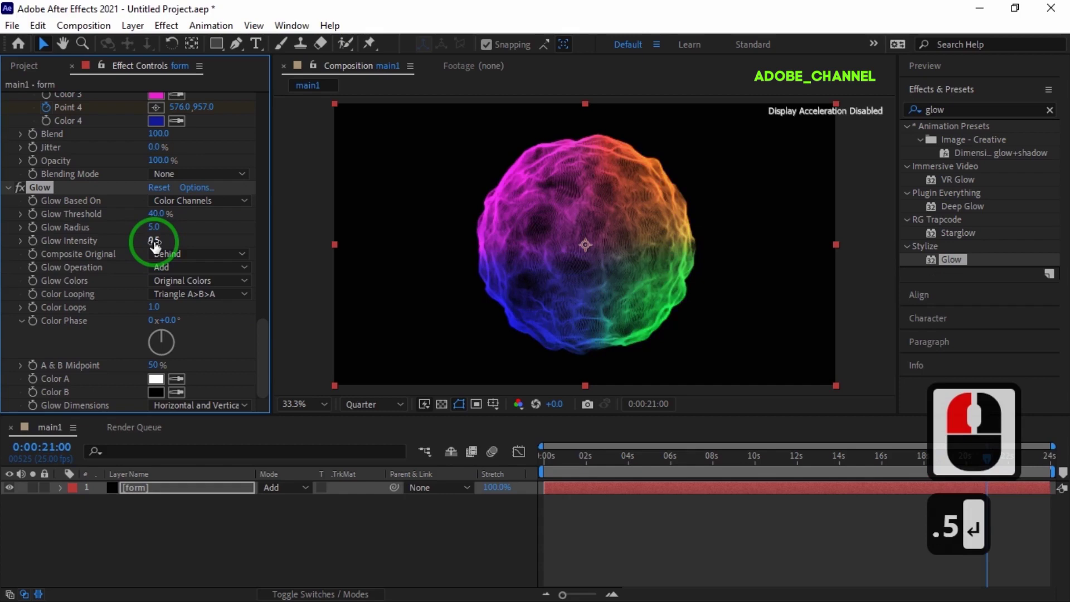
Duplicate the form layer and shrink the copy to size 300 with 200 particles in X and Y.
click(165, 497)
key(ctrl+d)
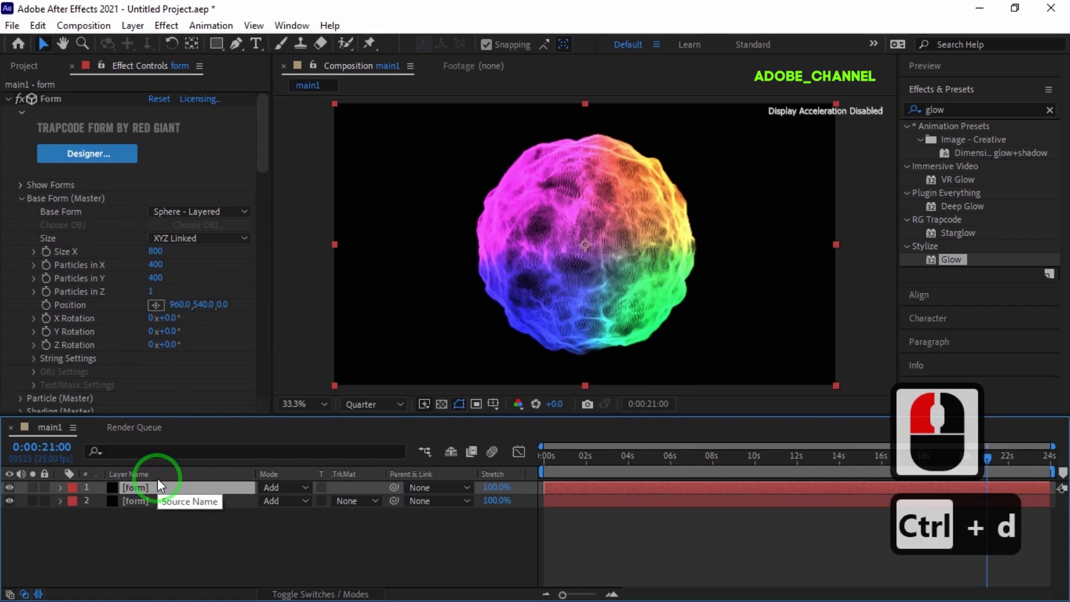
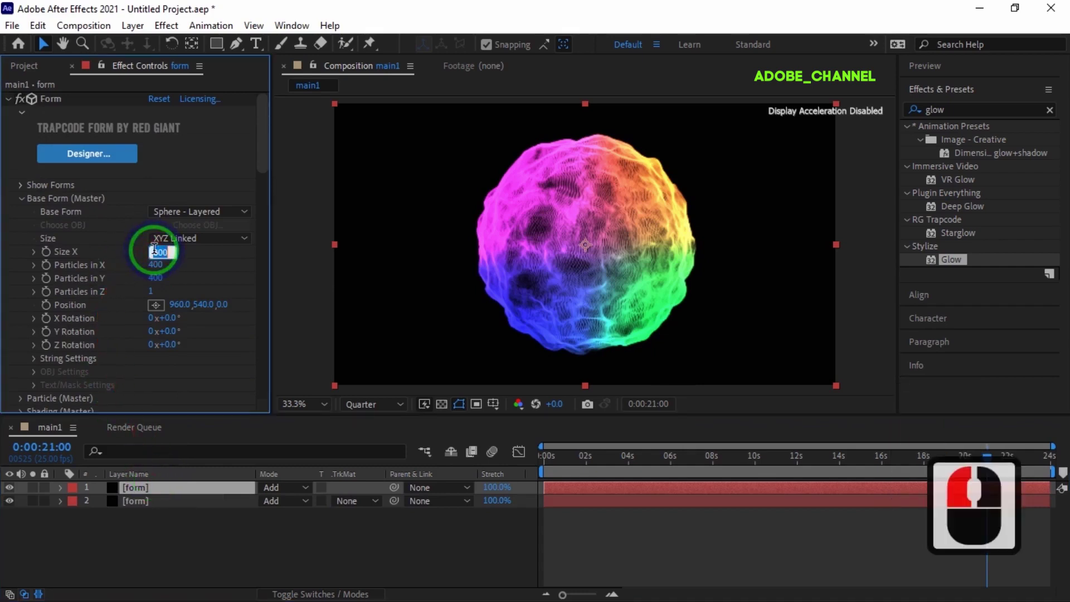
text(30)
key(Return)
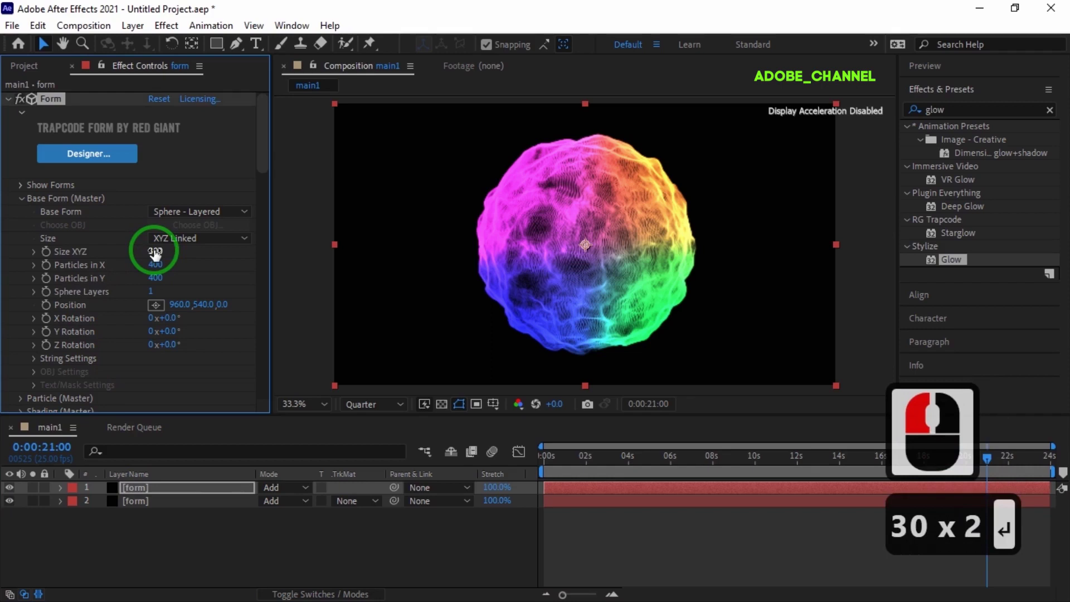
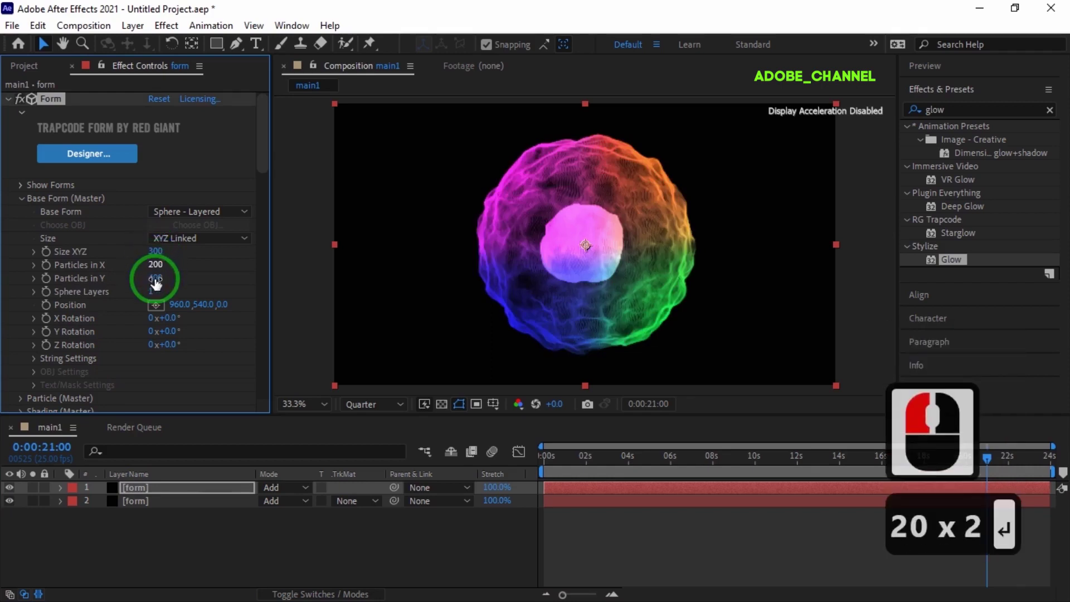
click(156, 284)
text(20)
key(Return)
Raise the copy's Fractal Field displace to 200 for a distorted inner sphere.
middle_click(116, 322)
middle_click(114, 324)
middle_click(105, 313)
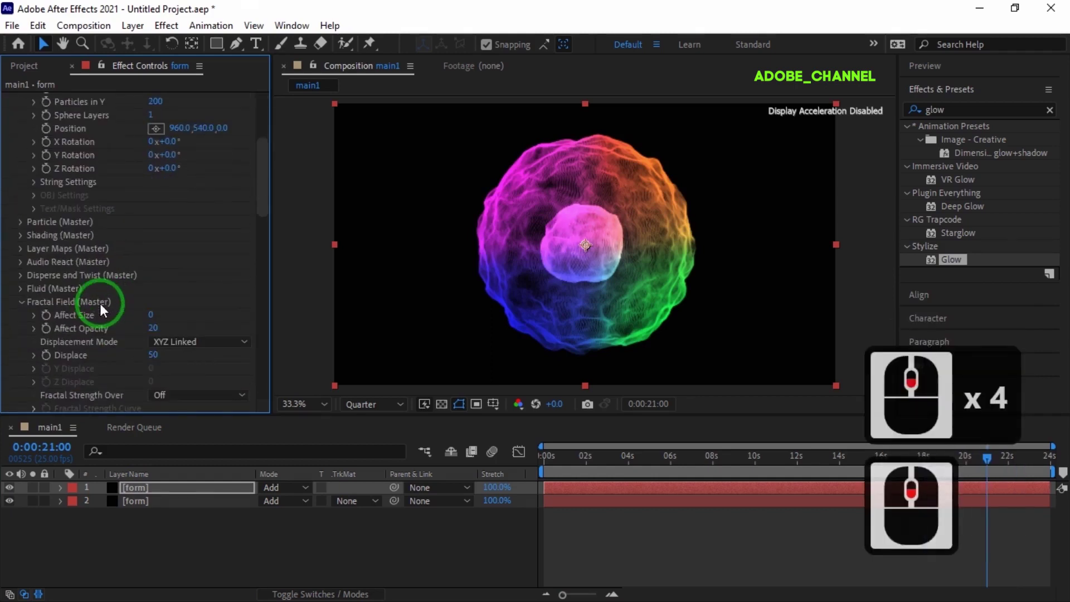
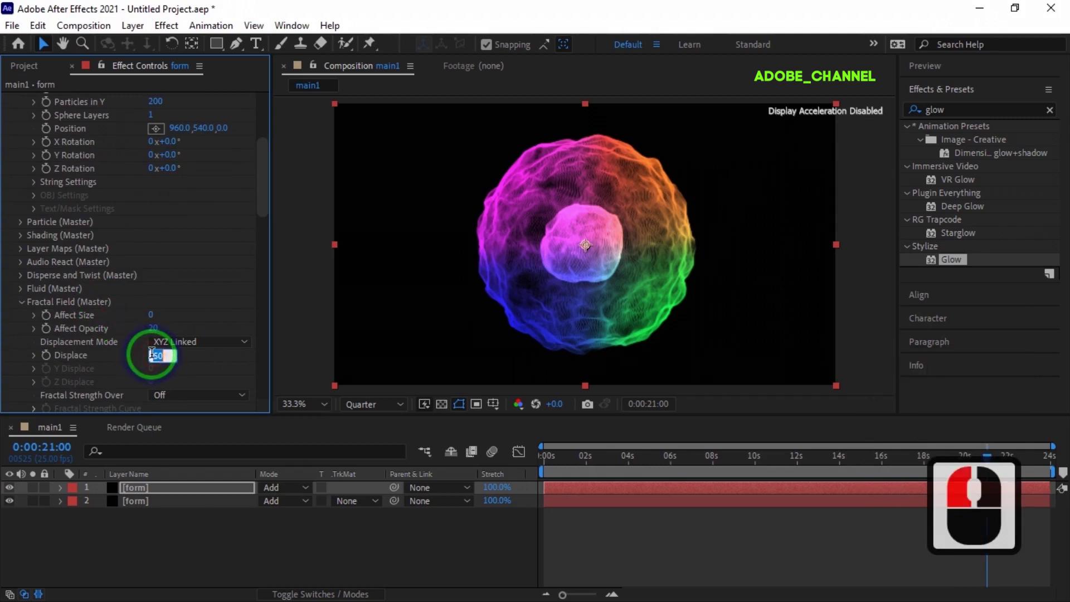
text(20)
key(Return)
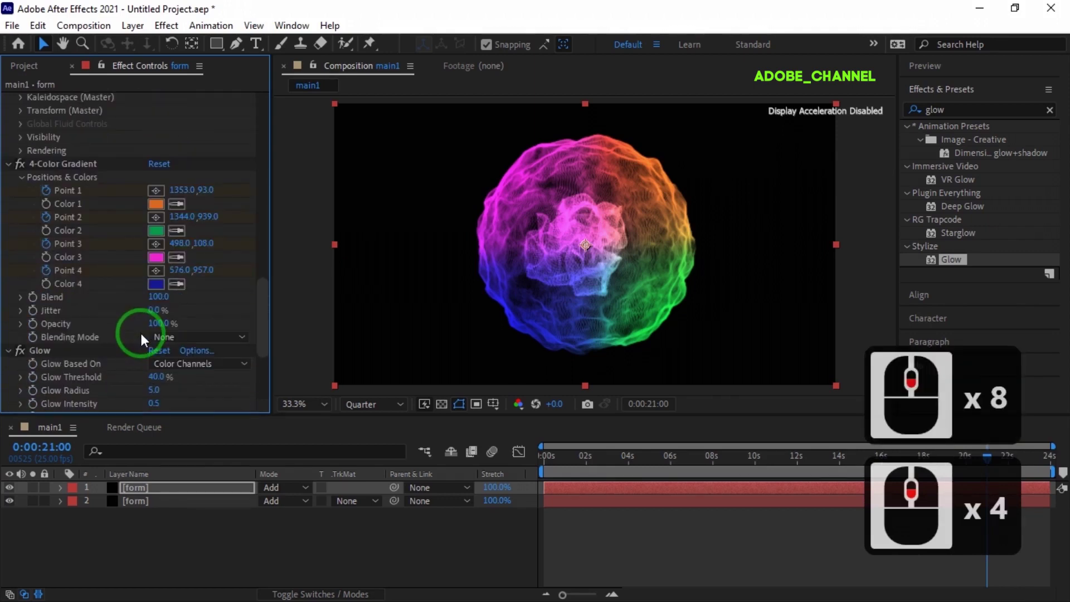
Delete 4-Color Gradient from the inner sphere copy and set its Glow threshold to 80%.
click(73, 173)
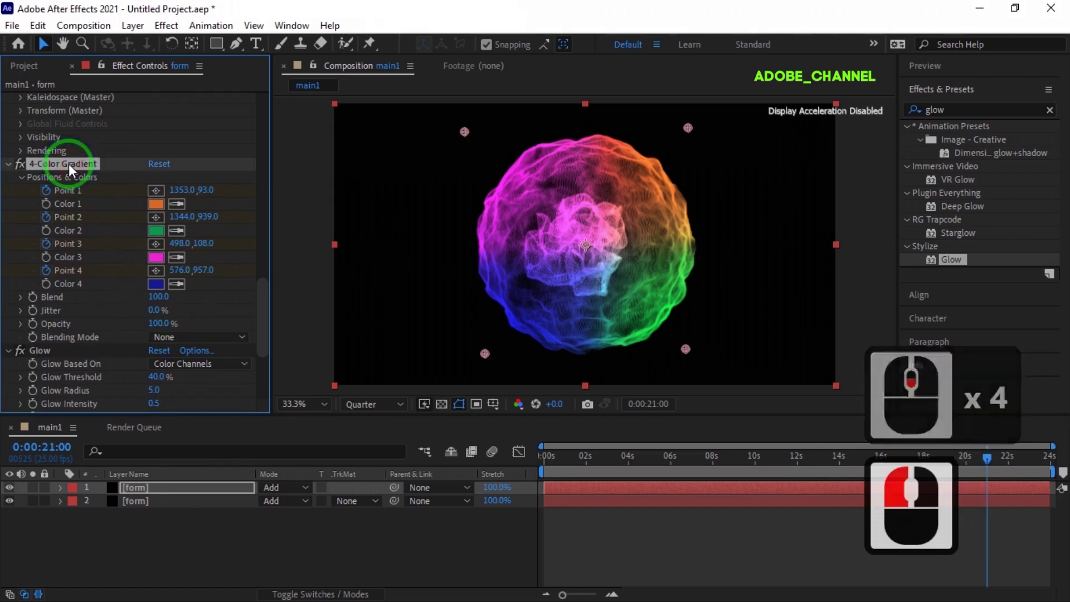
click(73, 173)
key(Delete)
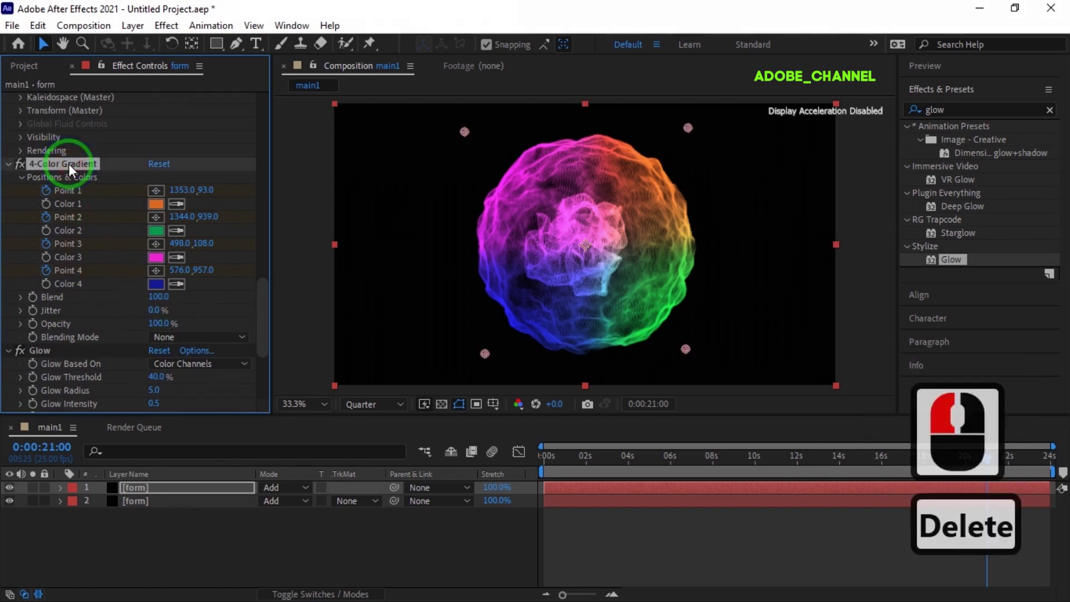
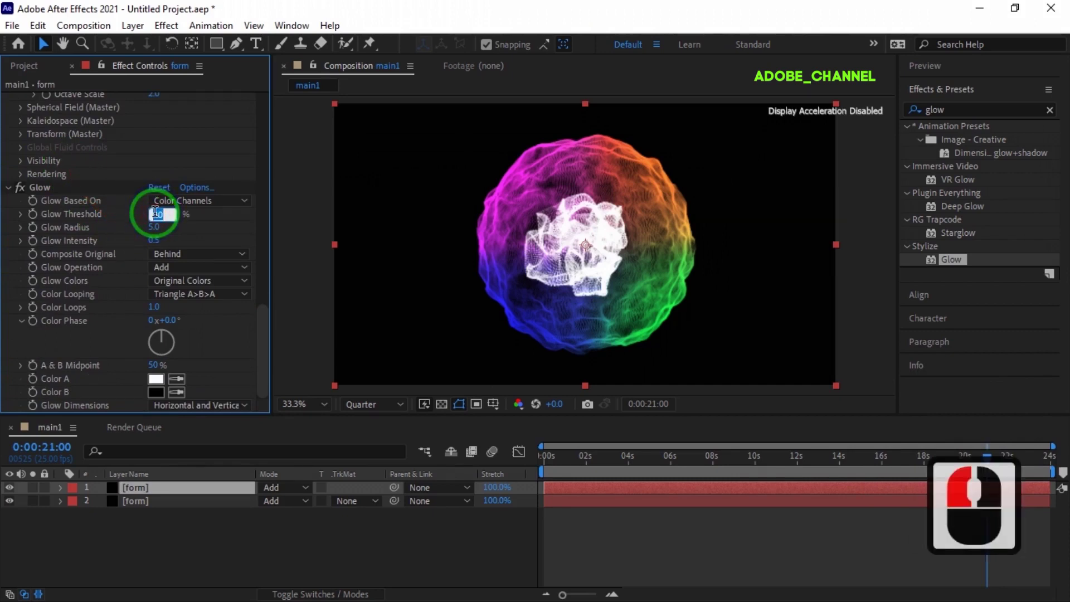
text(80)
key(Return)
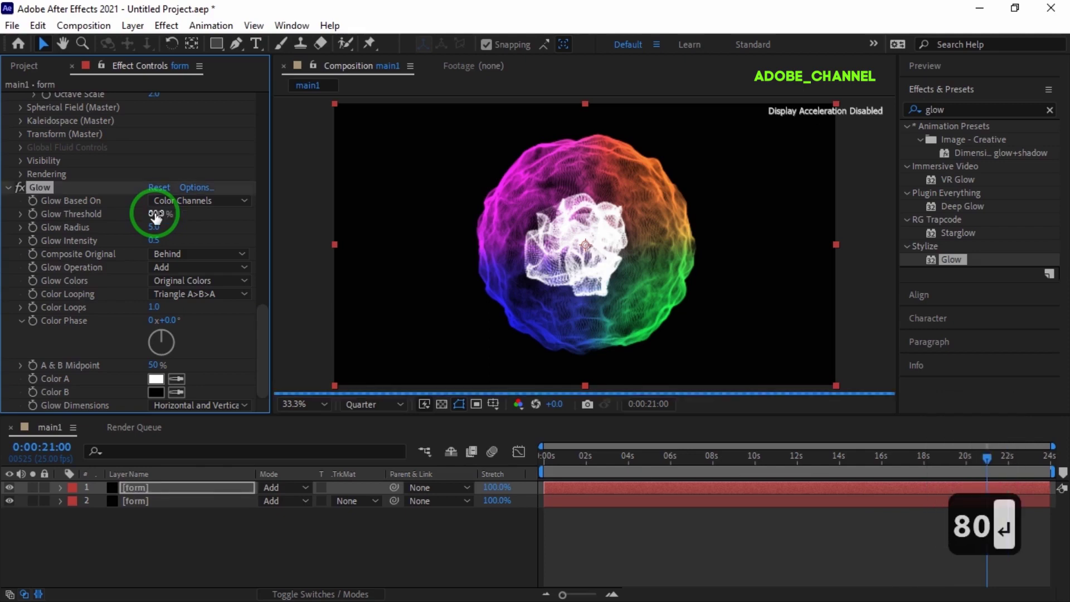
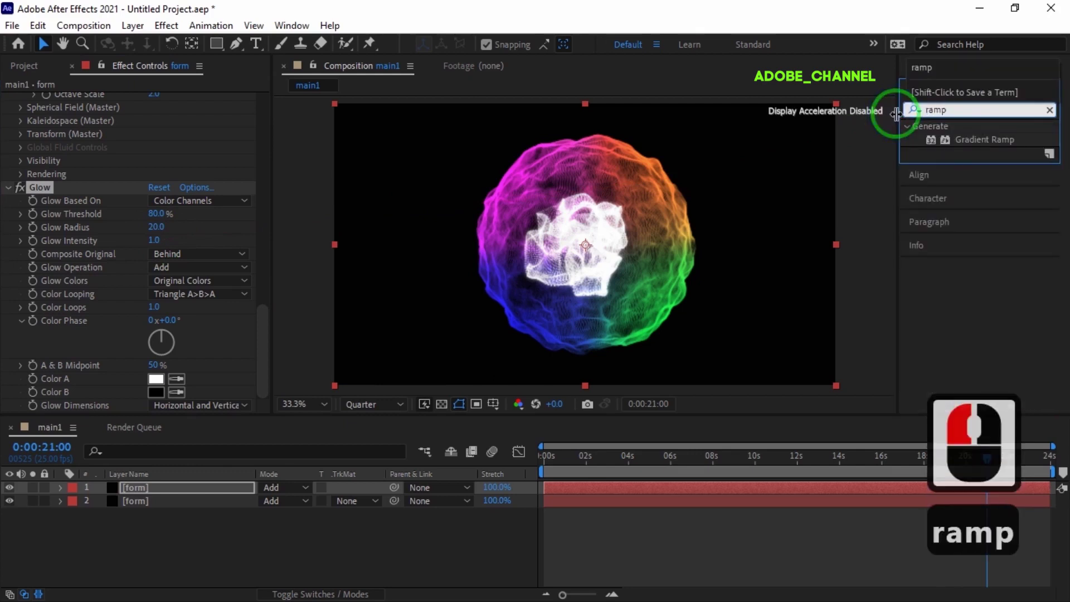
Apply Gradient Ramp to the inner sphere with a red start colour and yellow end colour.
double_click(987, 147)
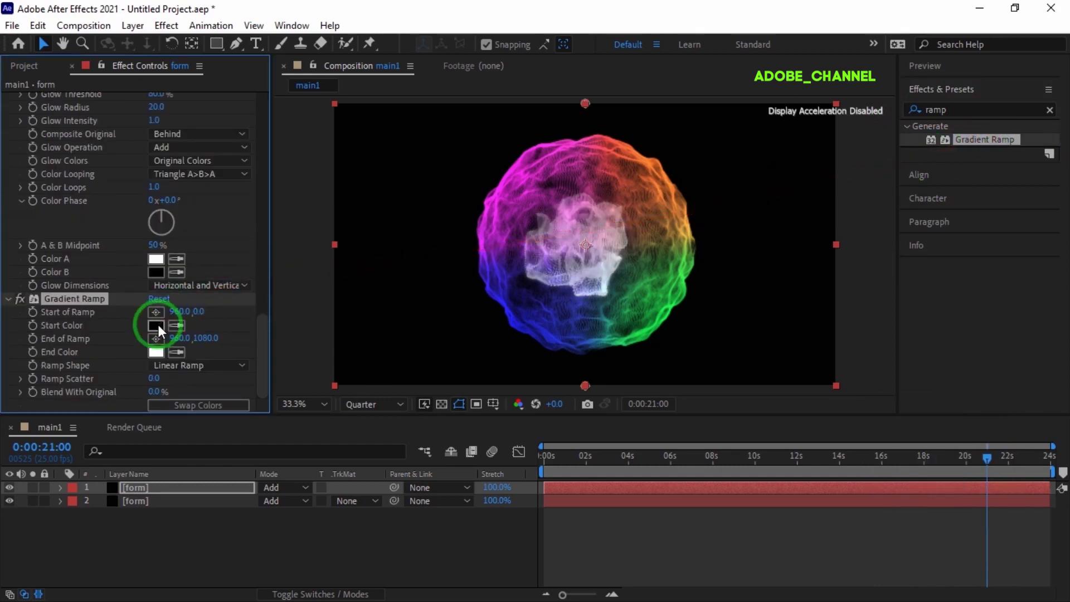
click(161, 334)
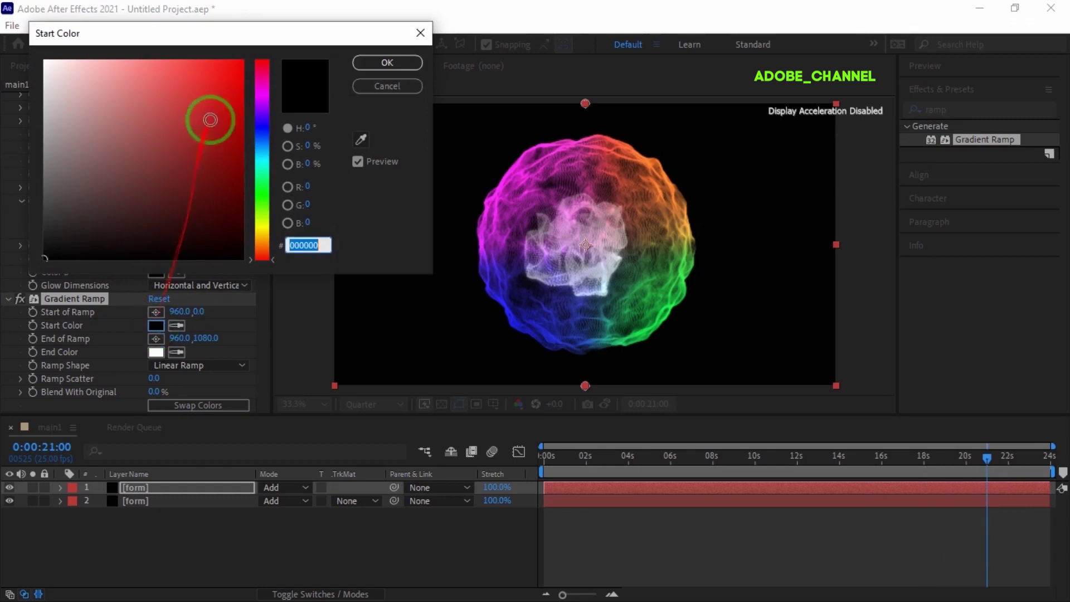
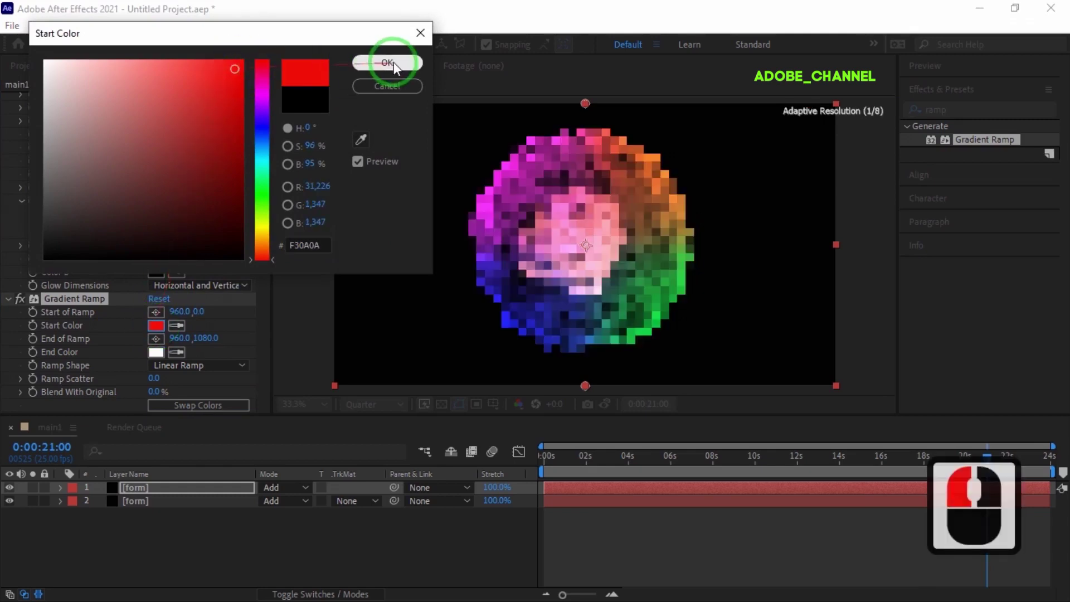
click(394, 72)
click(162, 360)
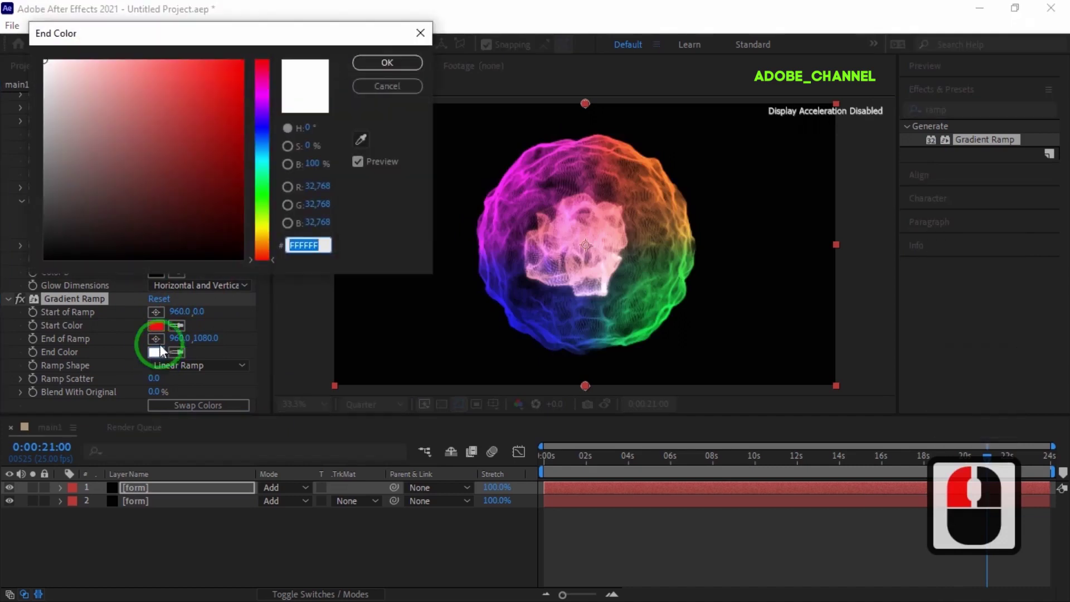
click(268, 236)
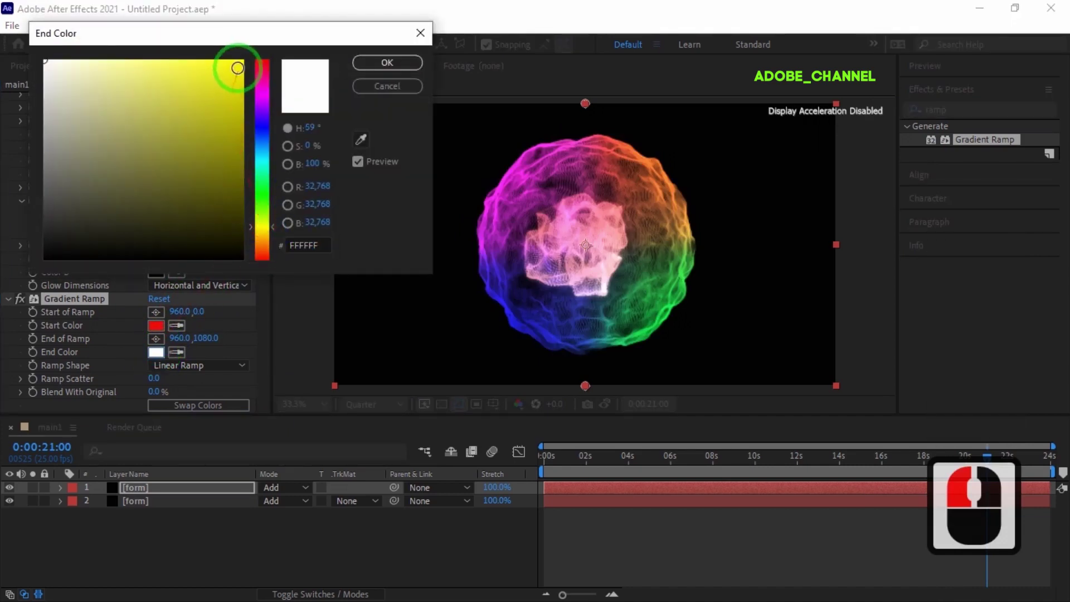
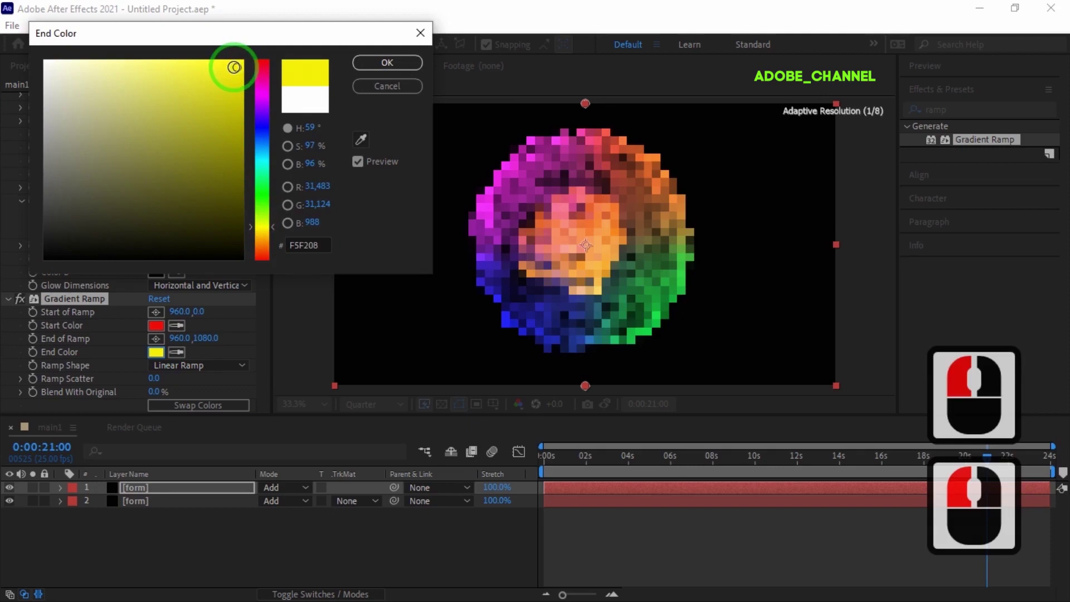
click(395, 72)
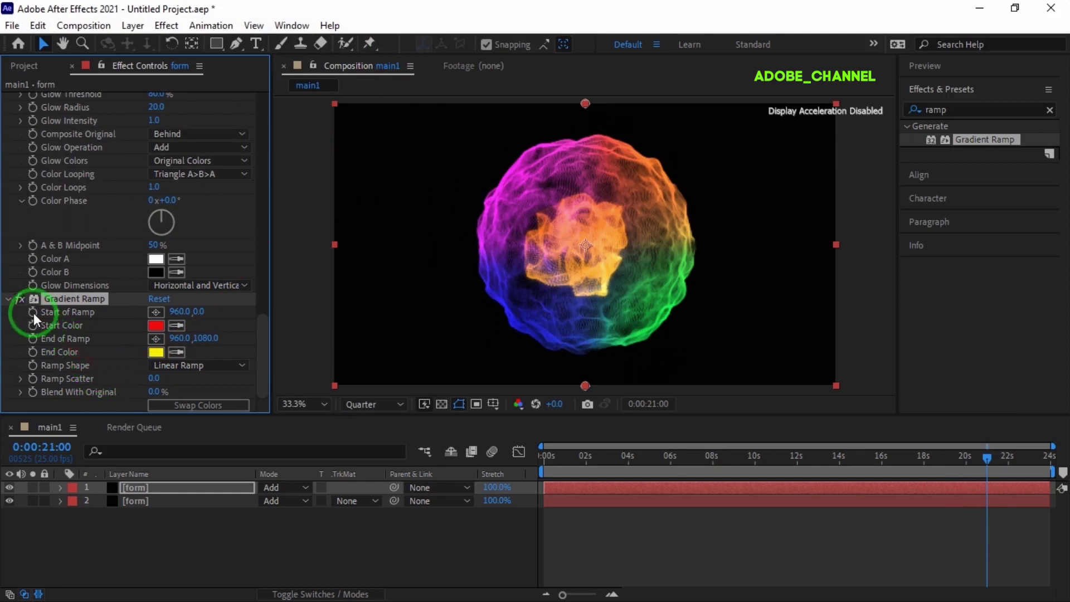
At 0 s, keyframe Start and End of Ramp with the start near the core top and end below centre.
click(40, 322)
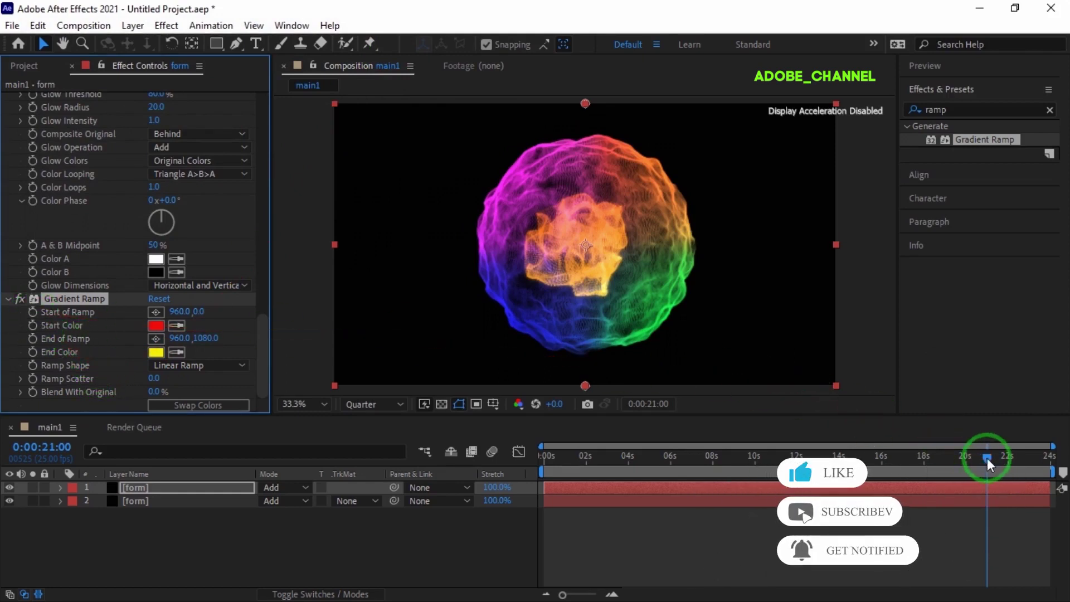
click(521, 463)
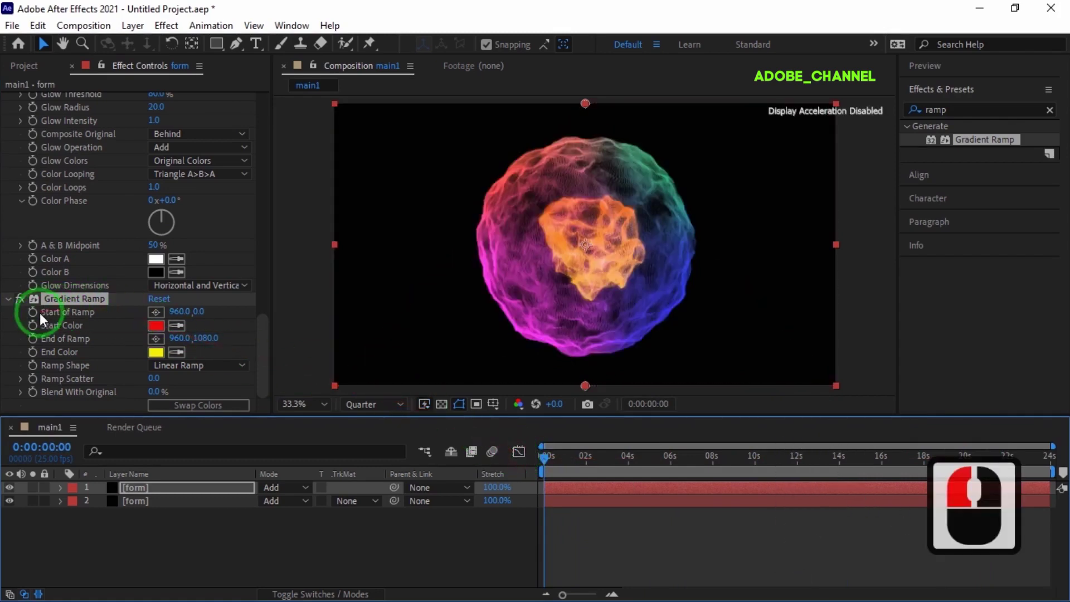
click(39, 322)
click(37, 349)
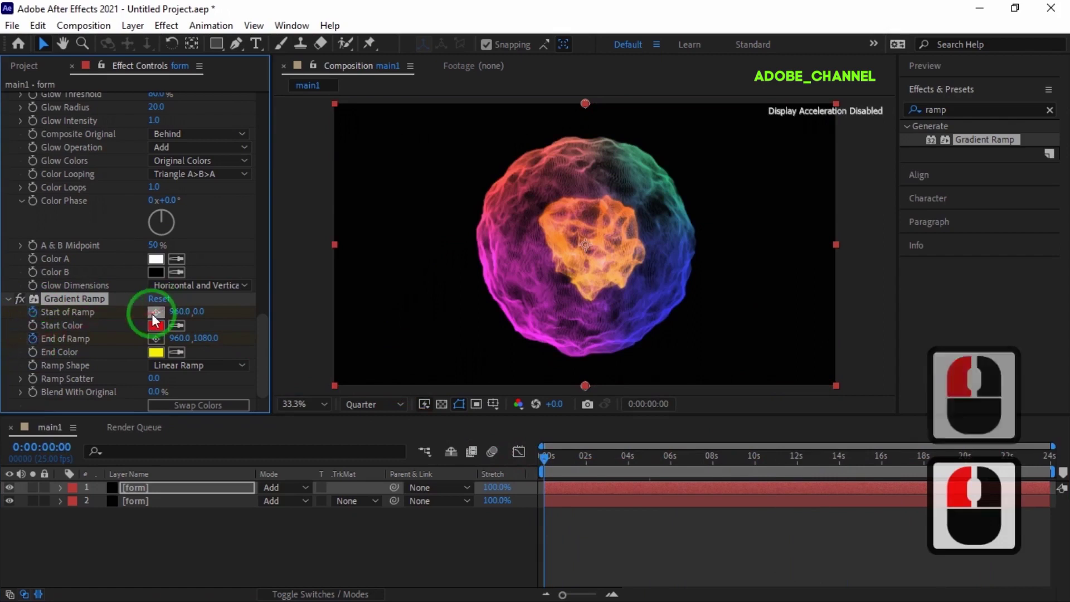
click(161, 322)
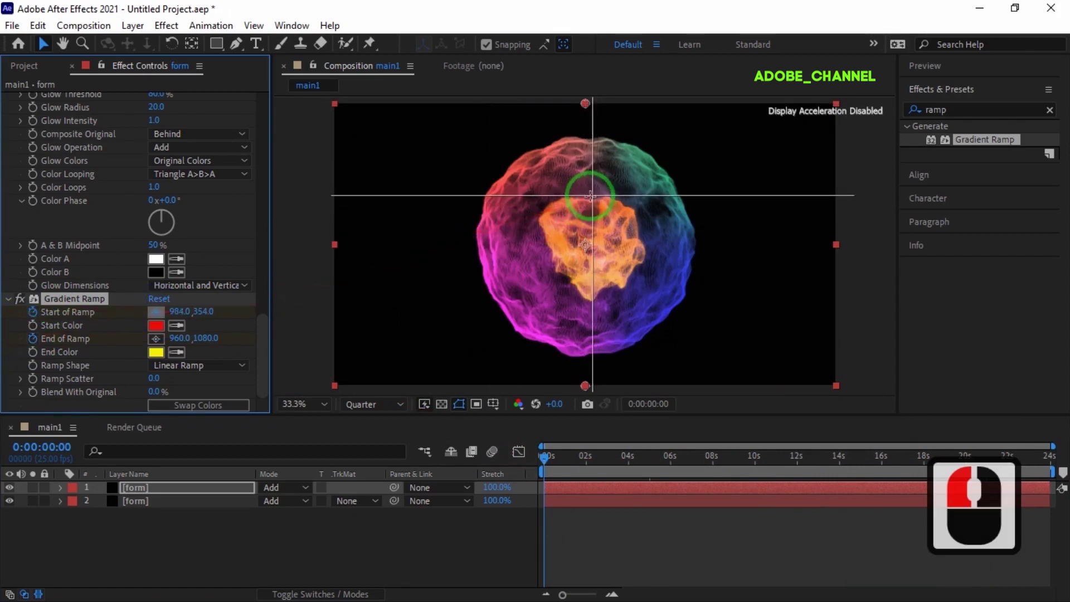
click(592, 205)
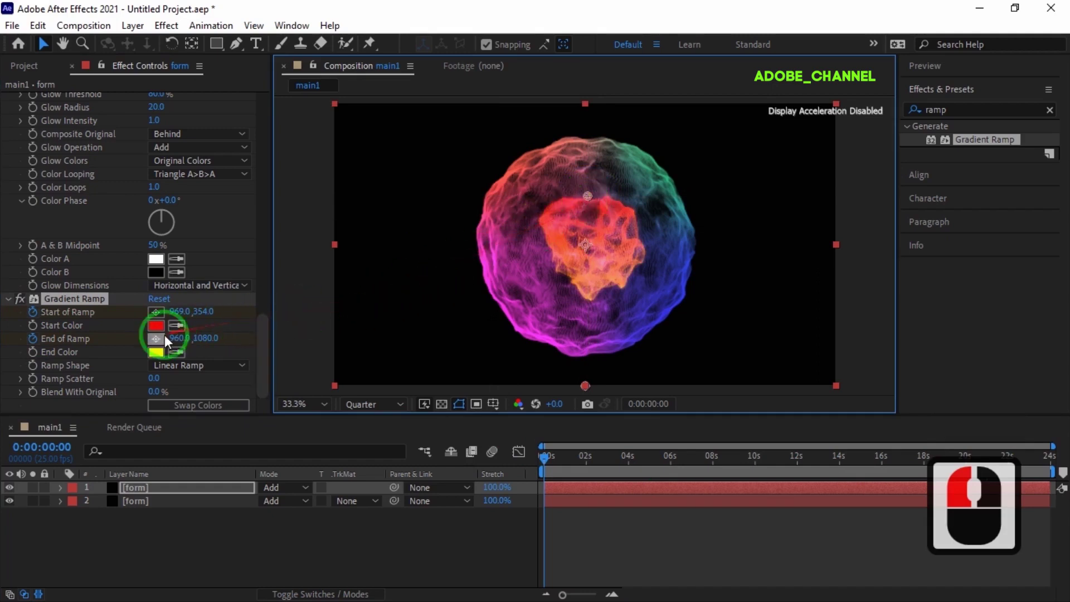
click(159, 347)
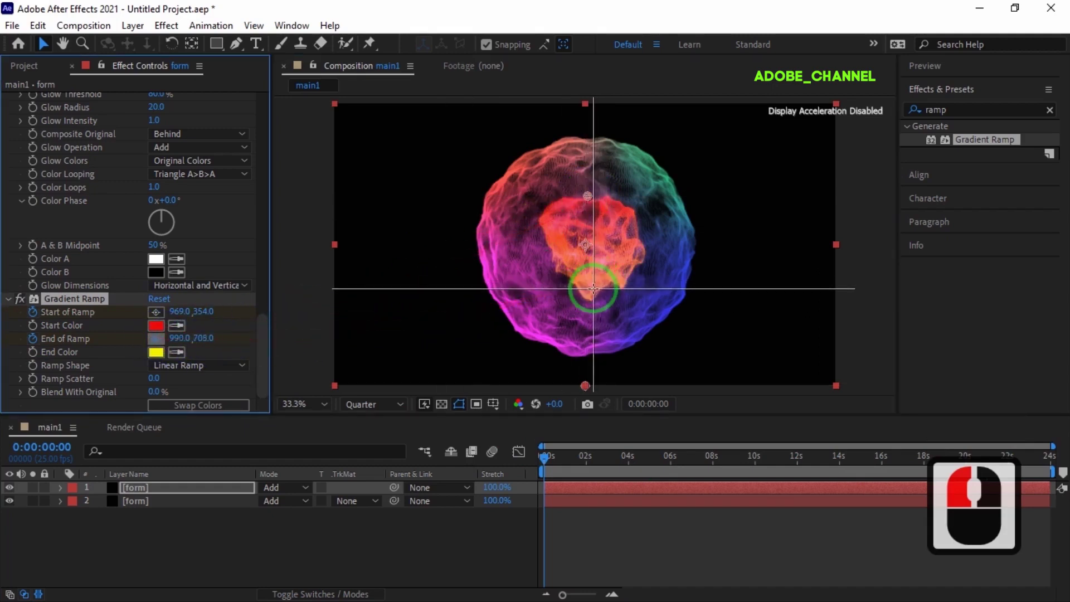
click(597, 298)
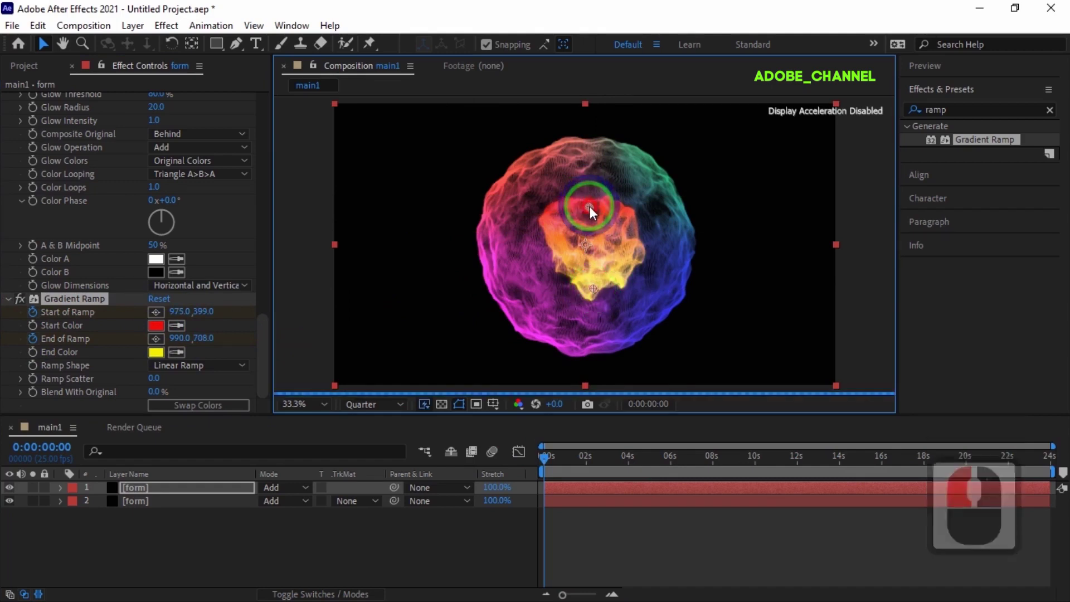
click(594, 218)
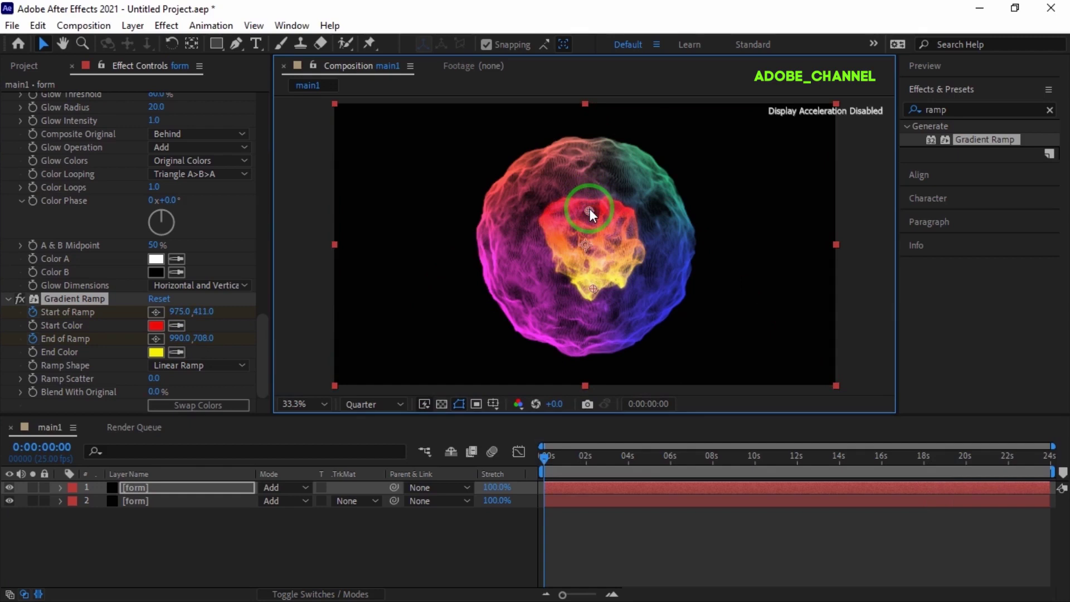
Reposition the ramp points at the 5-second and 10-second marks to add keyframes.
click(43, 451)
text(50)
key(Return)
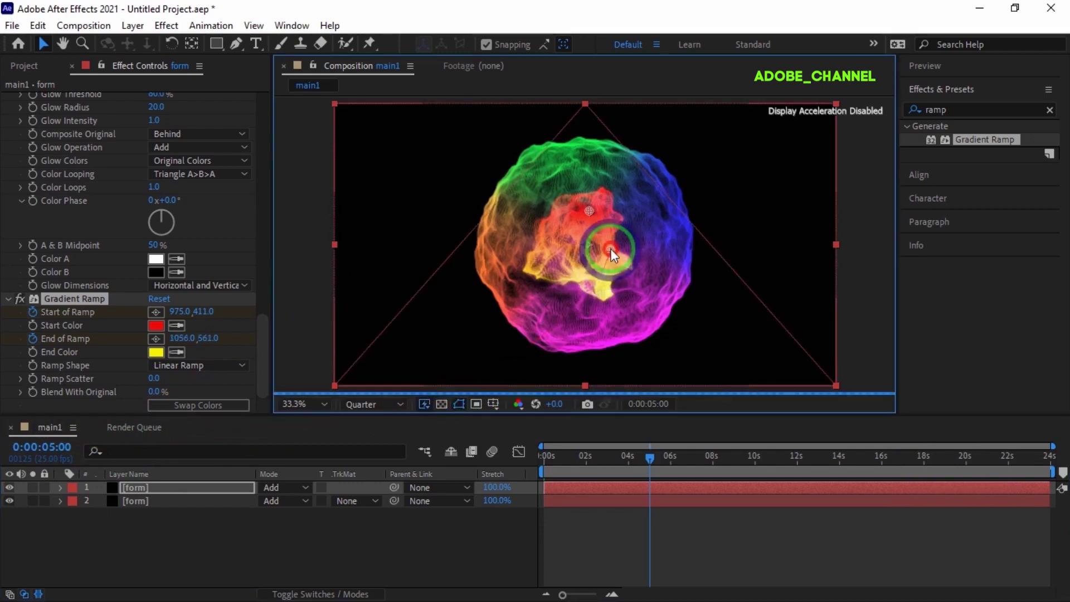
click(617, 244)
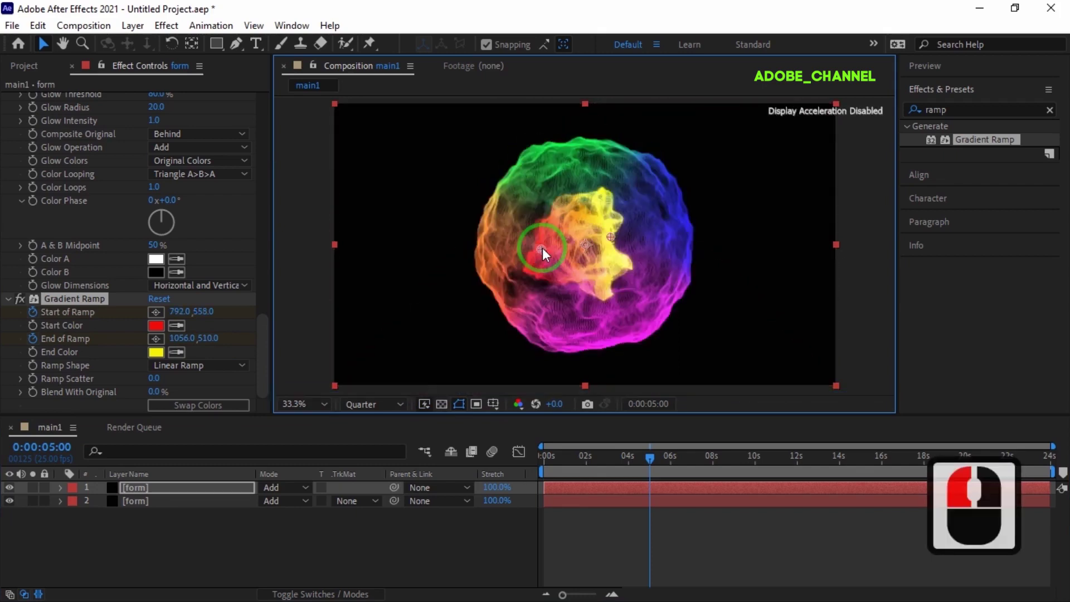
click(46, 451)
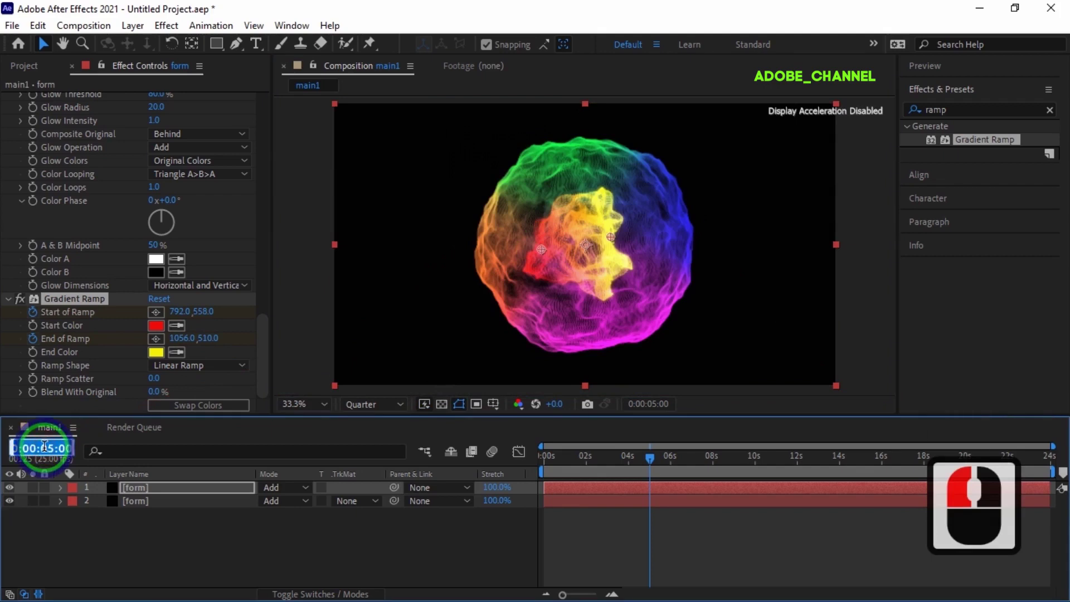
text(10)
key(Return)
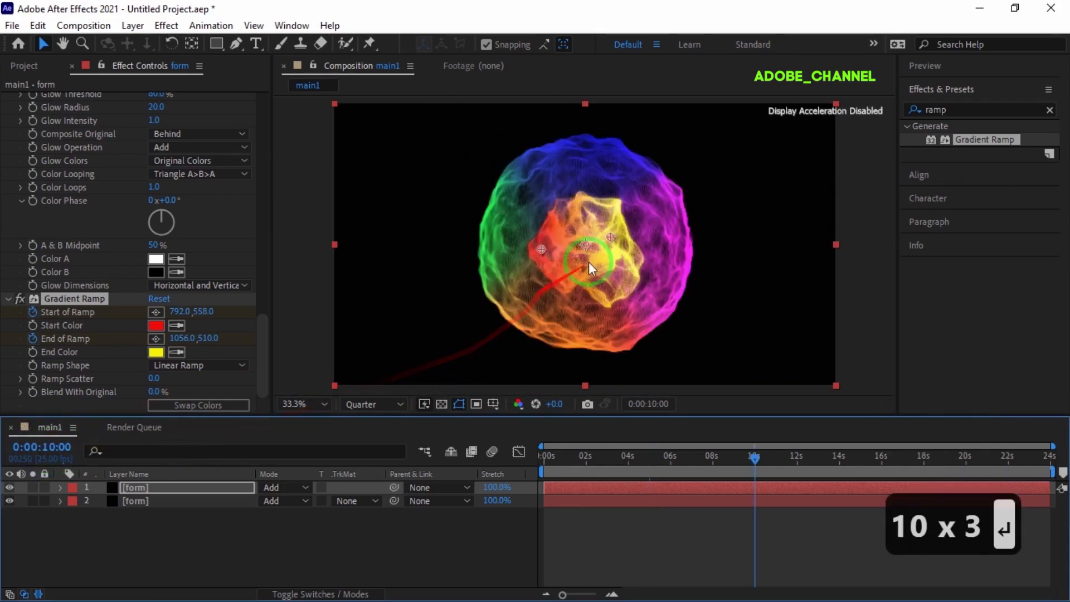
click(597, 215)
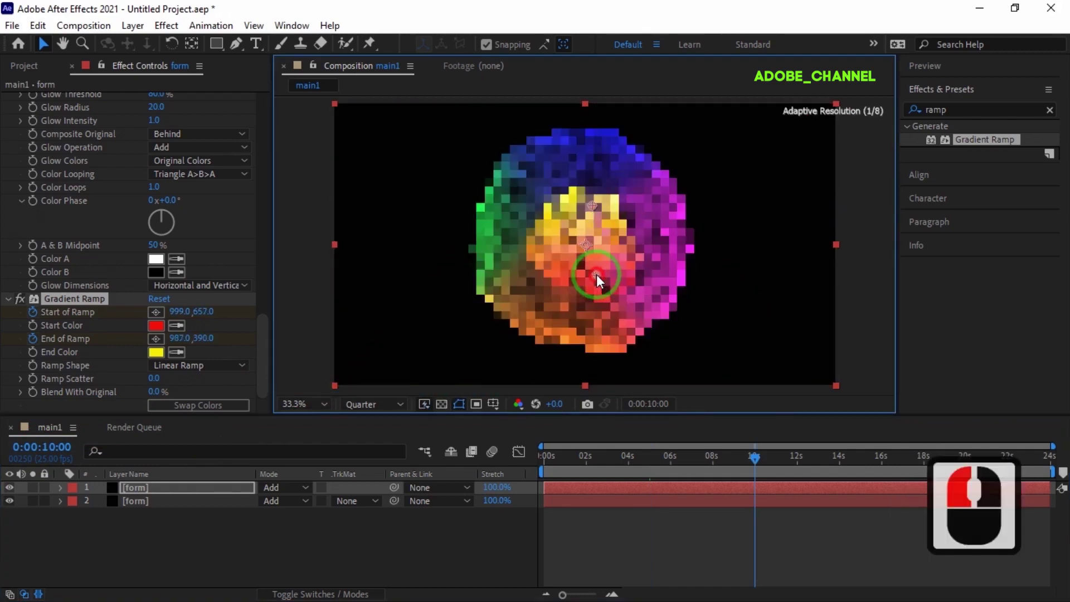
Reposition the ramp points at 15 seconds and move the ramp end point at 20 seconds.
click(49, 453)
text(150)
key(Return)
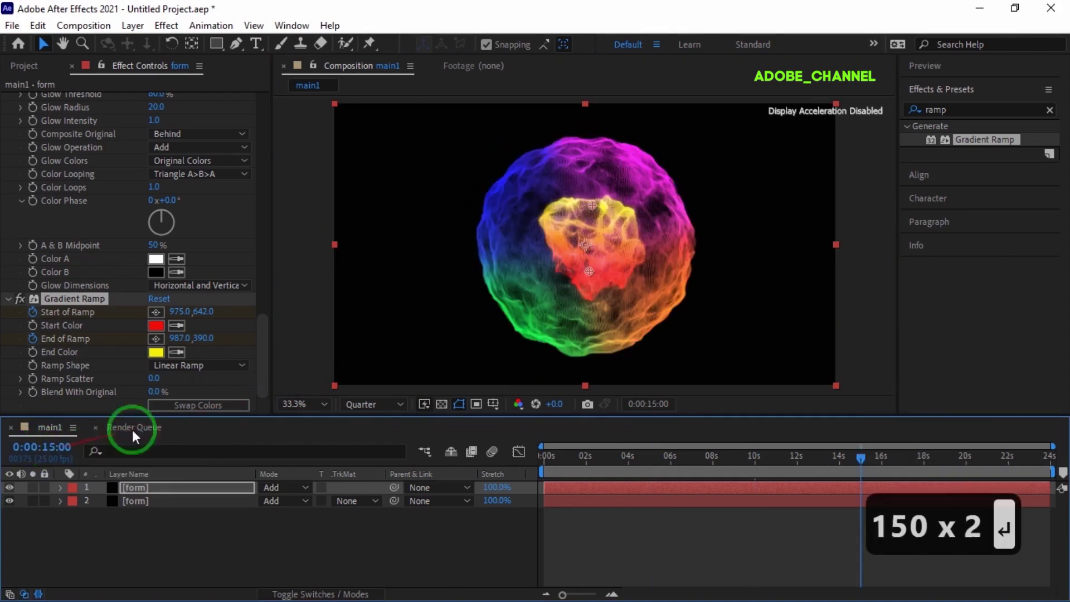
click(628, 249)
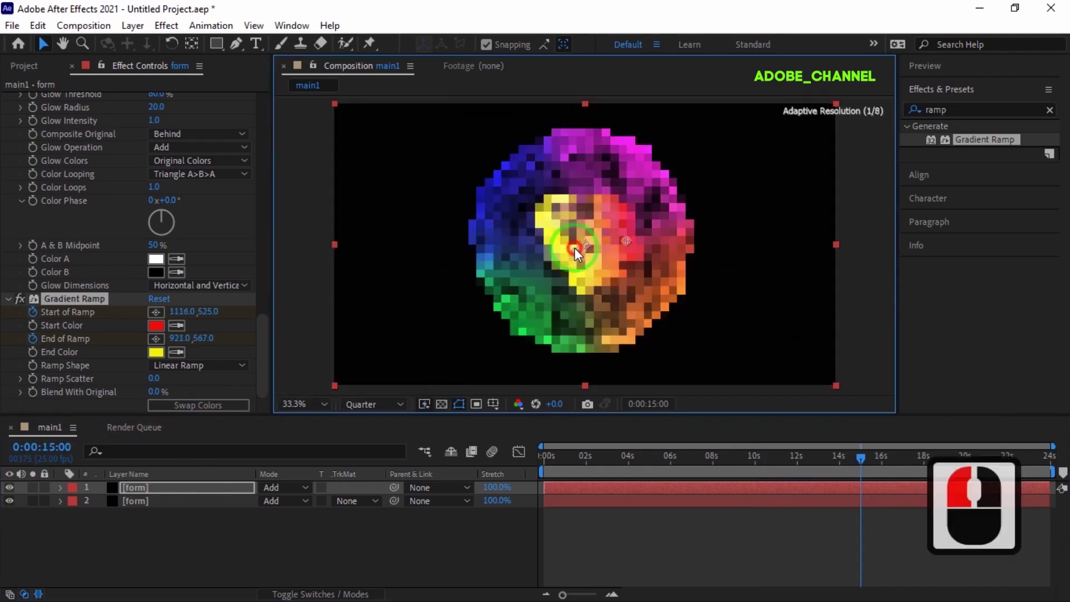
click(577, 255)
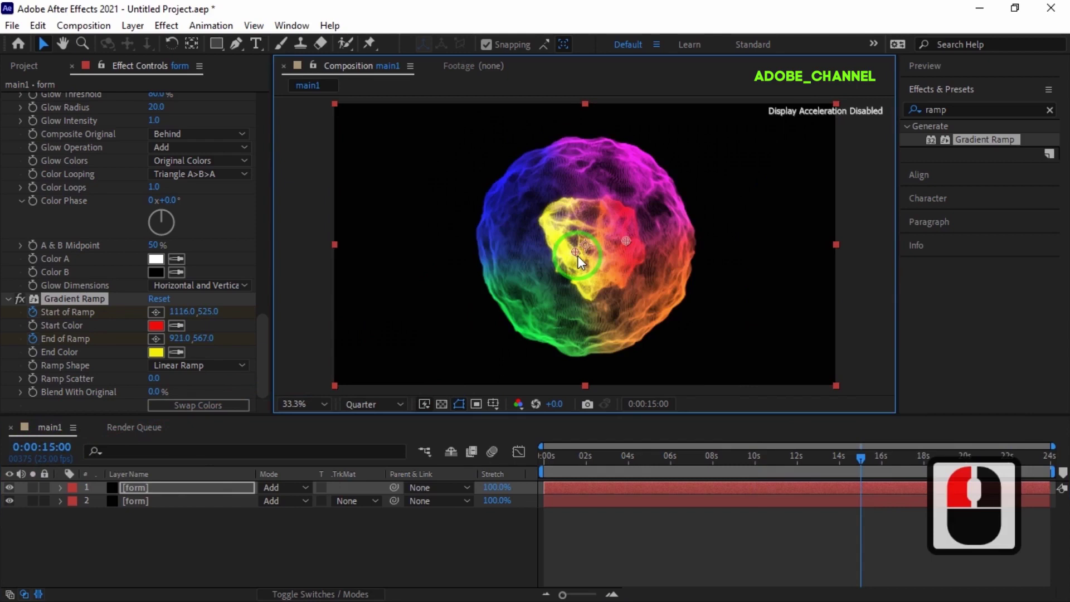
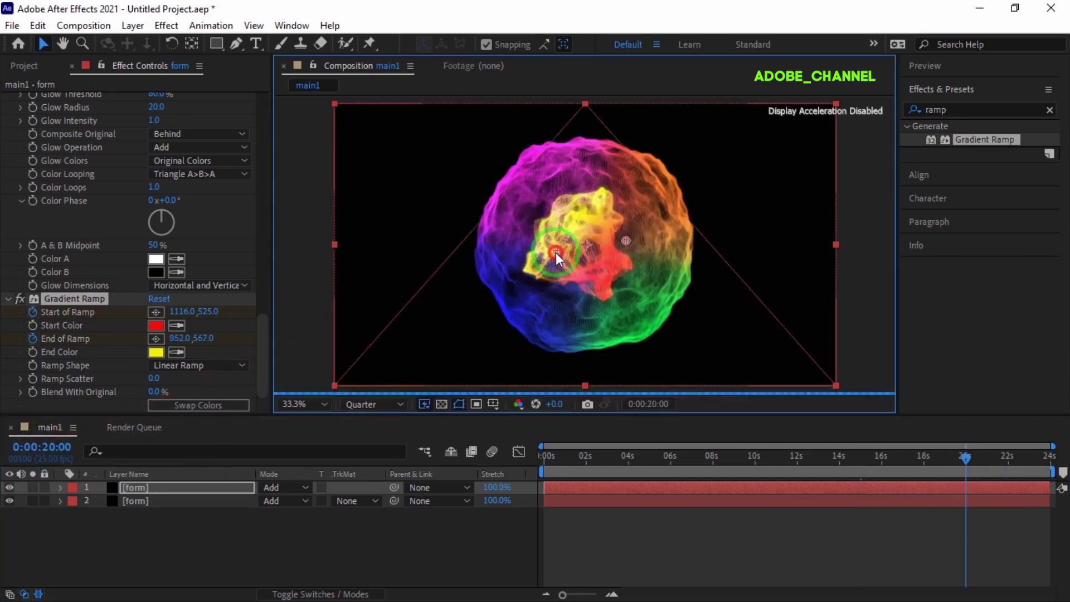
click(558, 260)
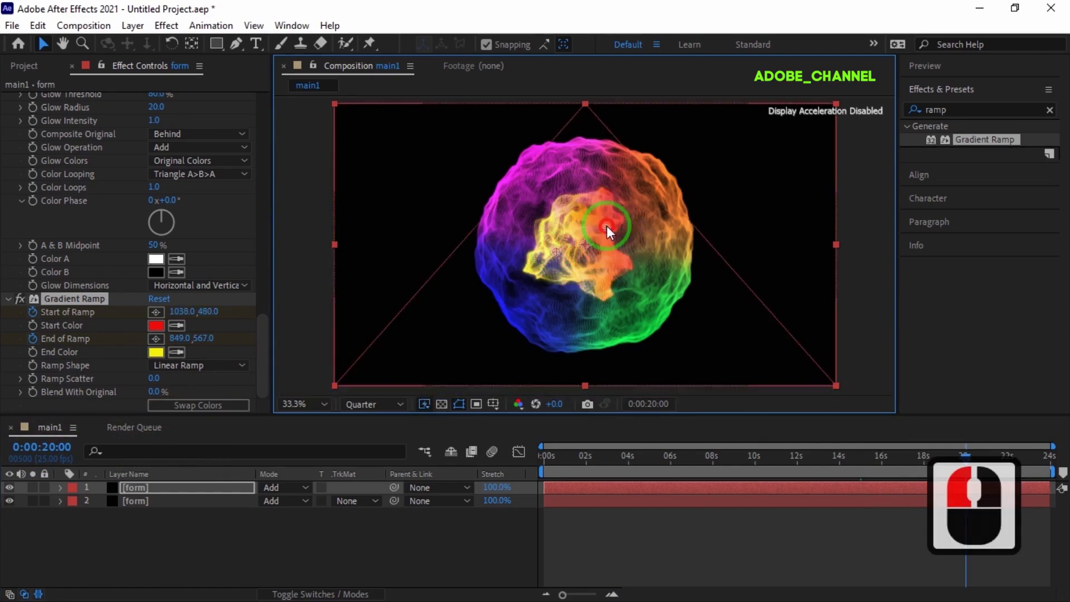
Set the core layer to Hard Light blending and move the other form layer above it.
click(604, 250)
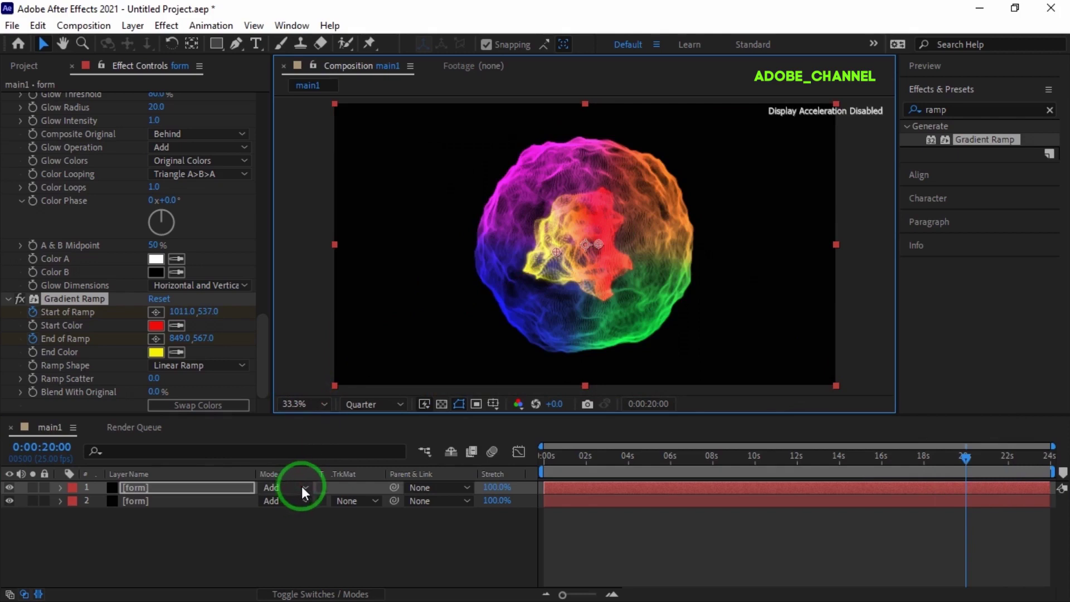
drag(306, 495, 340, 418)
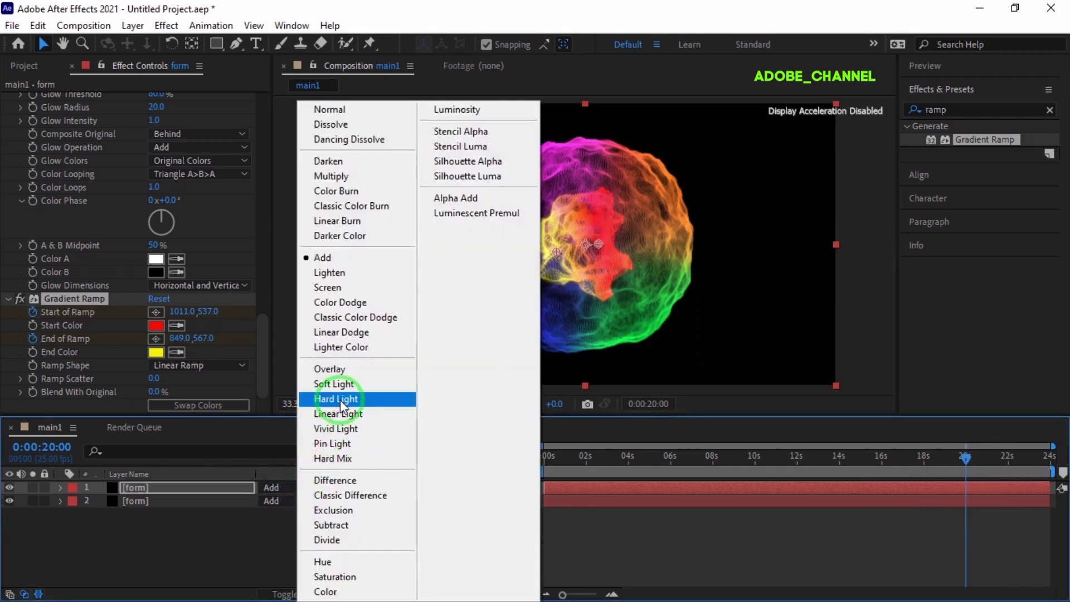
click(344, 410)
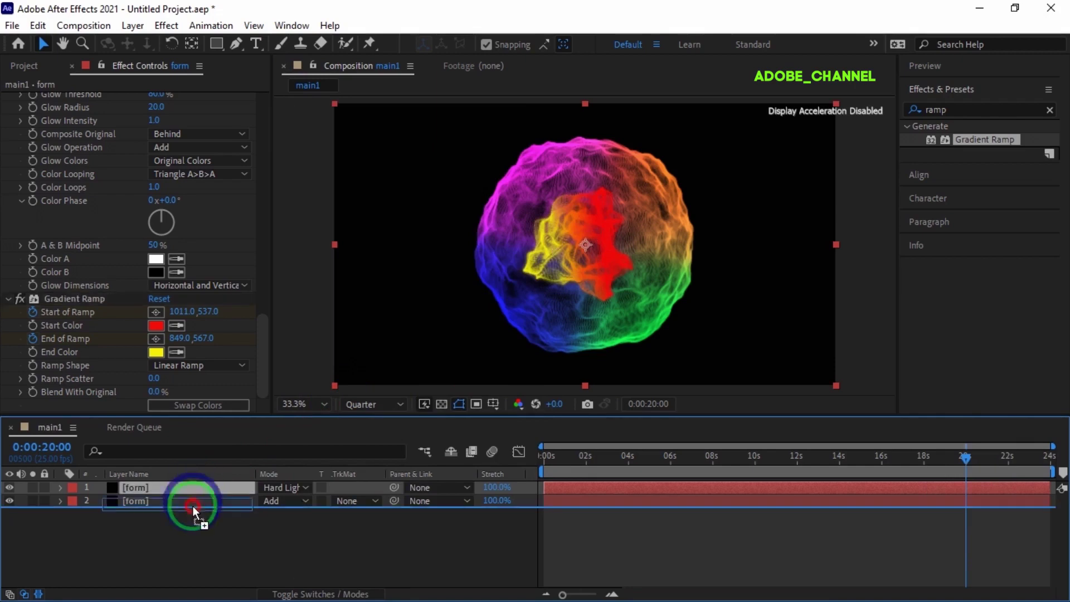
click(196, 520)
drag(173, 496, 66, 496)
Add a wiggle(10,2) expression to the top form layer's Position and collapse the layer.
click(78, 525)
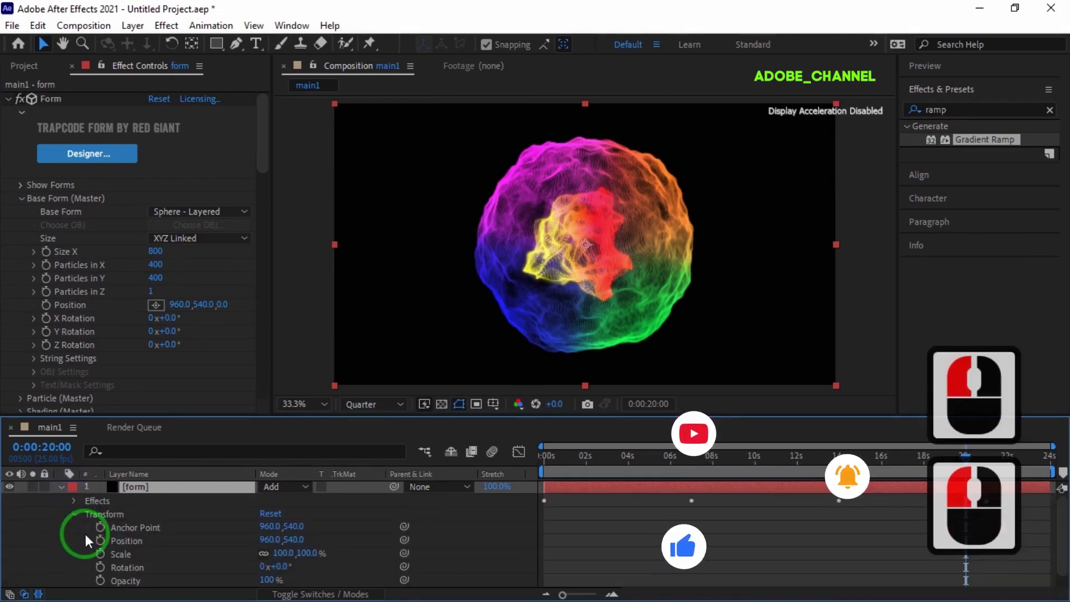
click(101, 554)
click(107, 549)
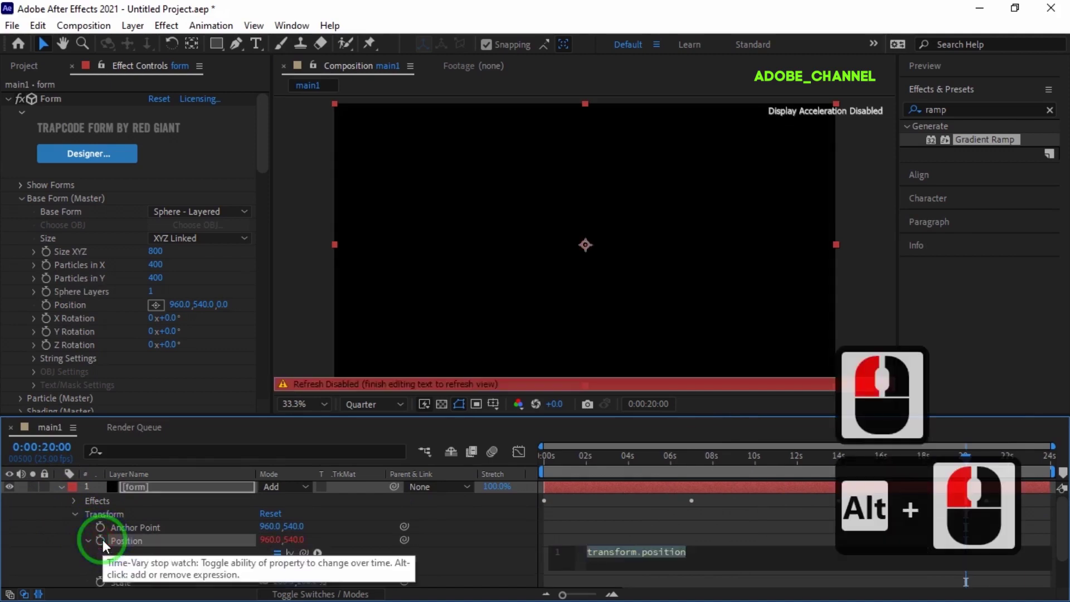
text(wi)
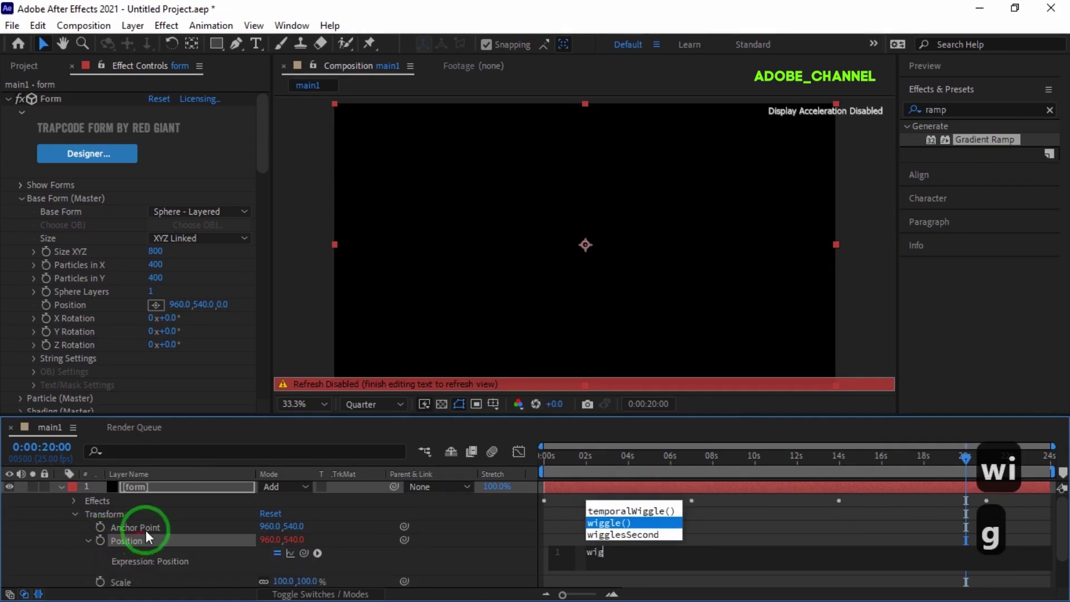
double_click(633, 530)
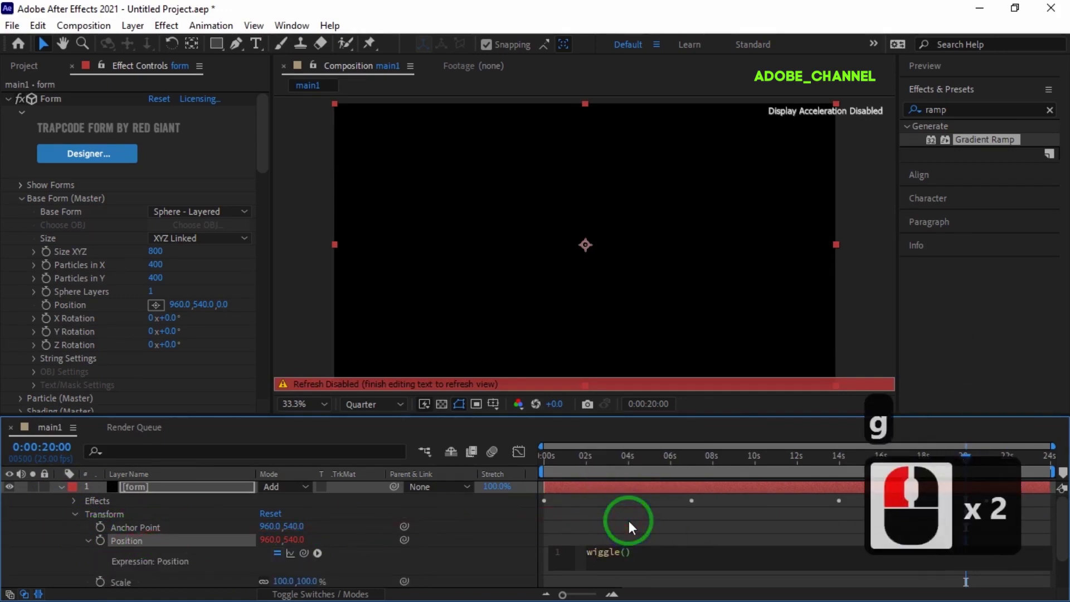
text(10,)
key(Return)
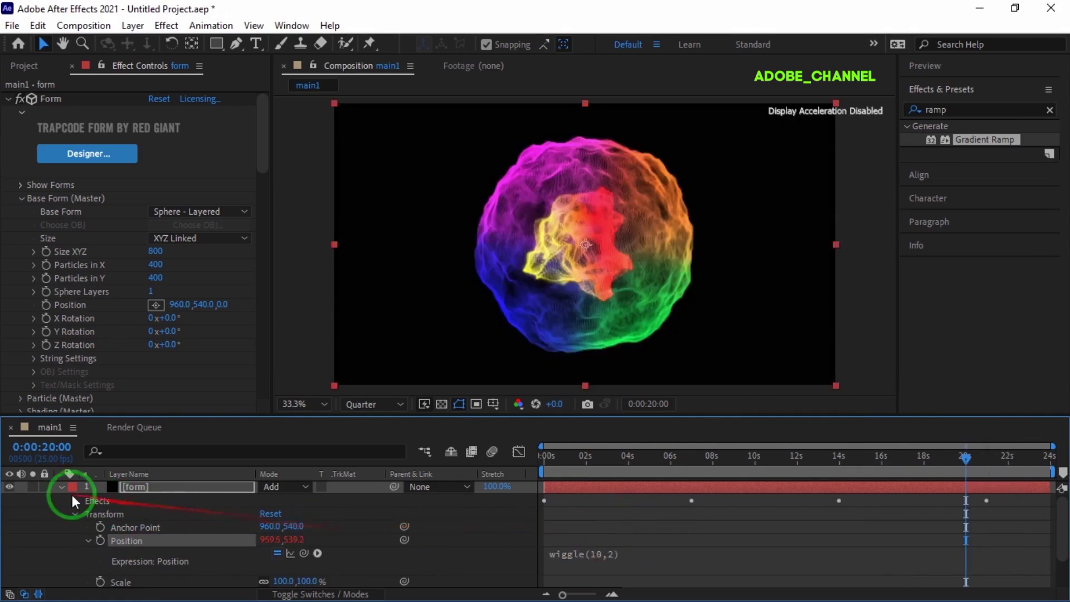
click(66, 497)
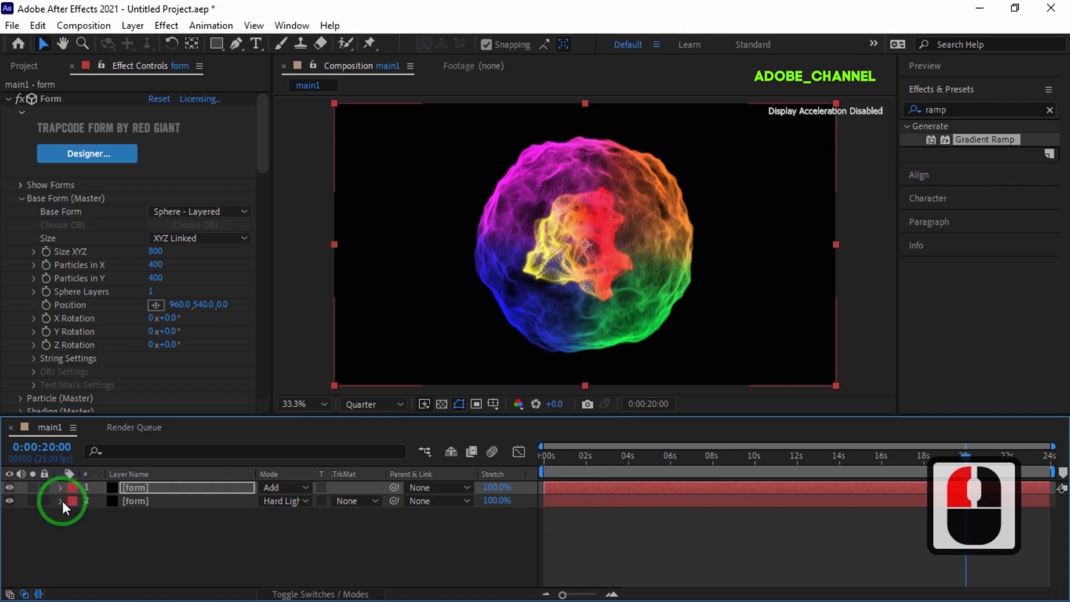
Add a wiggle(50,10) expression to the second form layer's Position.
click(66, 510)
click(77, 536)
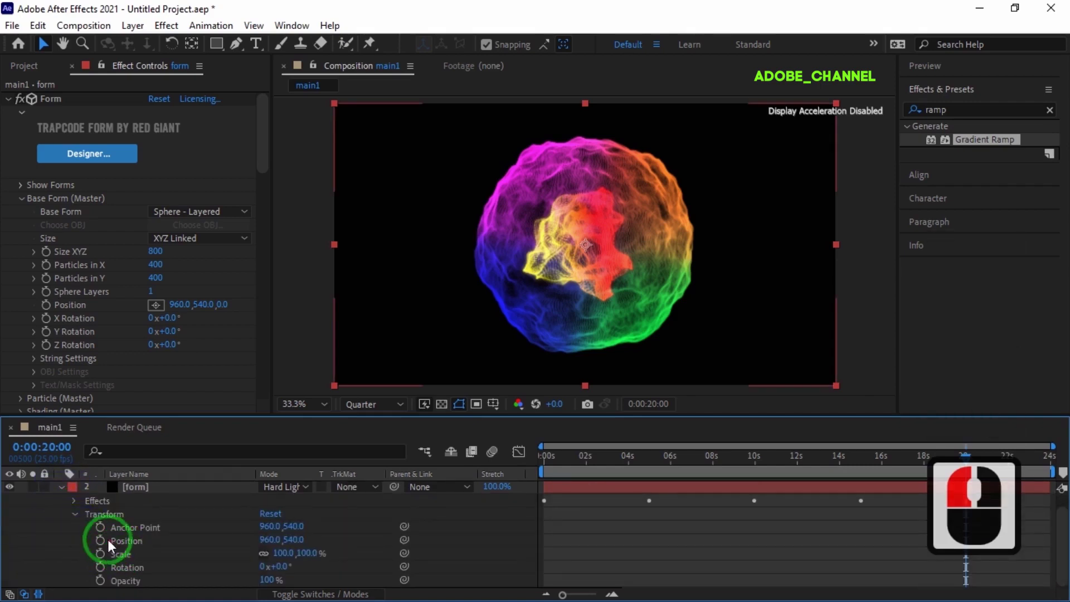
click(104, 549)
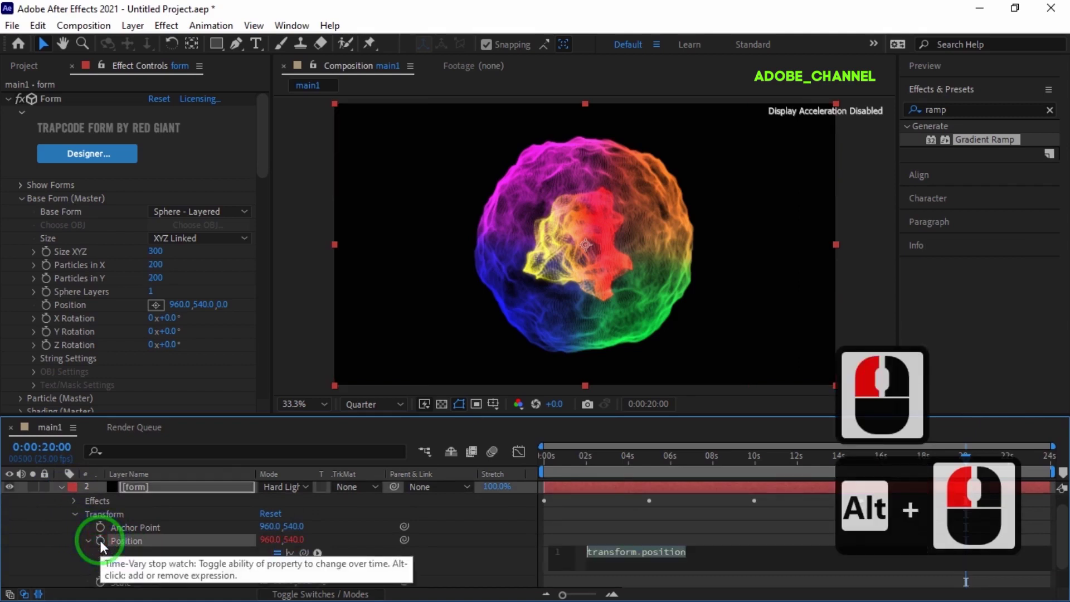
text(wi)
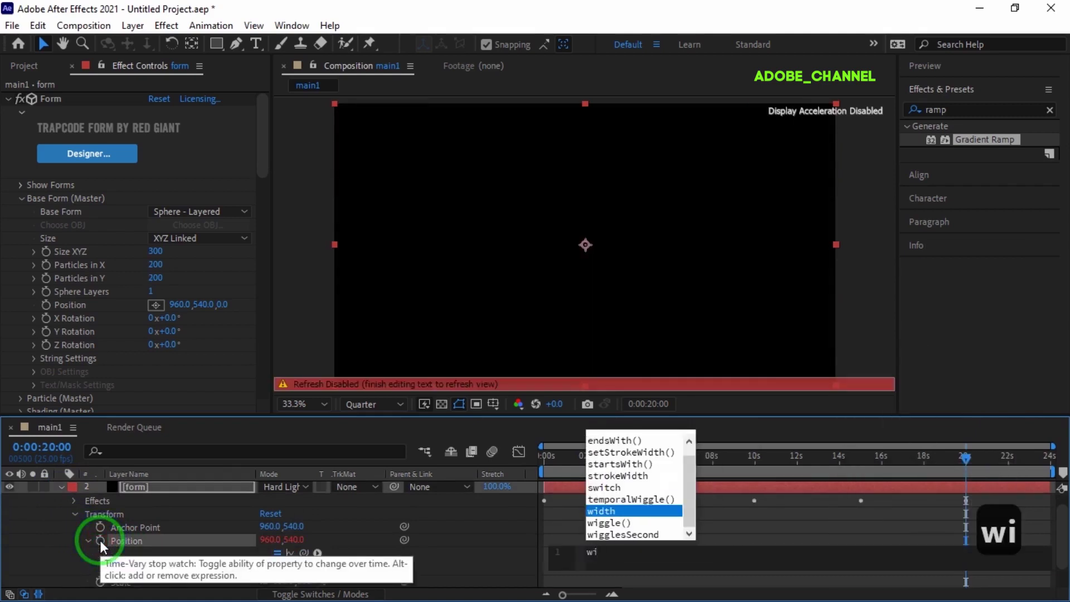
key(g)
double_click(620, 530)
text(50,)
text(0)
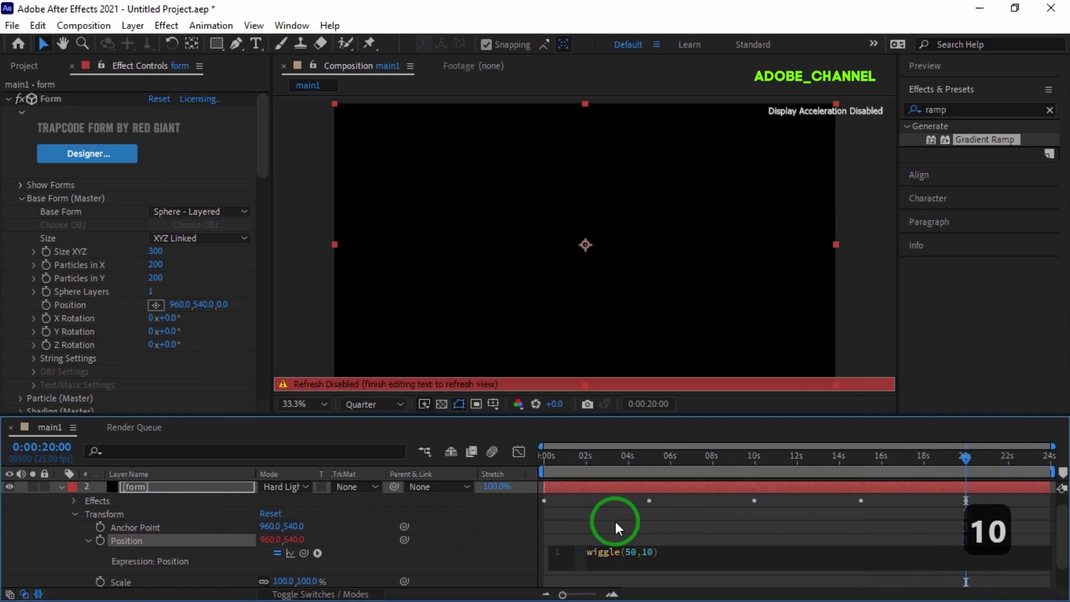
key(Return)
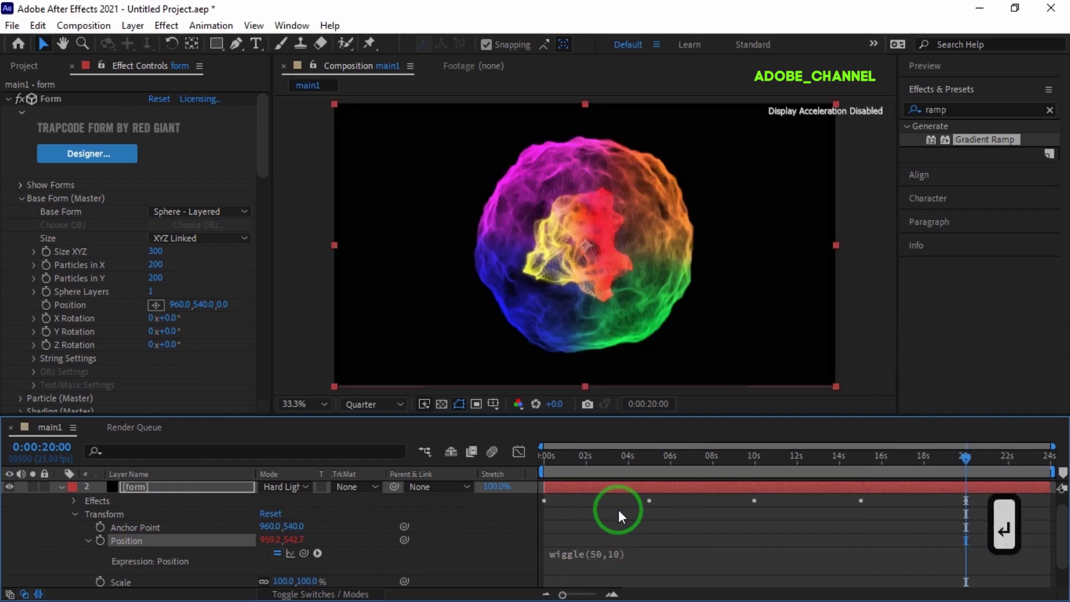
Create a new Camera 1 layer and place it at the top of the layer stack.
click(67, 496)
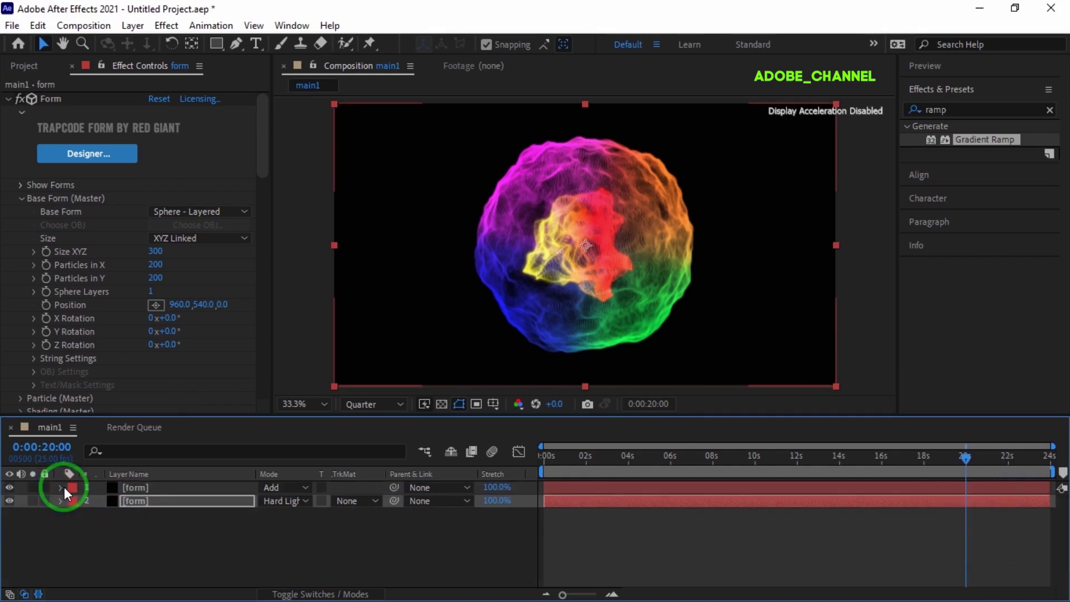
right_click(203, 551)
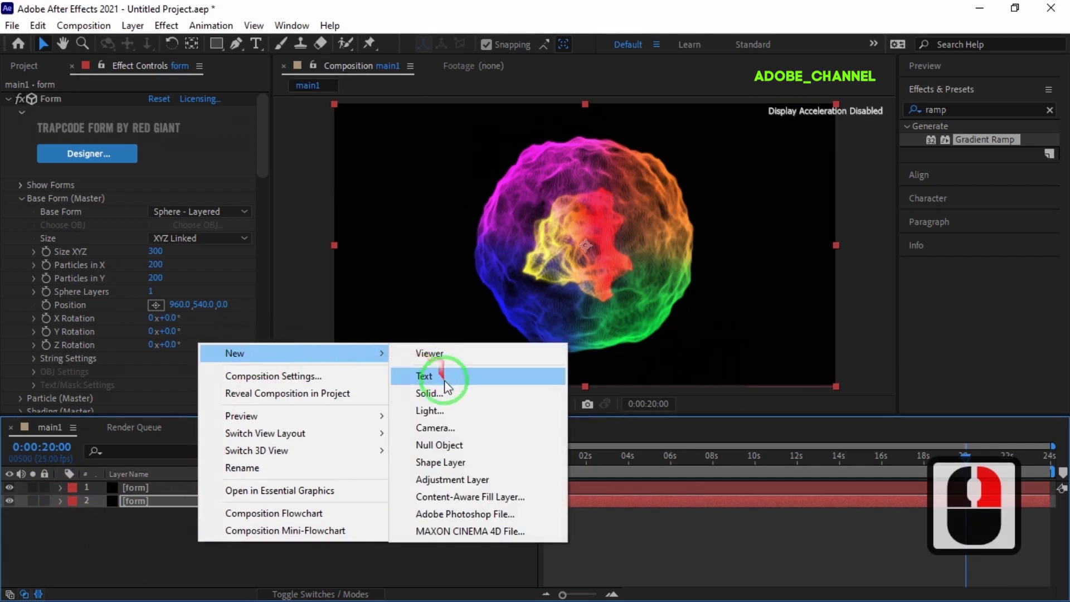
click(448, 435)
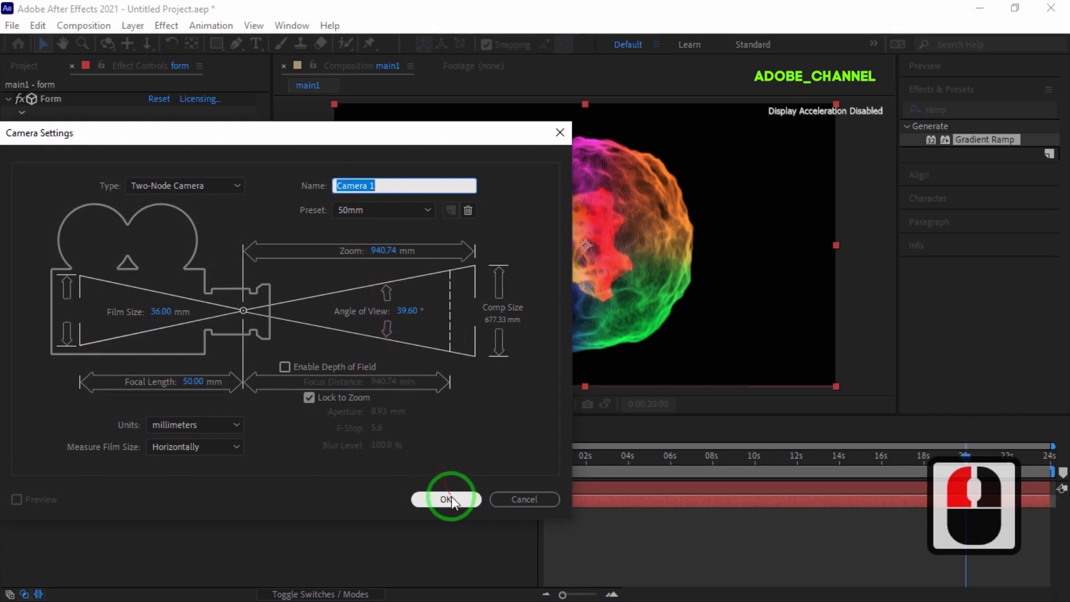
click(456, 505)
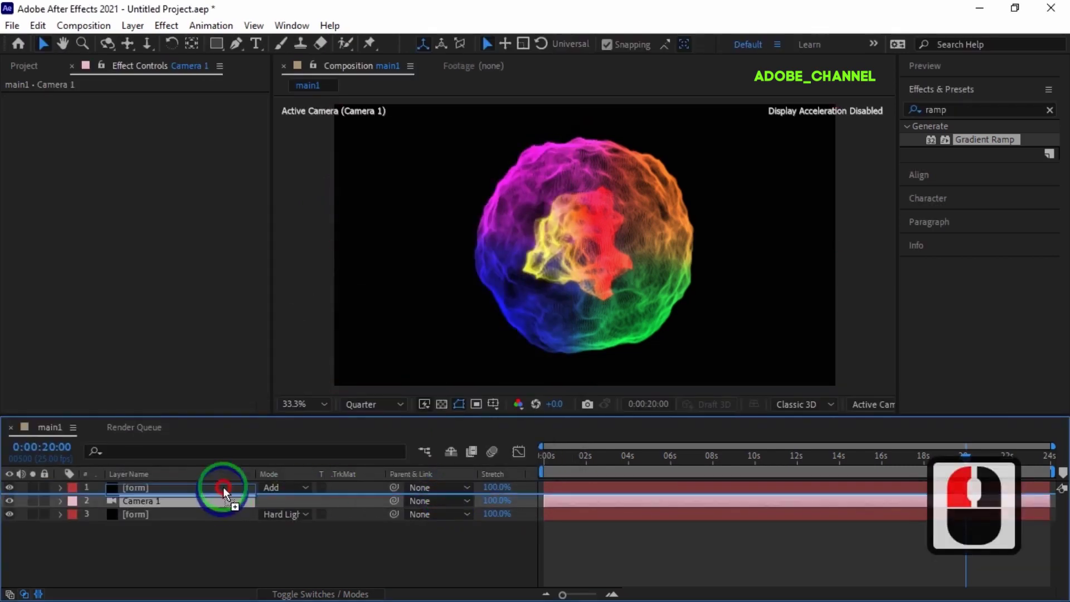
click(228, 493)
click(229, 493)
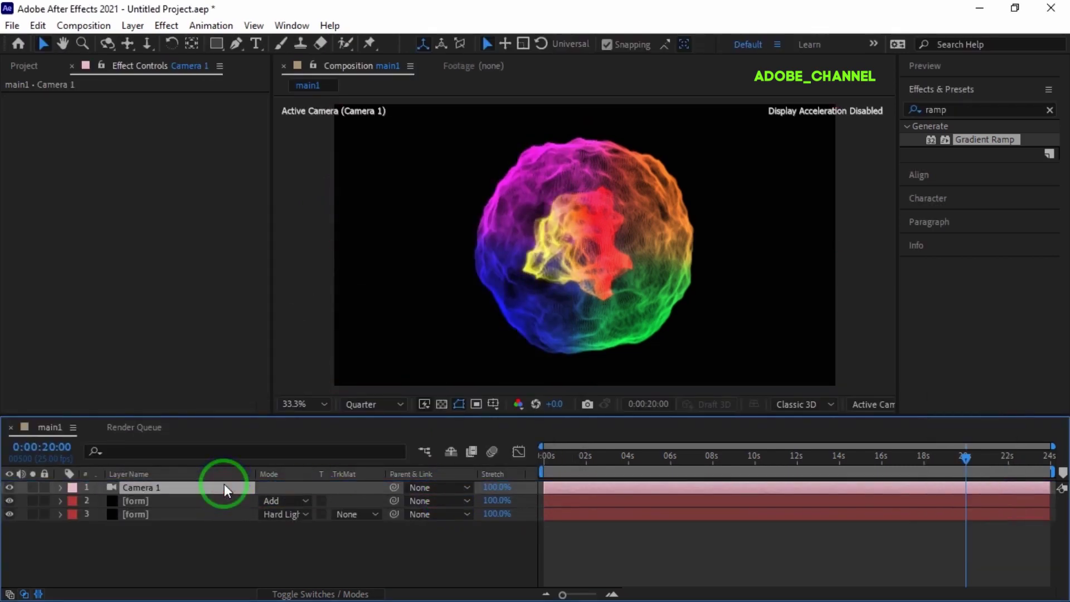
Reveal Camera 1's Camera Options, set Zoom to 2500 pixels, and collapse the layer.
click(66, 500)
click(79, 524)
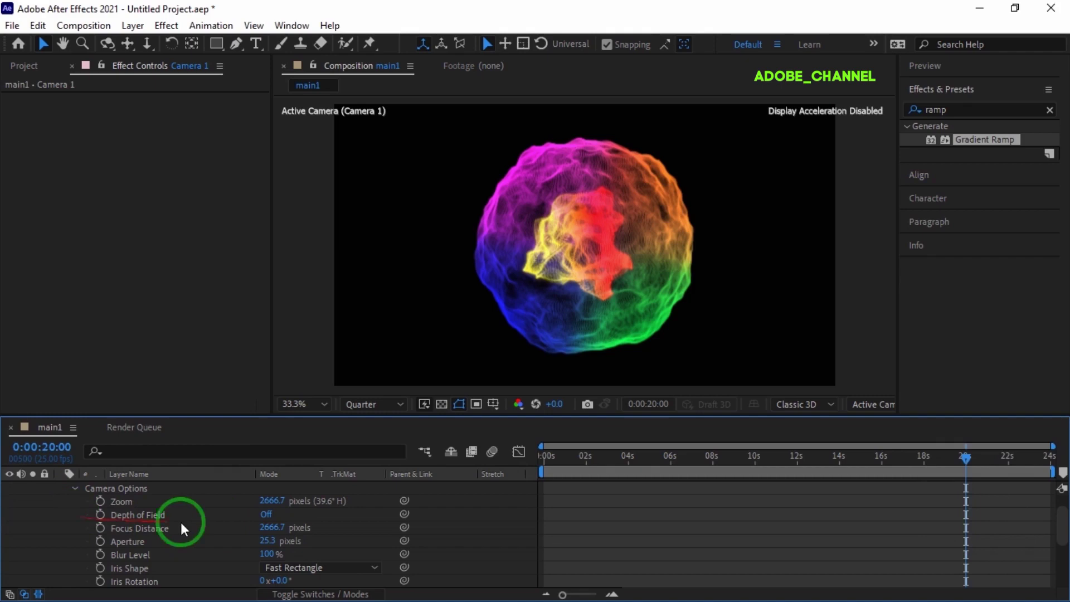
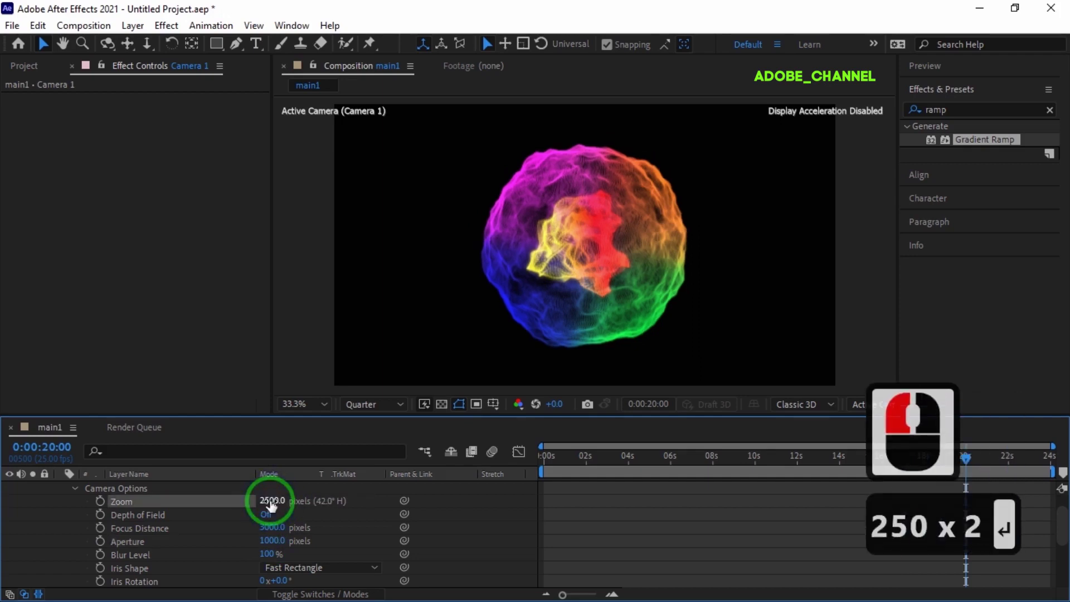
middle_click(59, 504)
click(64, 496)
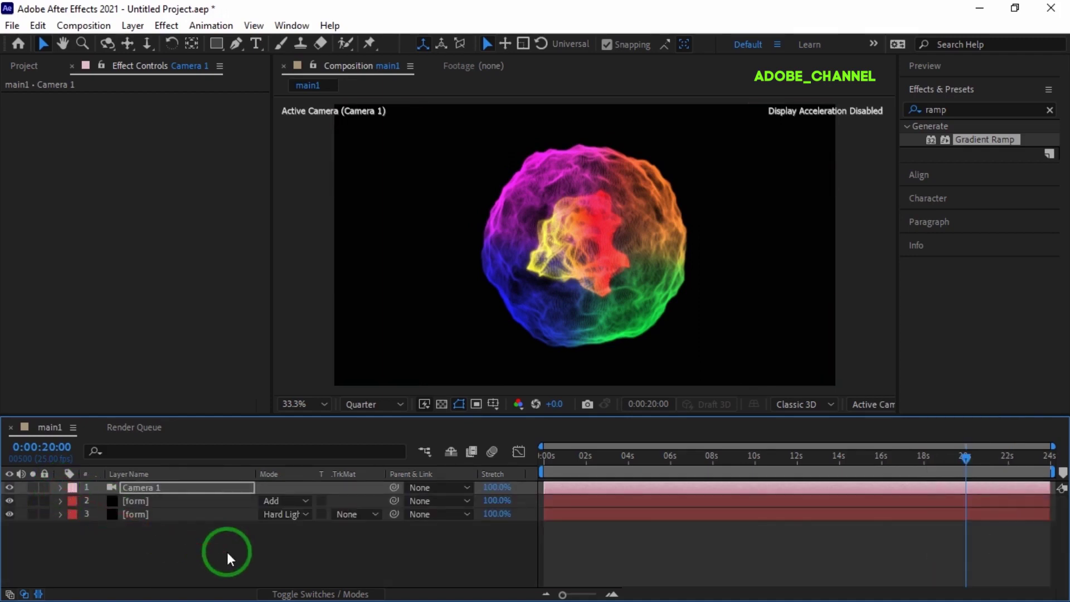
Create a new solid named bg and apply Gradient Ramp to it.
right_click(231, 562)
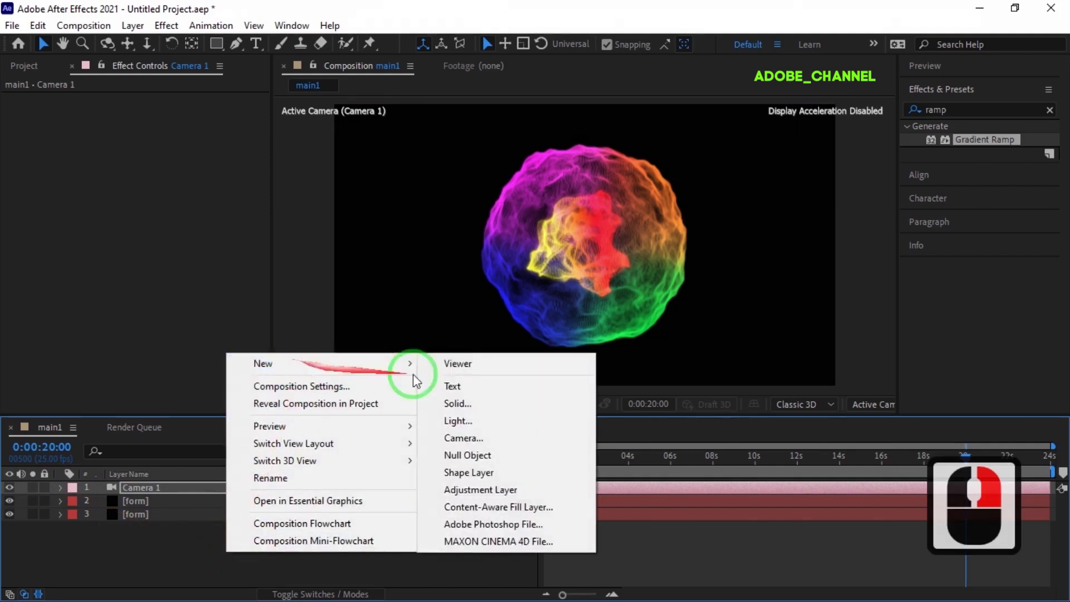
click(474, 413)
text(bg)
key(Return)
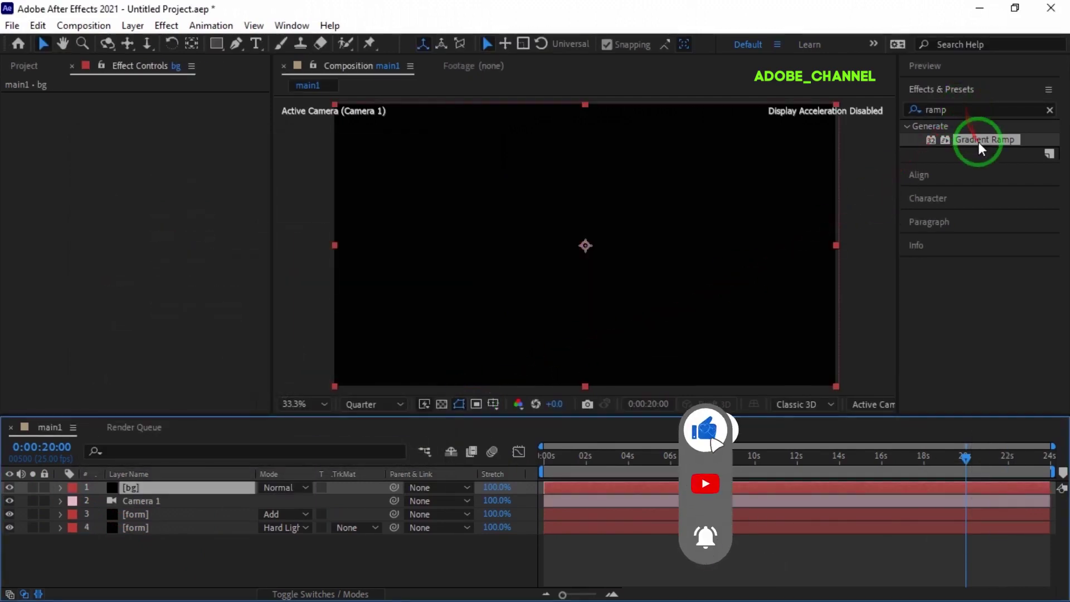
double_click(984, 148)
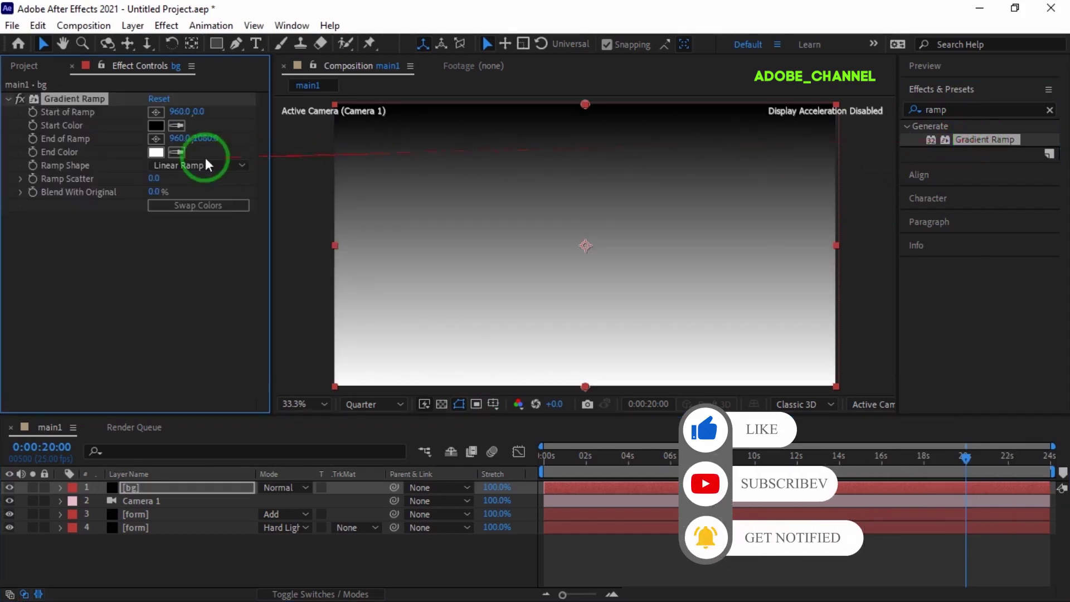
Set the ramp end colour to 0A2647, make it radial, swap colours, and move bg to the bottom.
click(163, 162)
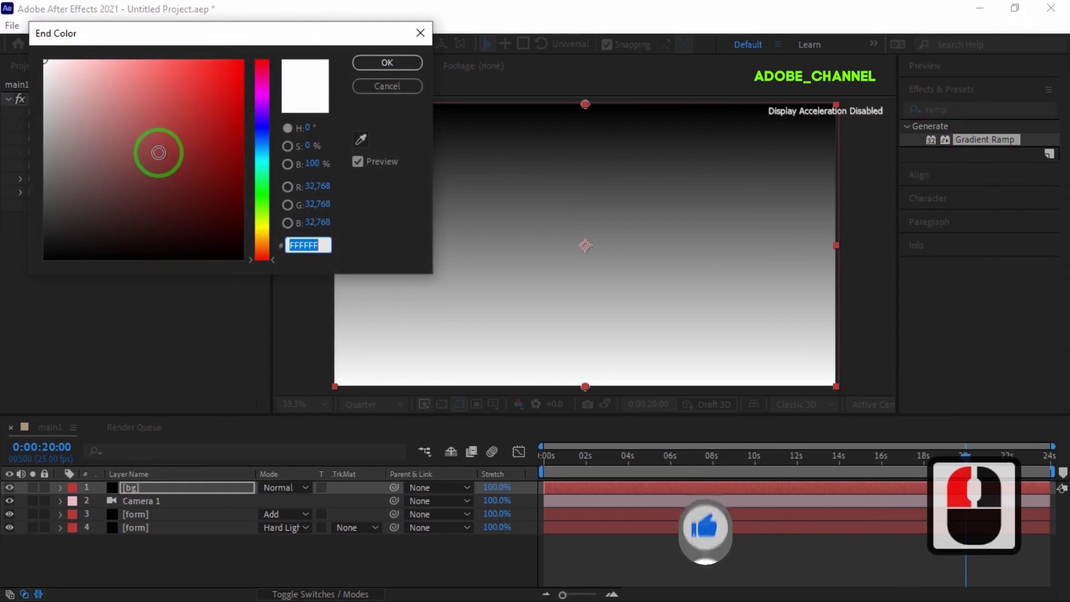
key(0)
key(a)
text(2647)
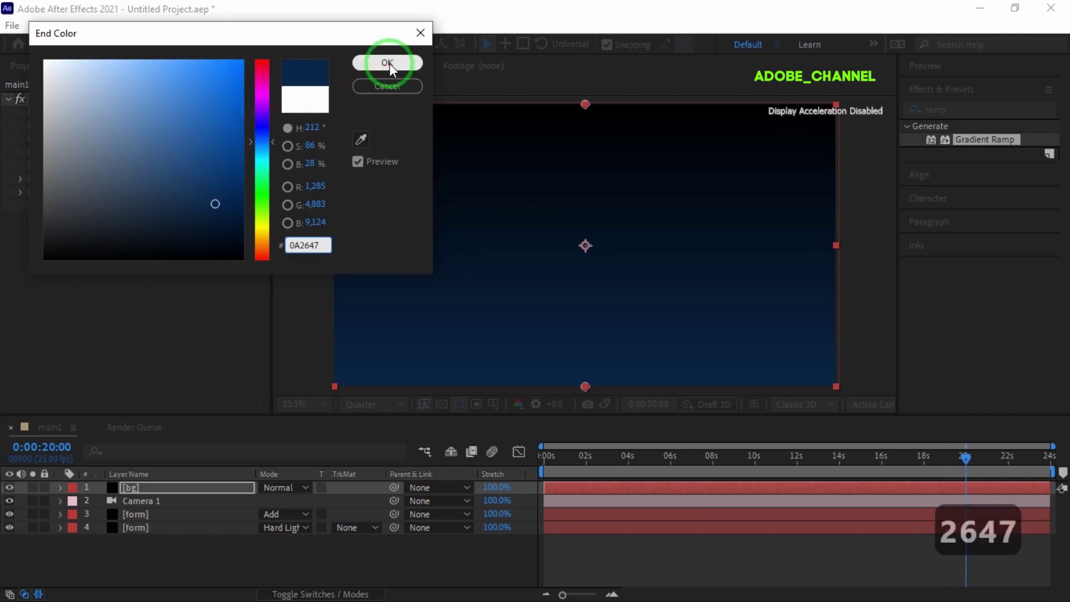
click(394, 73)
click(239, 170)
click(224, 211)
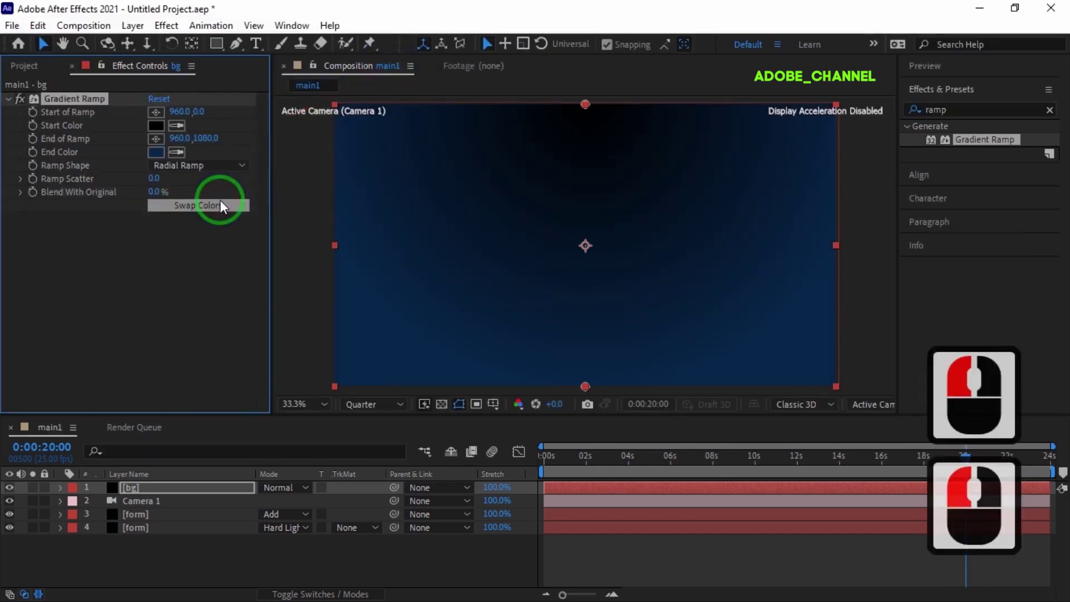
click(204, 214)
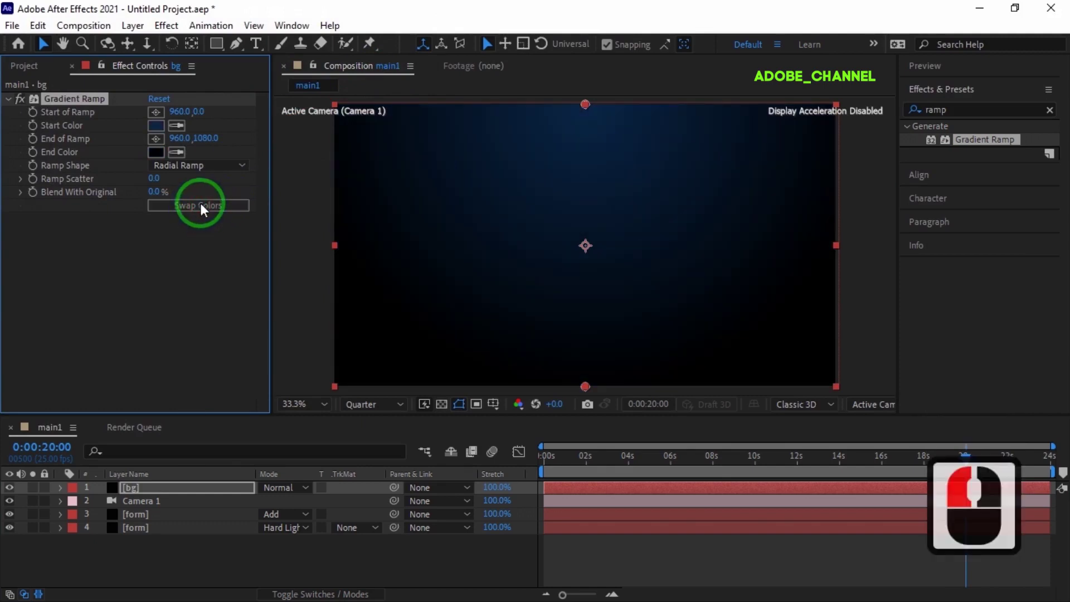
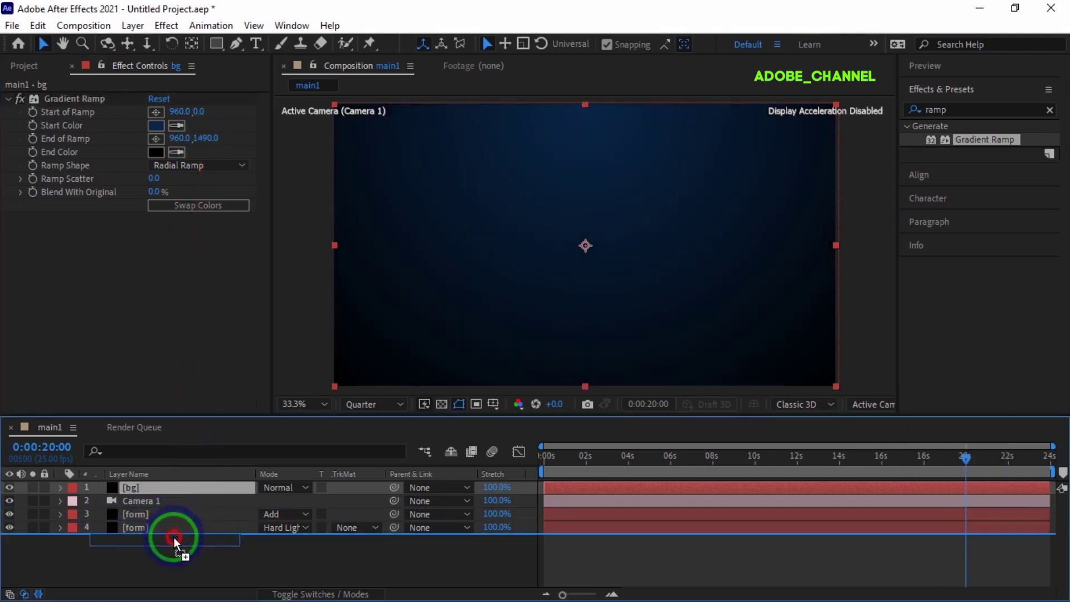
click(179, 547)
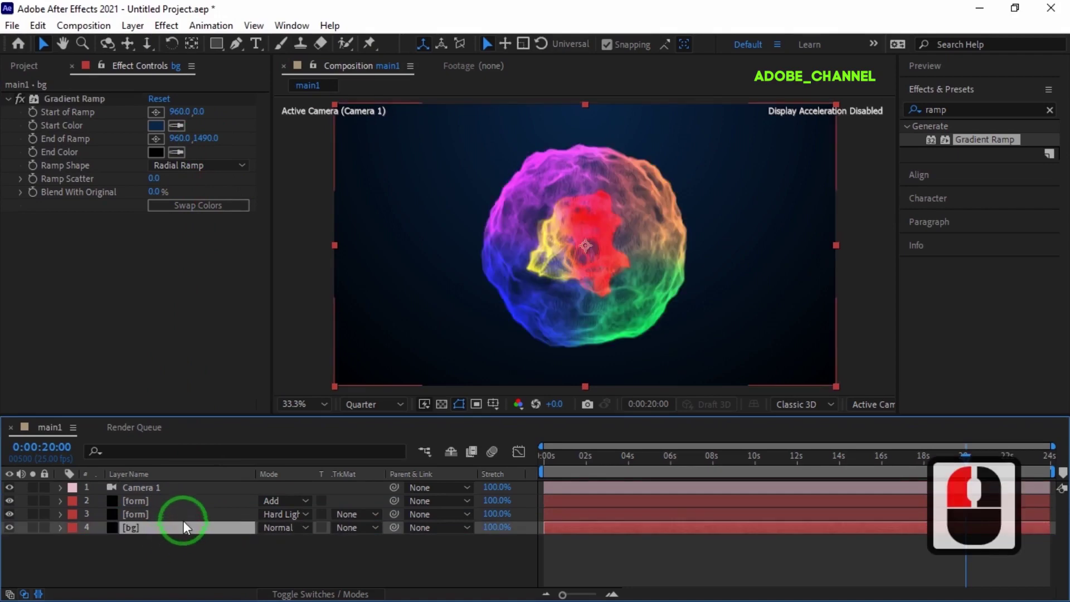
Play the composition from the Preview panel to view the wiggling rainbow sphere, then stop.
click(976, 75)
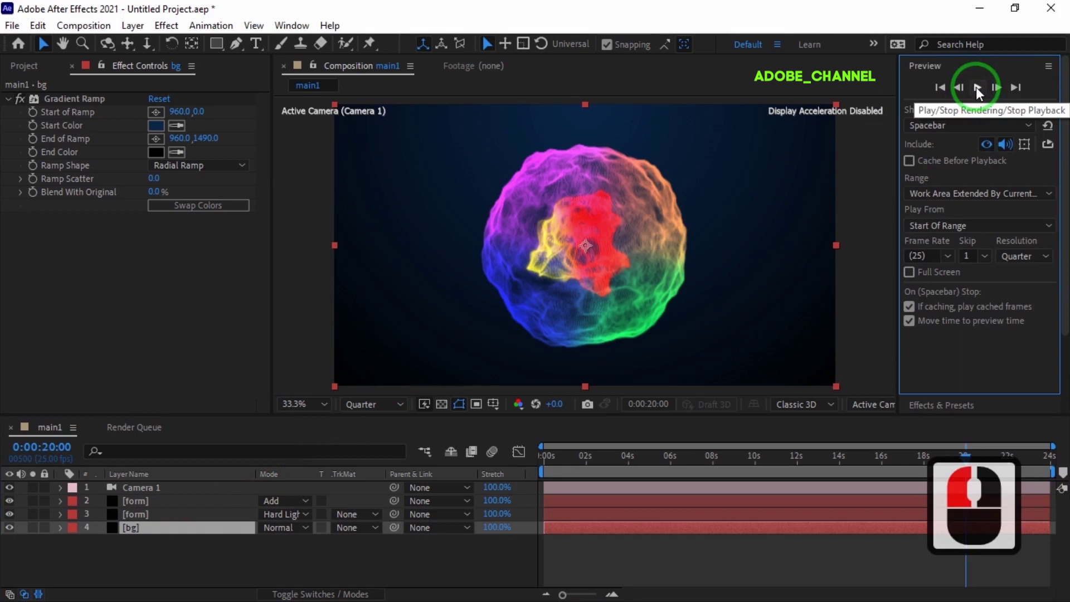
click(981, 96)
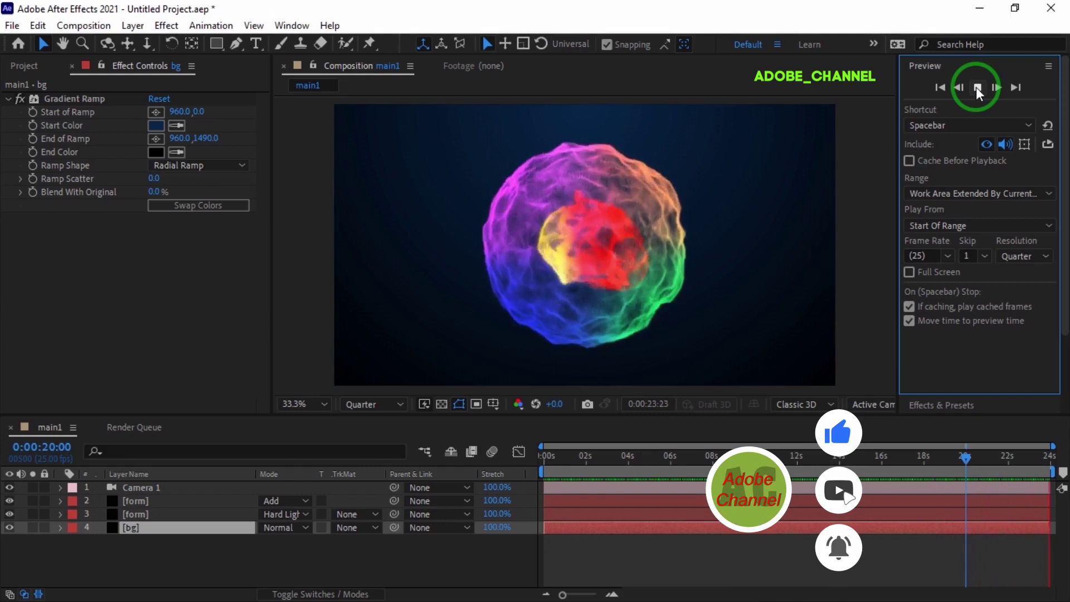
click(980, 96)
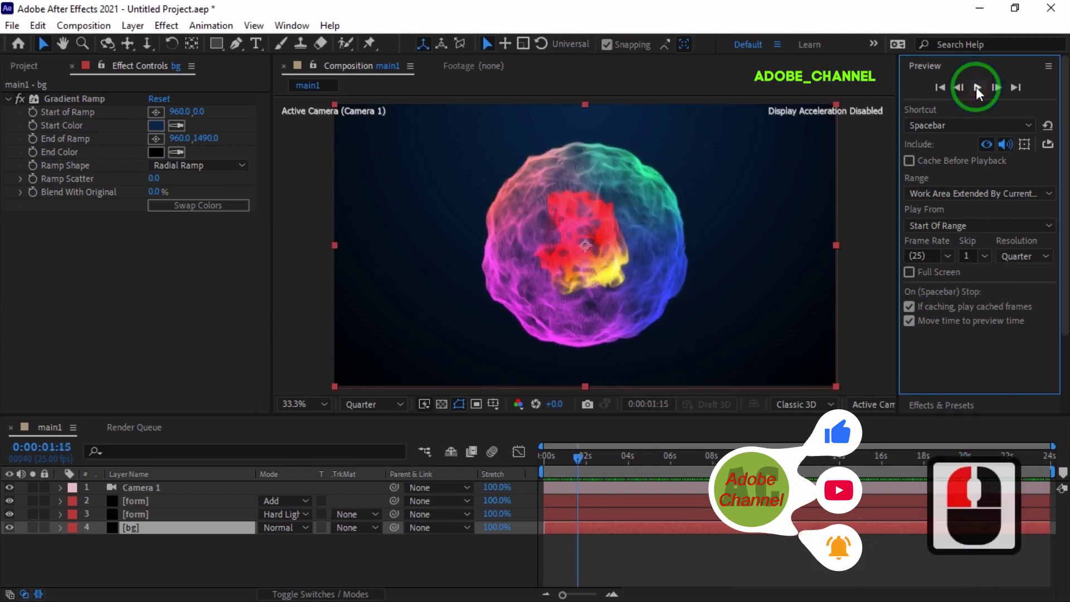